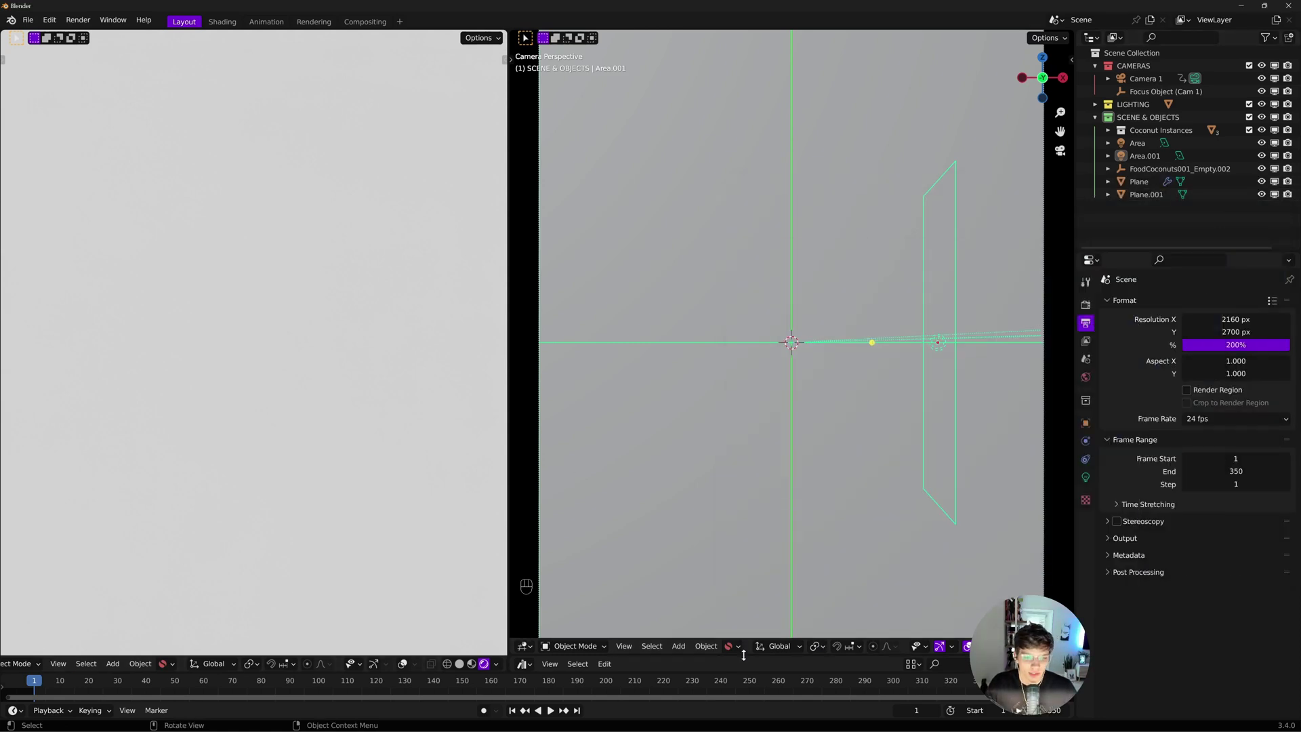
Play back the falling-coconut animation through its frame range and stop playback
{"action": "key", "text": "space"}
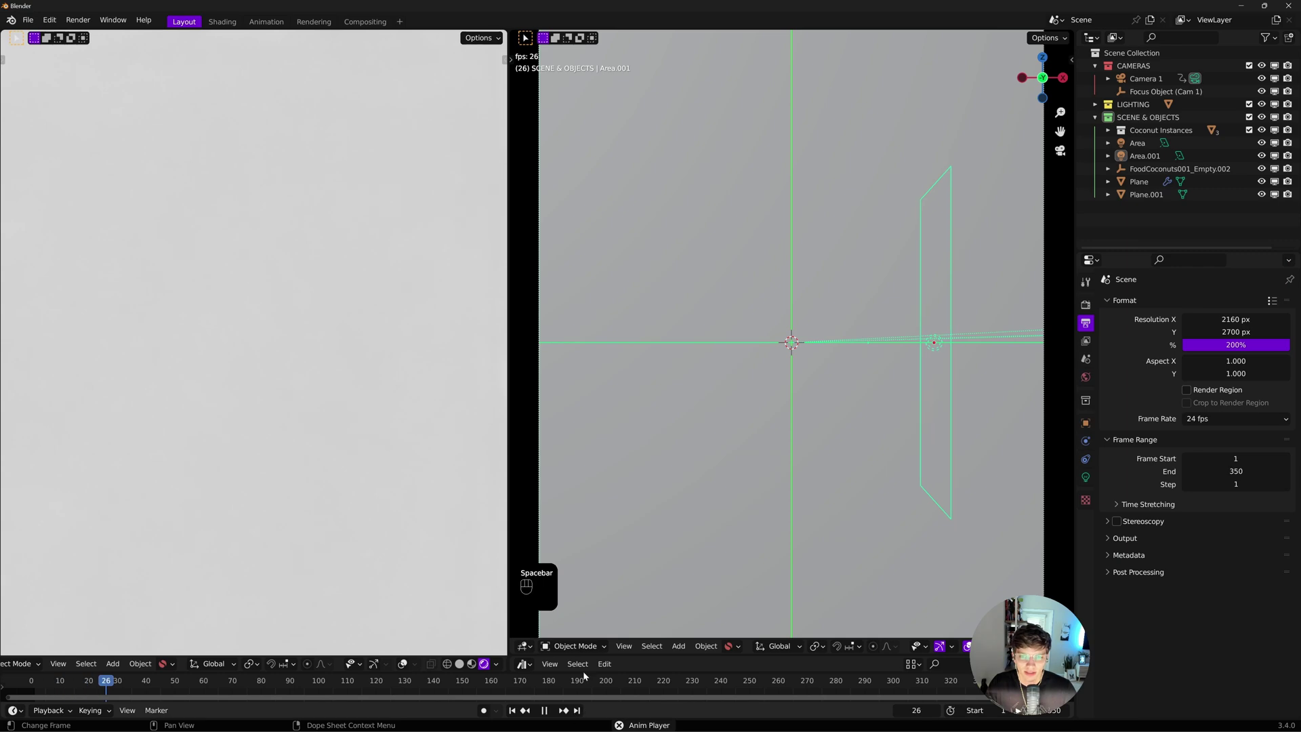
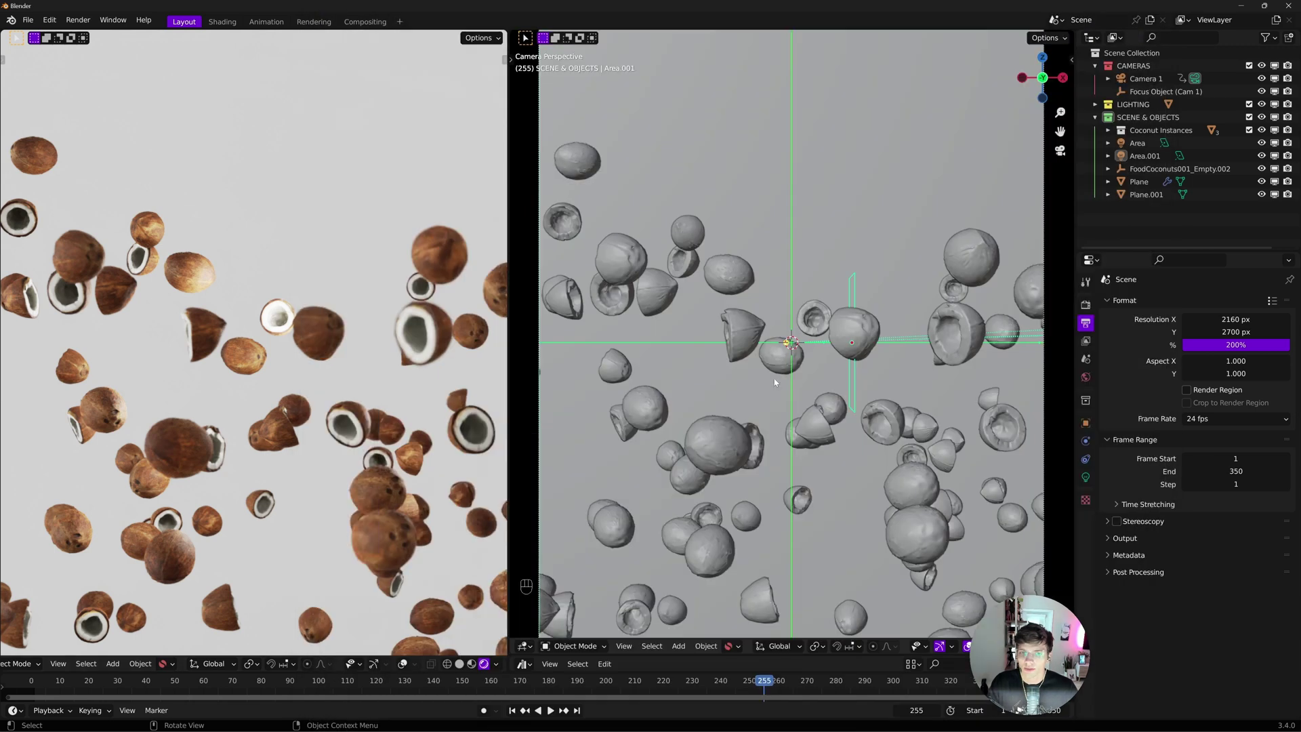
{"action": "left_click", "coordinate": [513, 713]}
{"action": "key", "text": "space"}
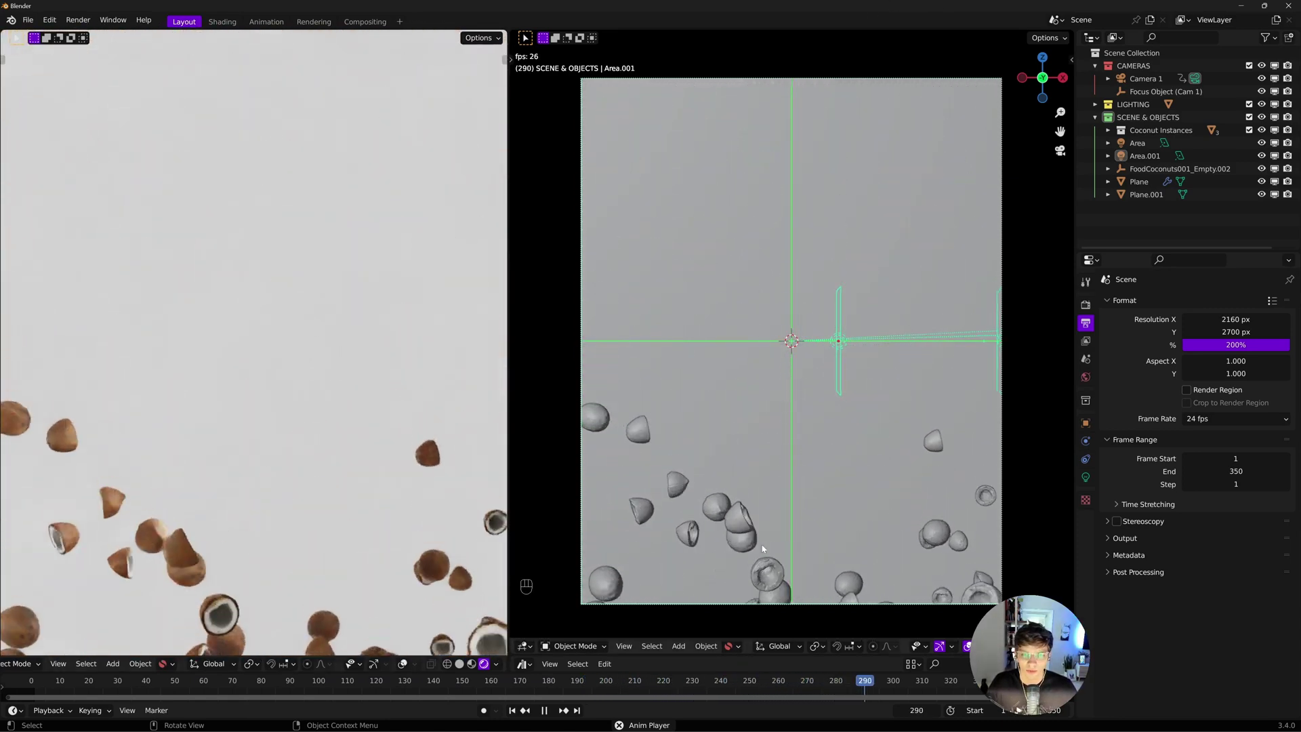
{"action": "key", "text": "space"}
Scrub the timeline back to frame 120
{"action": "left_click_drag", "start_coordinate": [556, 689], "coordinate": [474, 692]}
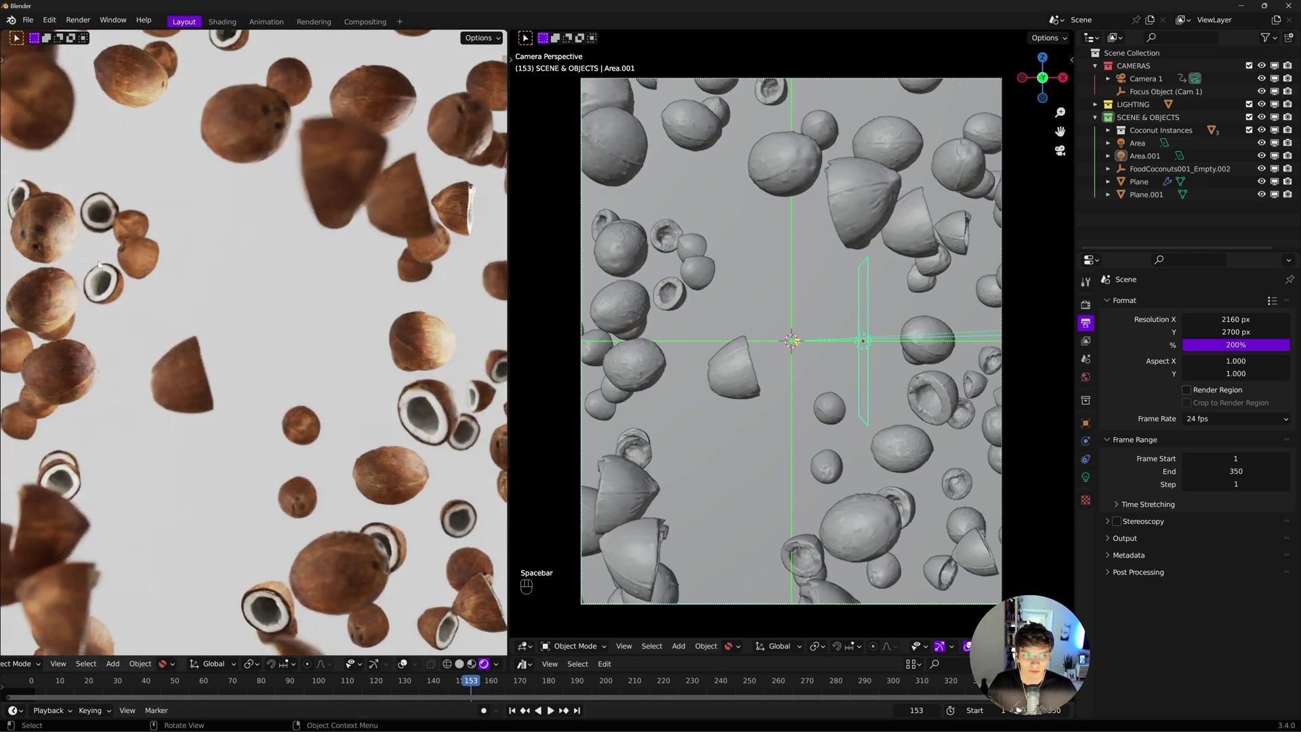
{"action": "left_click_drag", "start_coordinate": [449, 684], "coordinate": [382, 683]}
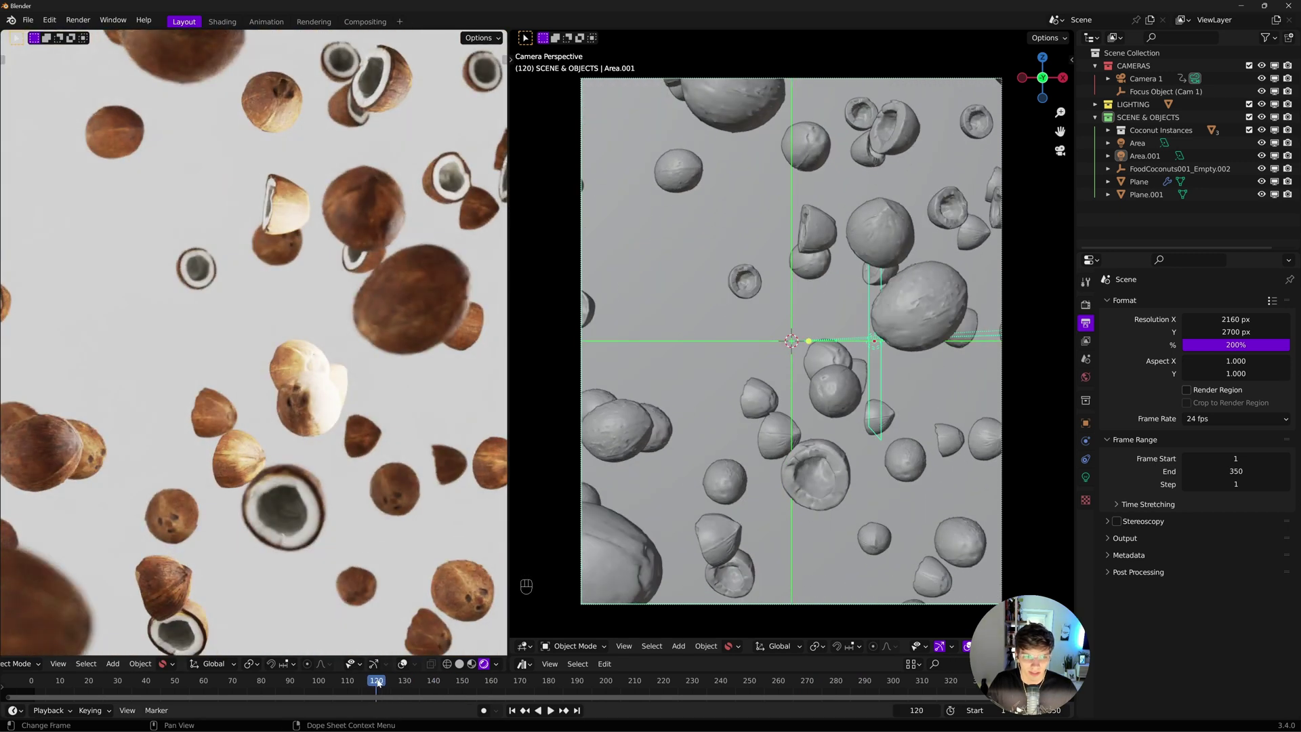
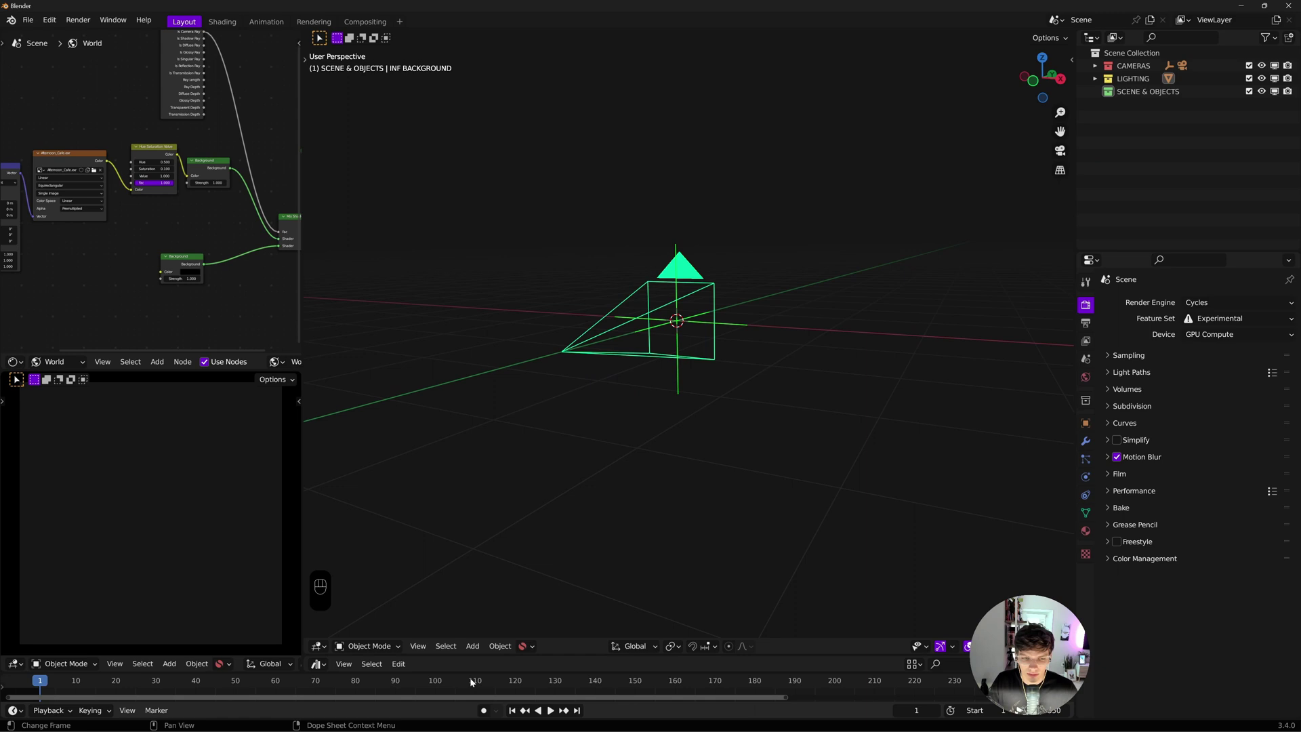
Discard changes and start the fresh Cycles studio scene, collapsing the CAMERAS collection
{"action": "left_click", "coordinate": [691, 417]}
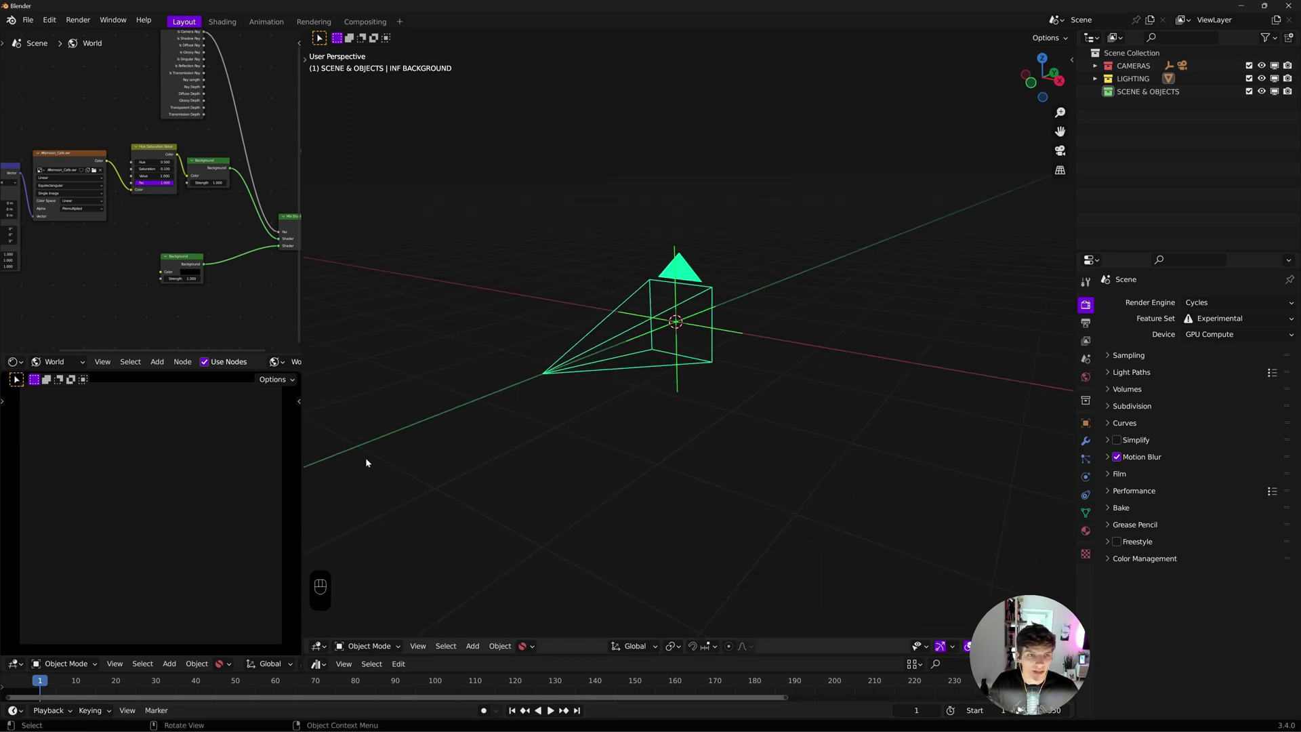
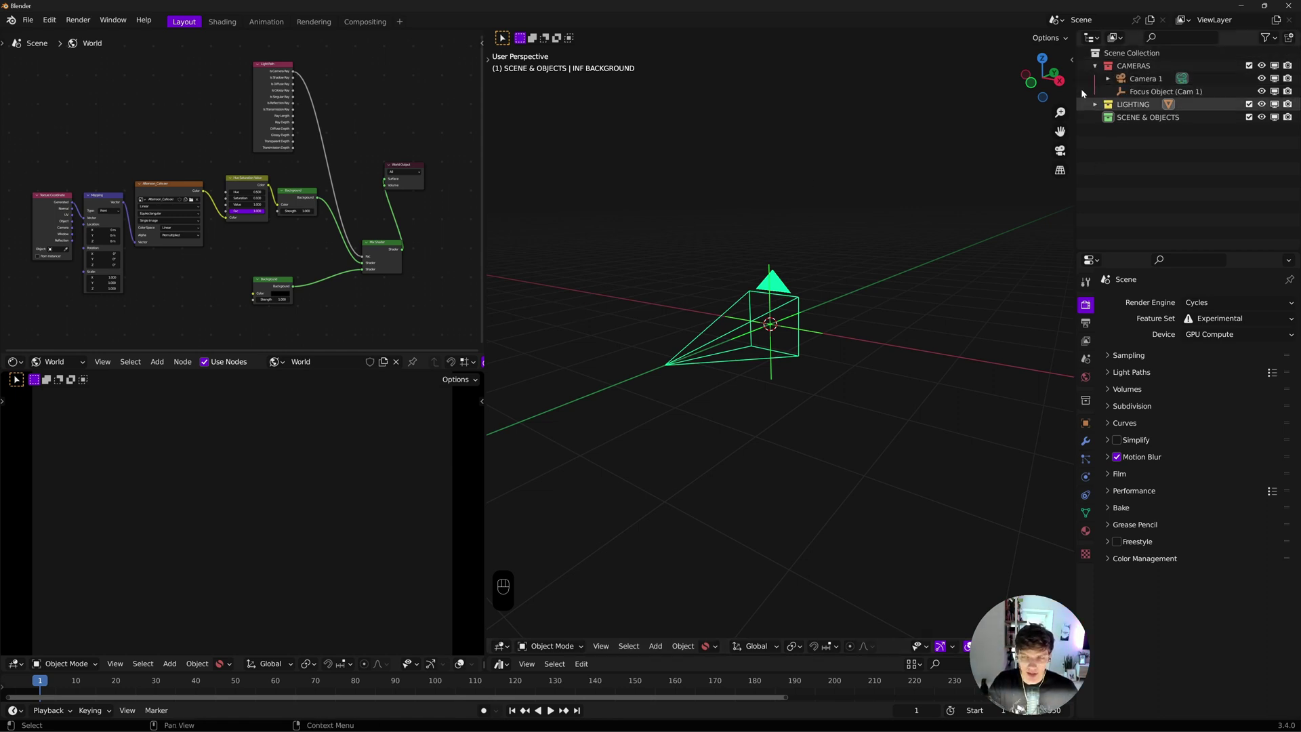
{"action": "left_click", "coordinate": [1097, 68]}
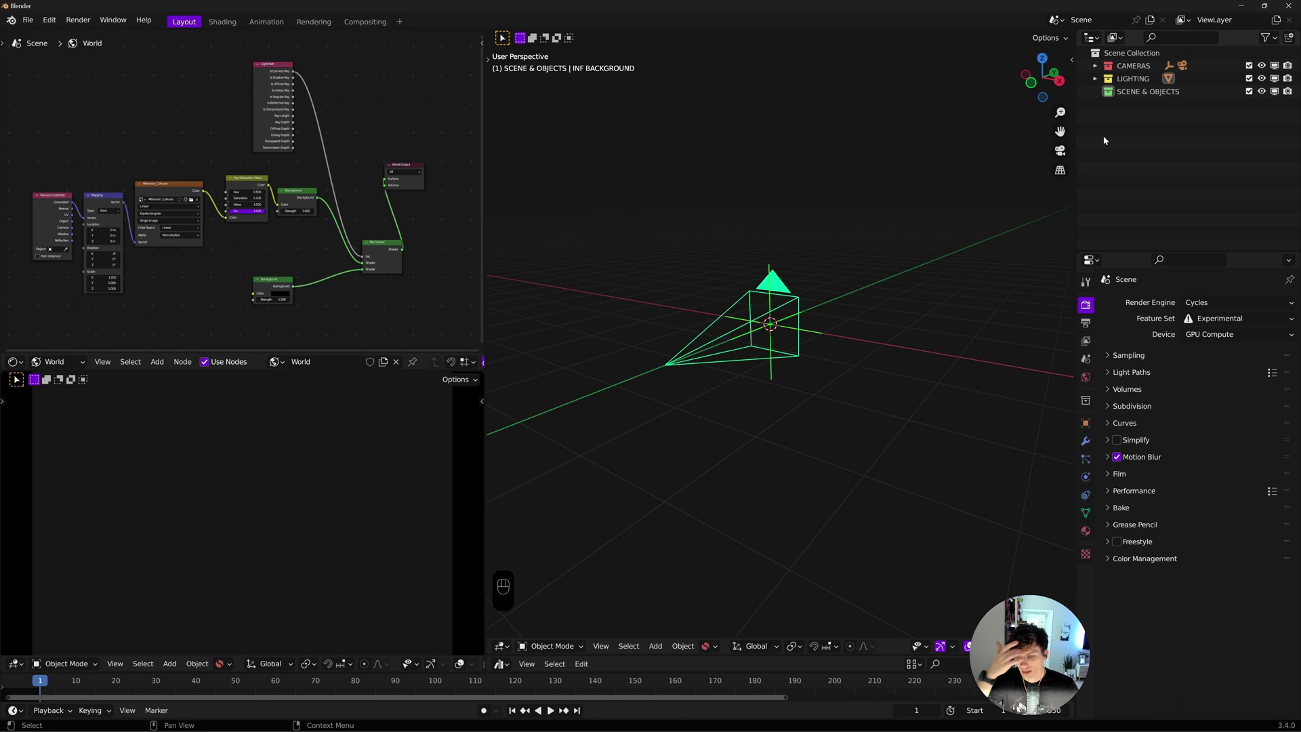
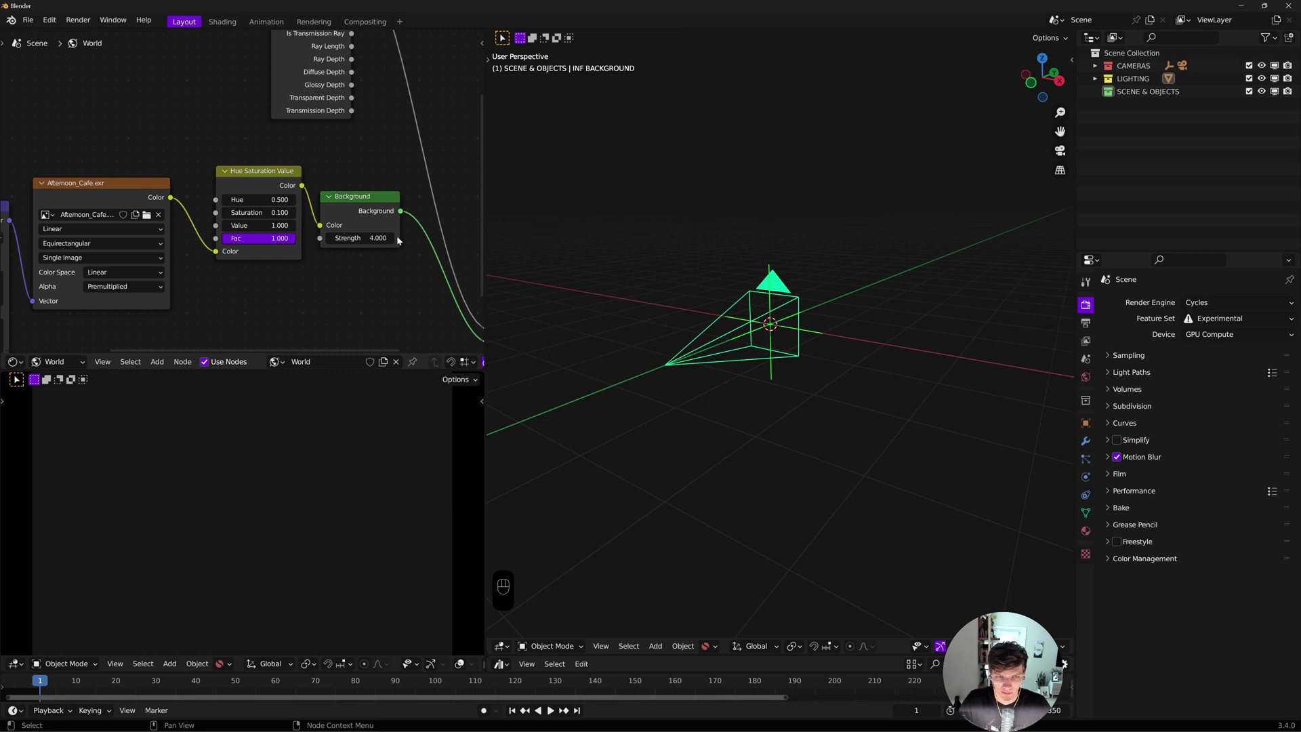
Widen the left-hand view area of the layout
{"action": "left_click_drag", "start_coordinate": [426, 372], "coordinate": [417, 310]}
{"action": "left_click_drag", "start_coordinate": [424, 372], "coordinate": [408, 304]}
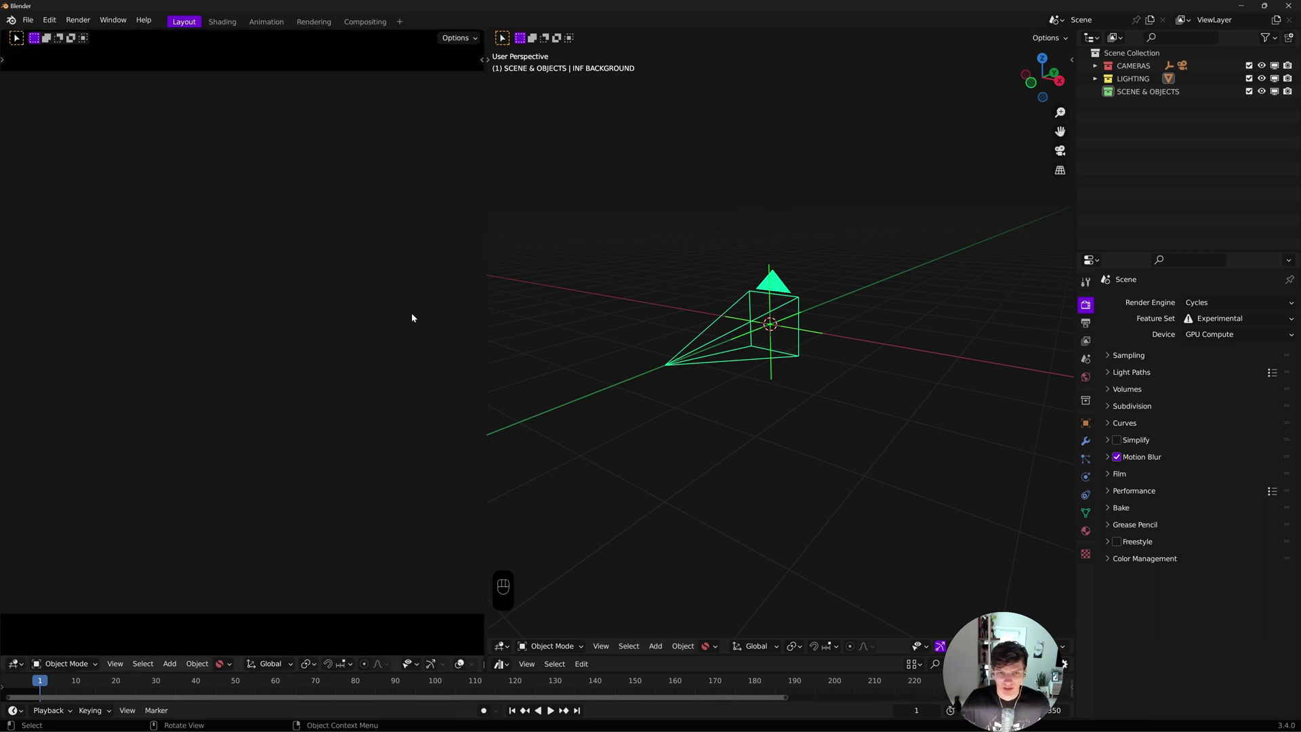
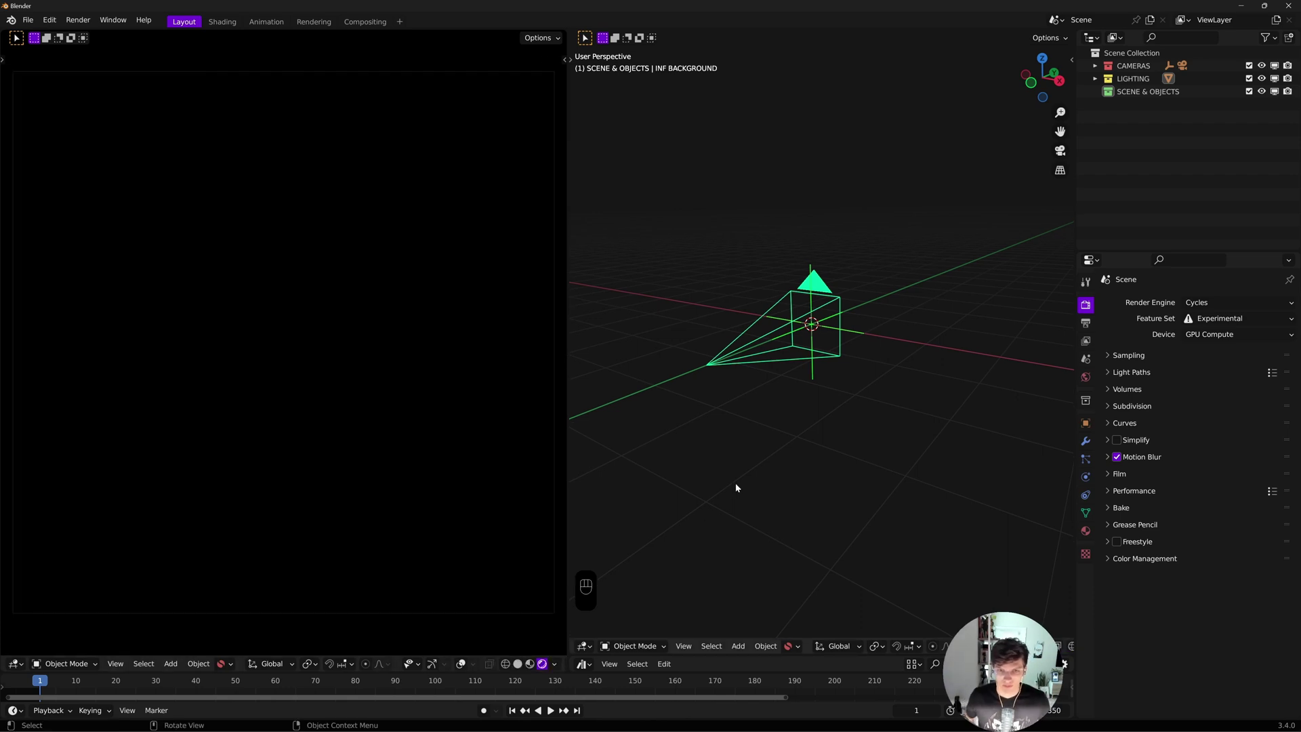
Orbit the viewport around the camera to frame the working area
{"action": "left_click", "coordinate": [841, 359]}
{"action": "right_click", "coordinate": [834, 380]}
{"action": "right_click", "coordinate": [854, 369]}
{"action": "right_click", "coordinate": [829, 382]}
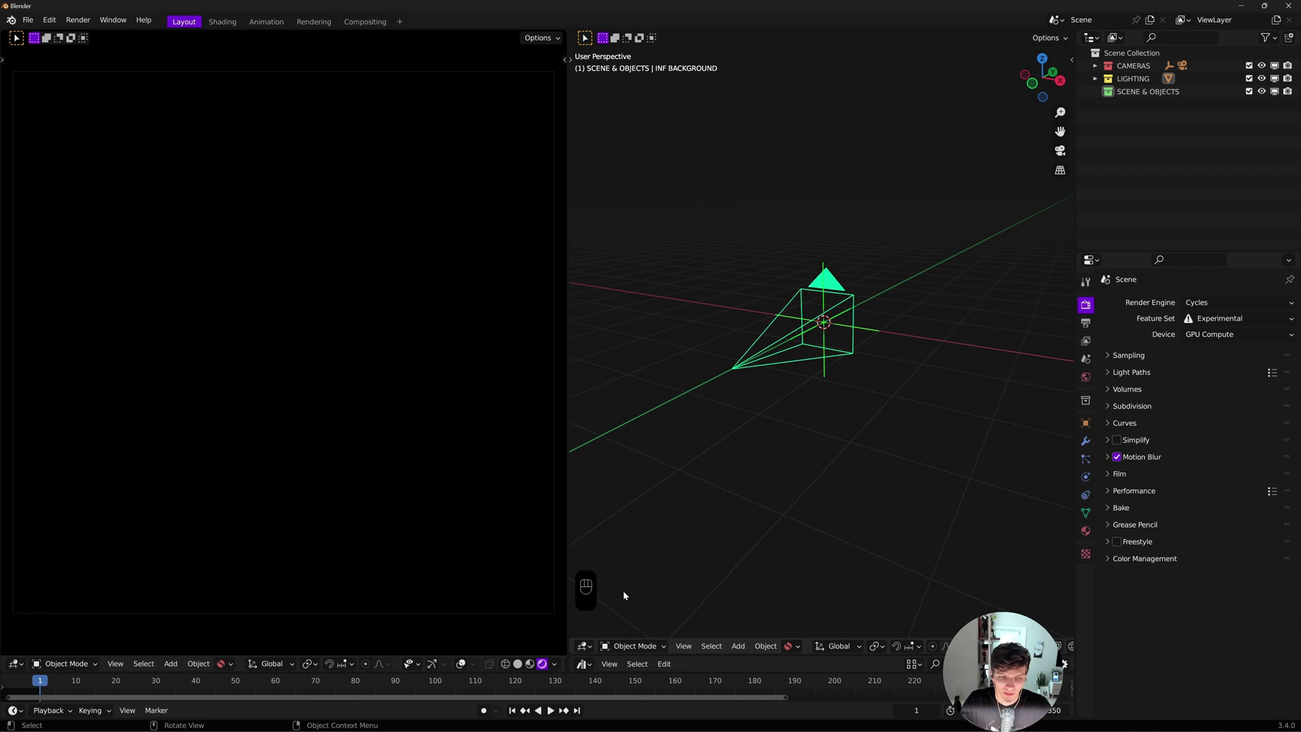
{"action": "left_click", "coordinate": [846, 370]}
{"action": "left_click_drag", "start_coordinate": [811, 397], "coordinate": [839, 373]}
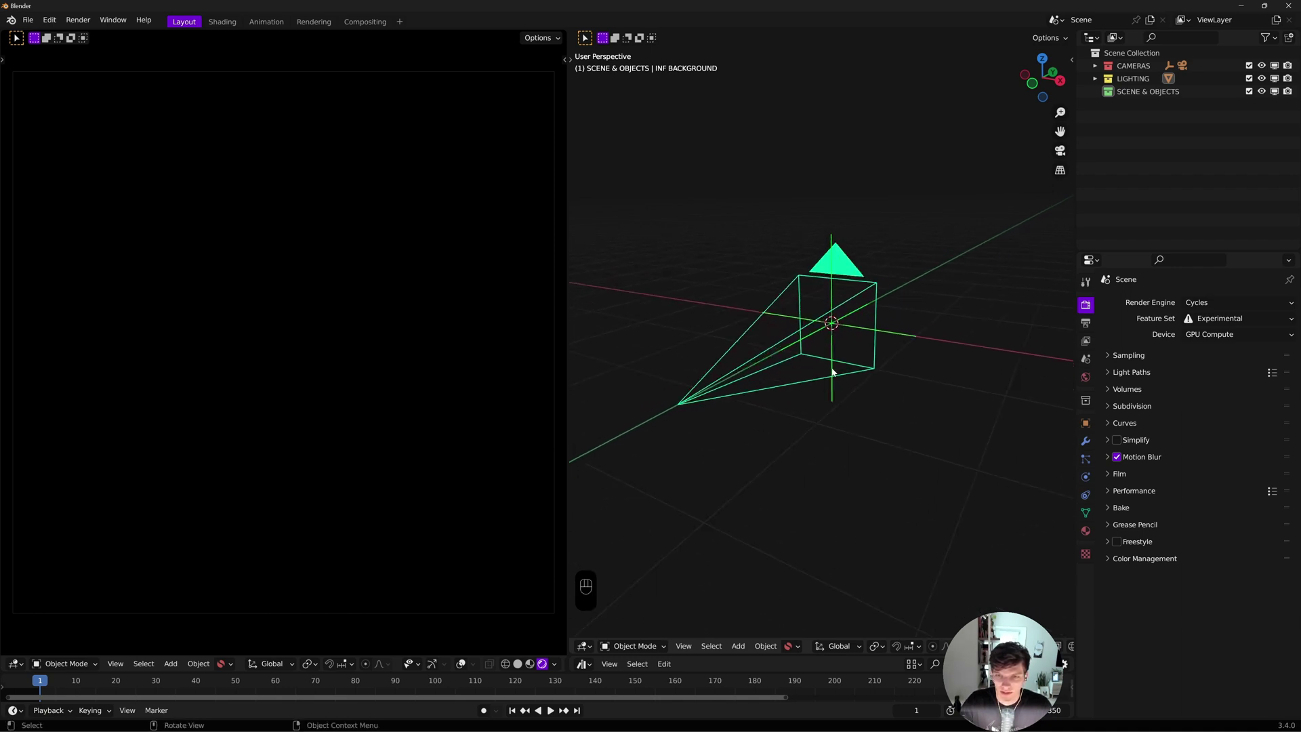
{"action": "left_click", "coordinate": [840, 385]}
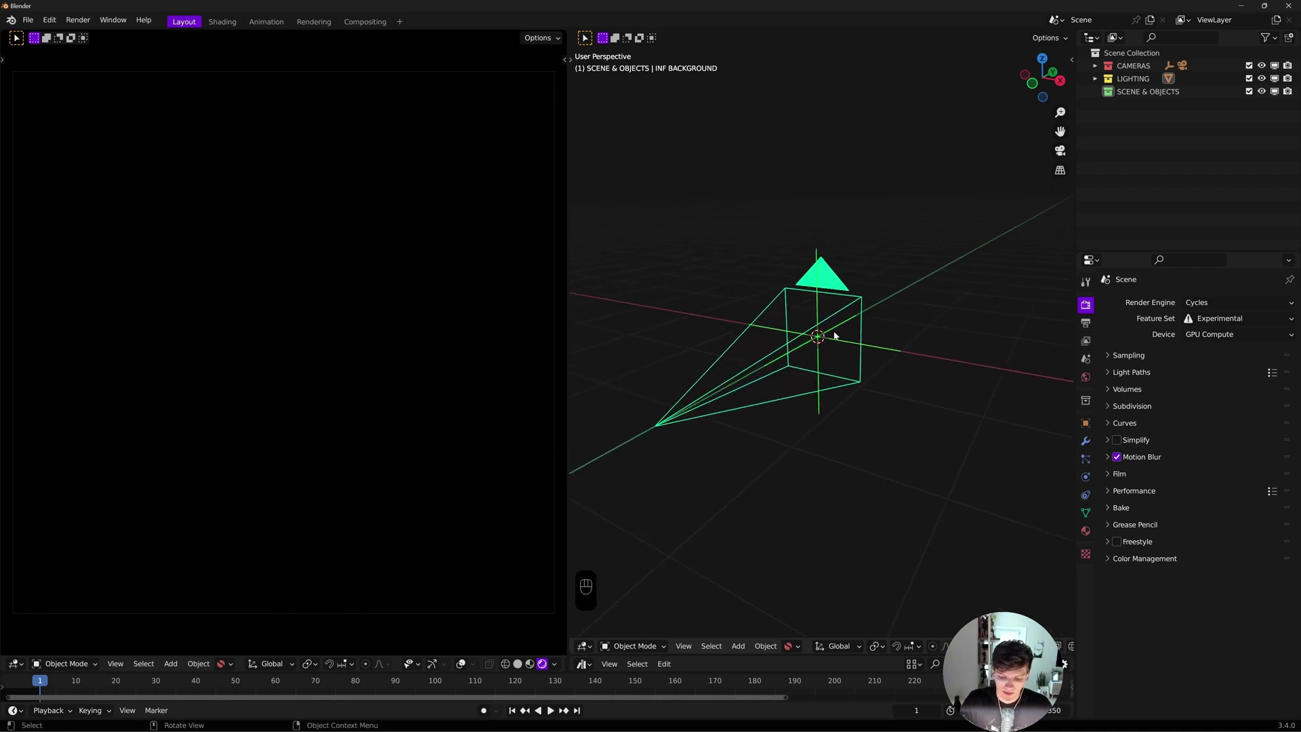
Add a mesh plane and raise it on Z to about 1.22 m above the camera
{"action": "key", "text": "shift+a"}
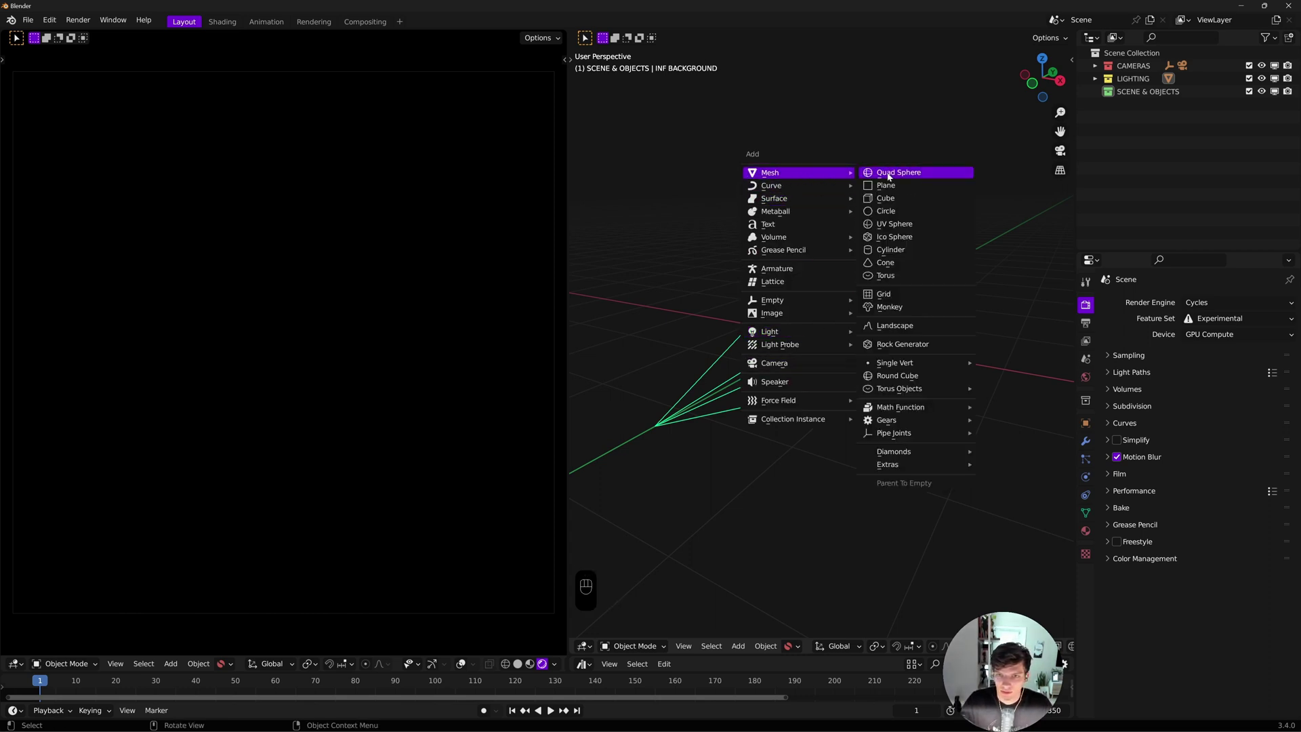
{"action": "type", "text": "_"}
{"action": "key", "text": "g"}
{"action": "left_click", "coordinate": [855, 329]}
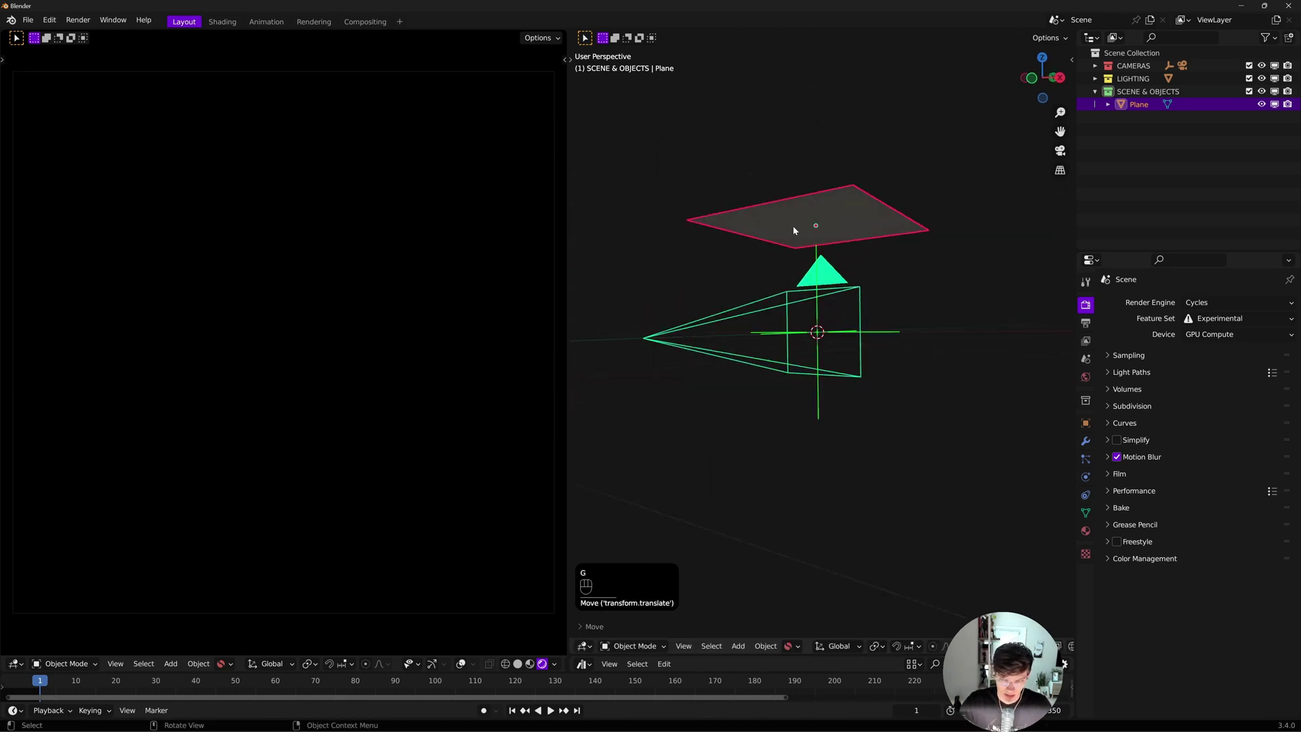
{"action": "left_click_drag", "start_coordinate": [858, 326], "coordinate": [855, 343]}
{"action": "middle_click", "coordinate": [854, 344]}
{"action": "left_click", "coordinate": [857, 380]}
{"action": "left_click_drag", "start_coordinate": [823, 414], "coordinate": [825, 393]}
{"action": "left_click", "coordinate": [825, 394]}
{"action": "left_click", "coordinate": [825, 380]}
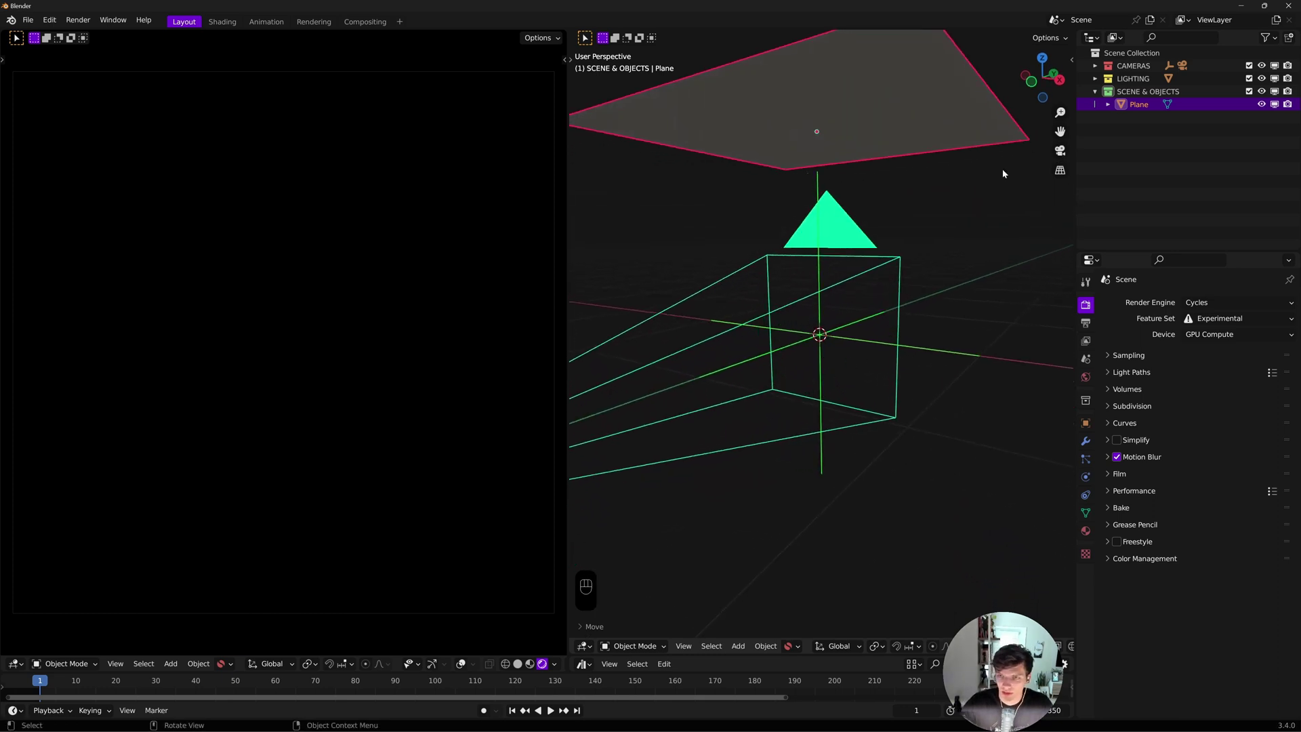
Import the FoodCoconuts001 model from the Poliigon sidebar and close the panel
{"action": "key", "text": "n"}
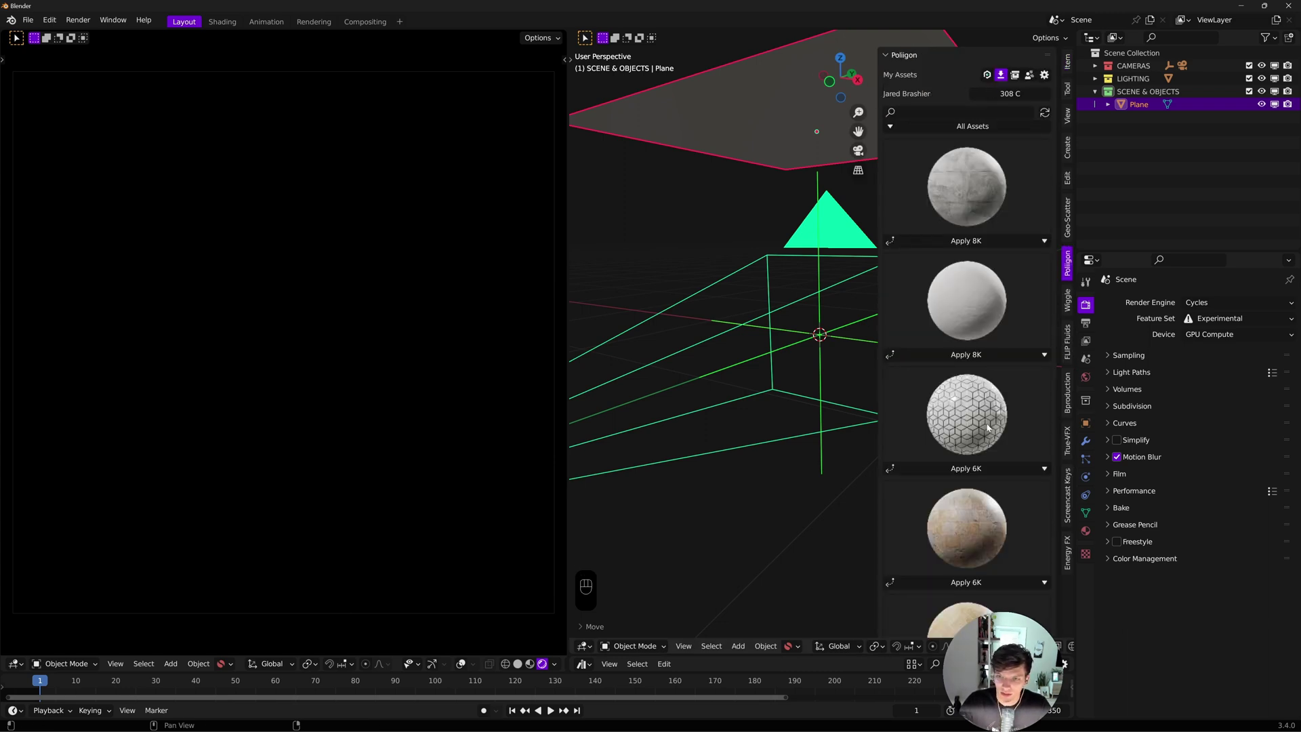
{"action": "left_click", "coordinate": [956, 469]}
{"action": "key", "text": "n"}
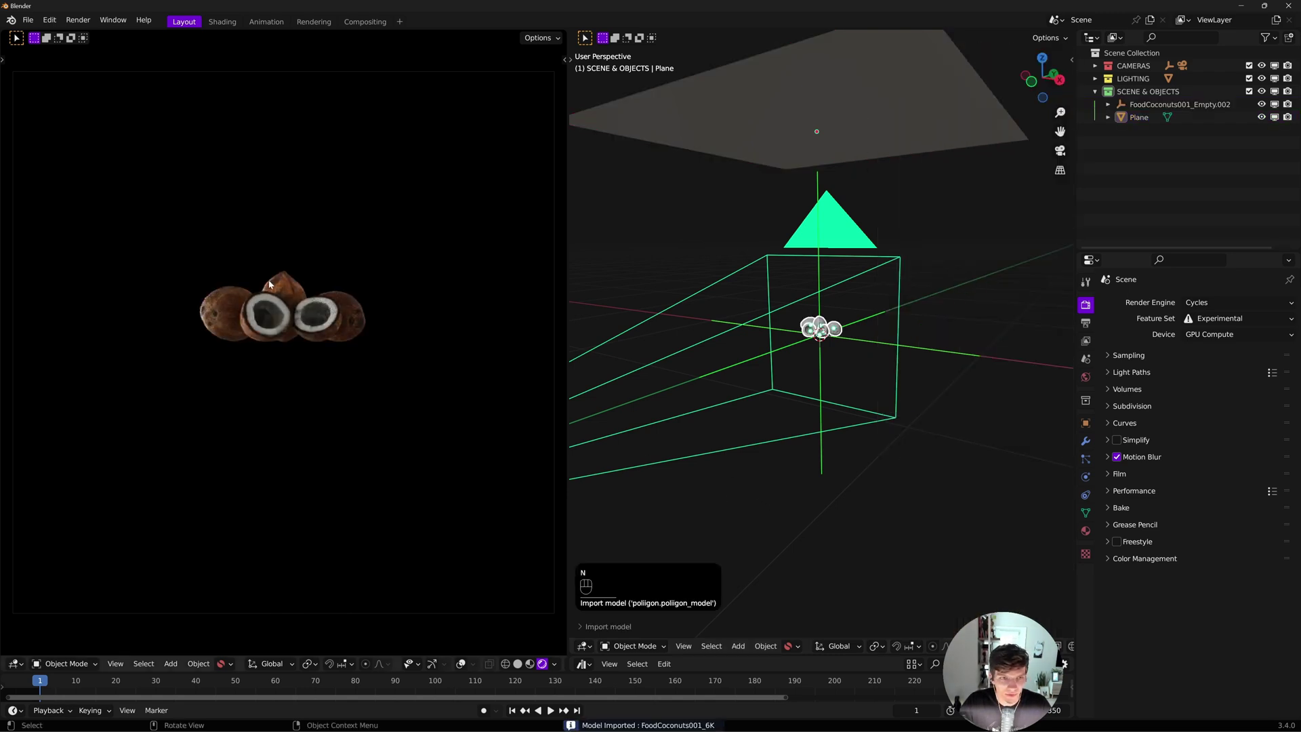
{"action": "key", "text": "g"}
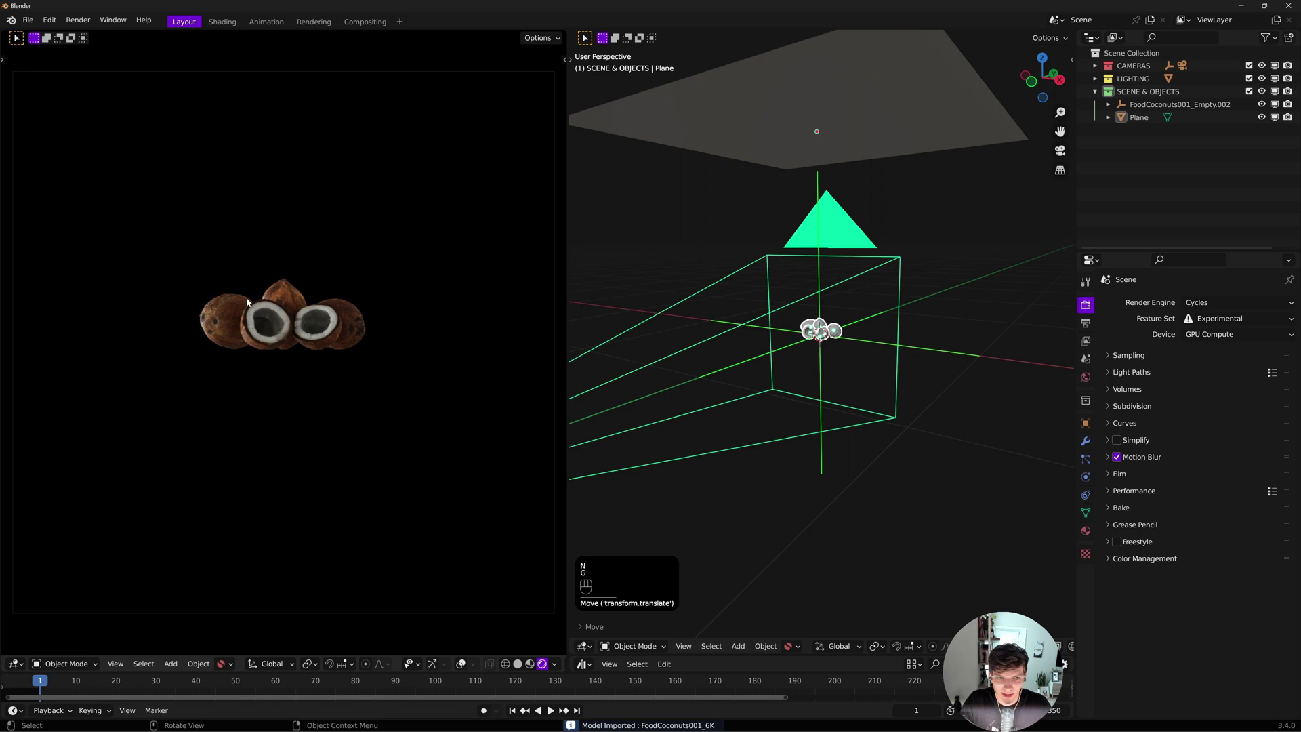
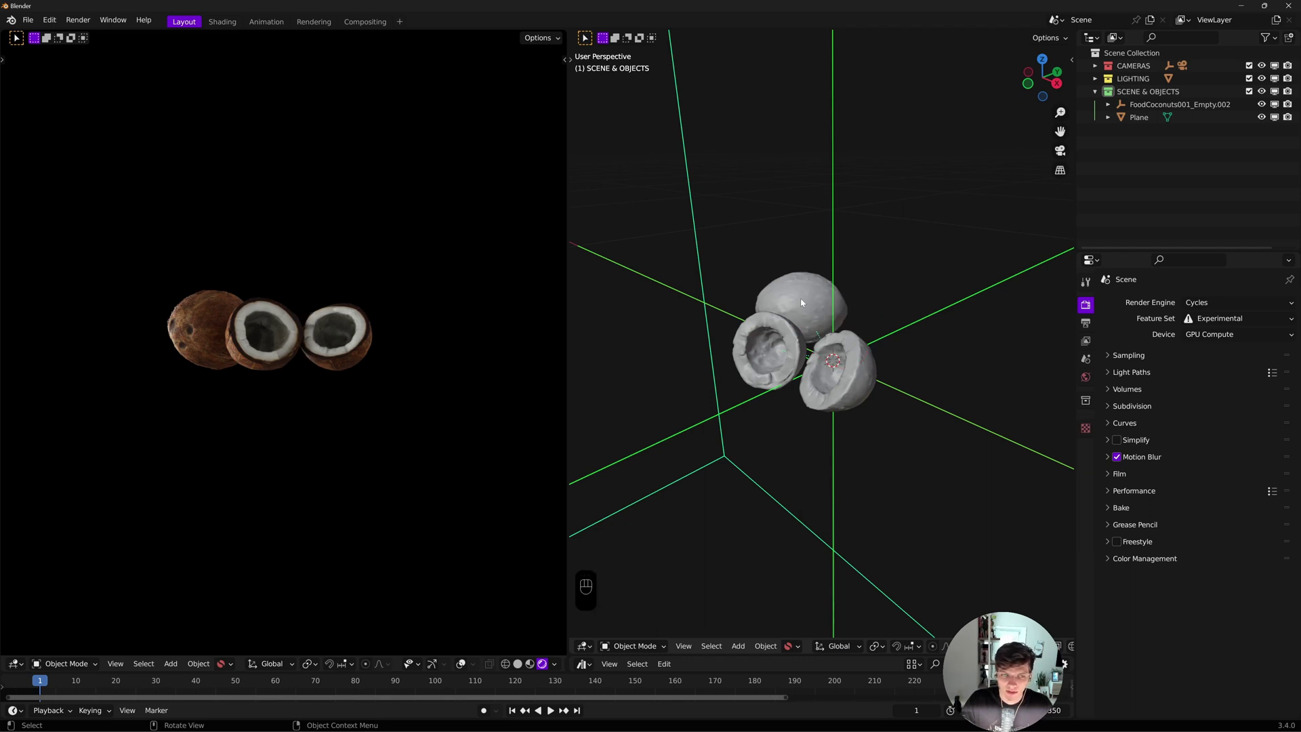
{"action": "key", "text": "g"}
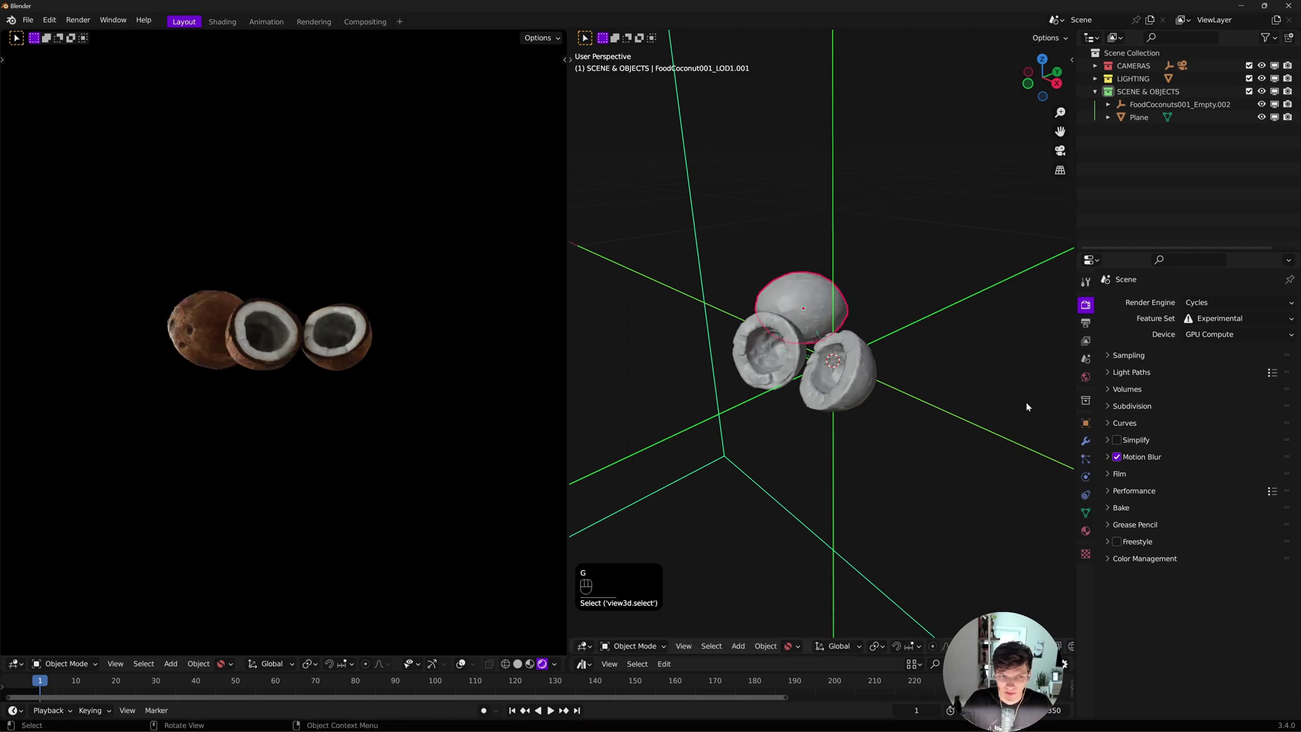
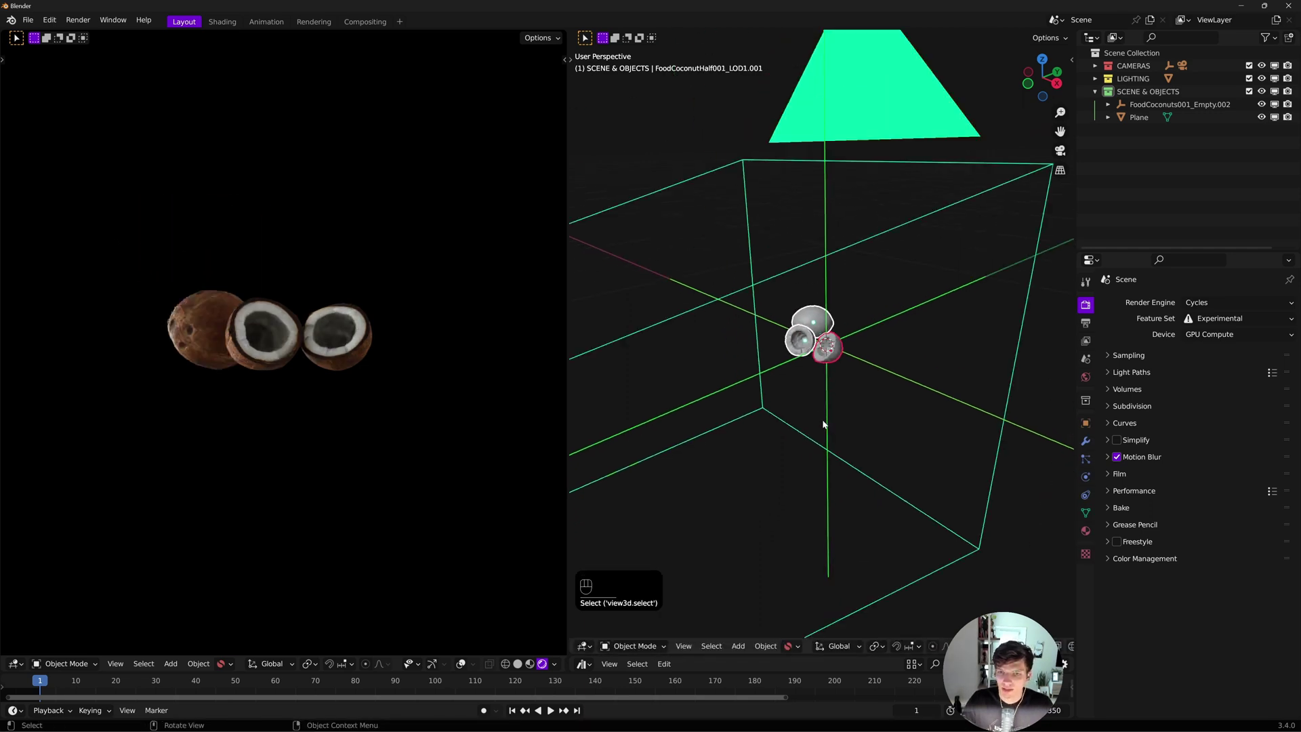
Zoom in and select all three coconut pieces together
{"action": "left_click", "coordinate": [800, 402]}
{"action": "left_click_drag", "start_coordinate": [856, 380], "coordinate": [865, 373]}
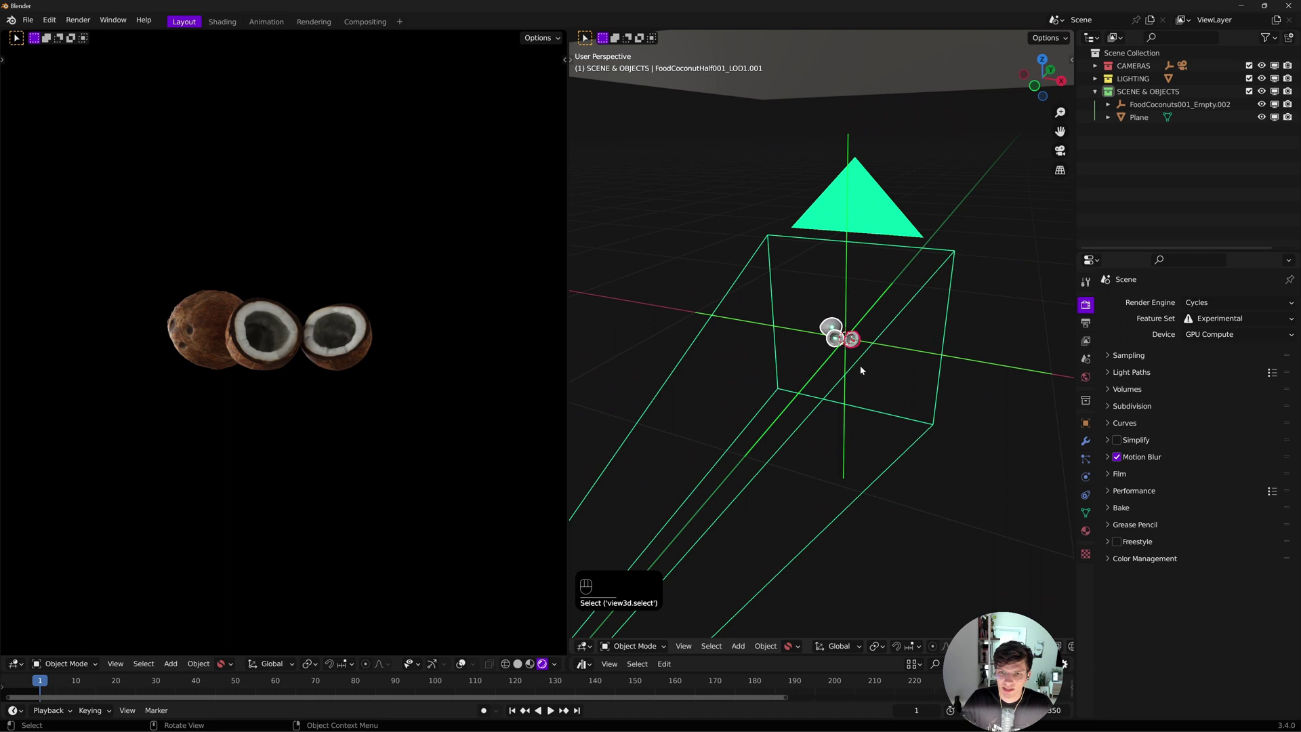
{"action": "left_click", "coordinate": [907, 407]}
{"action": "key", "text": "g"}
{"action": "left_click", "coordinate": [934, 439]}
{"action": "left_click", "coordinate": [735, 400]}
{"action": "left_click", "coordinate": [908, 404]}
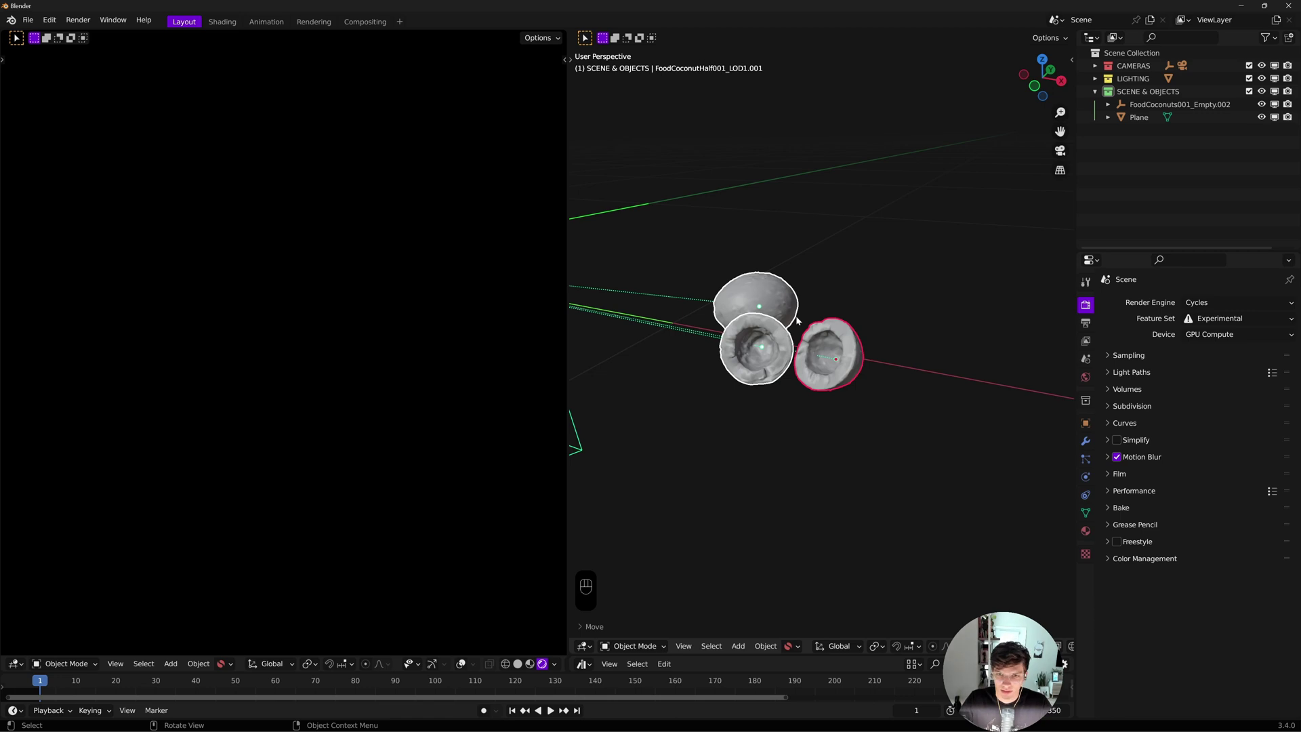
Move the pieces into a new Coconut Instances collection and delete the leftover FoodCoconuts001 empties
{"action": "key", "text": "m"}
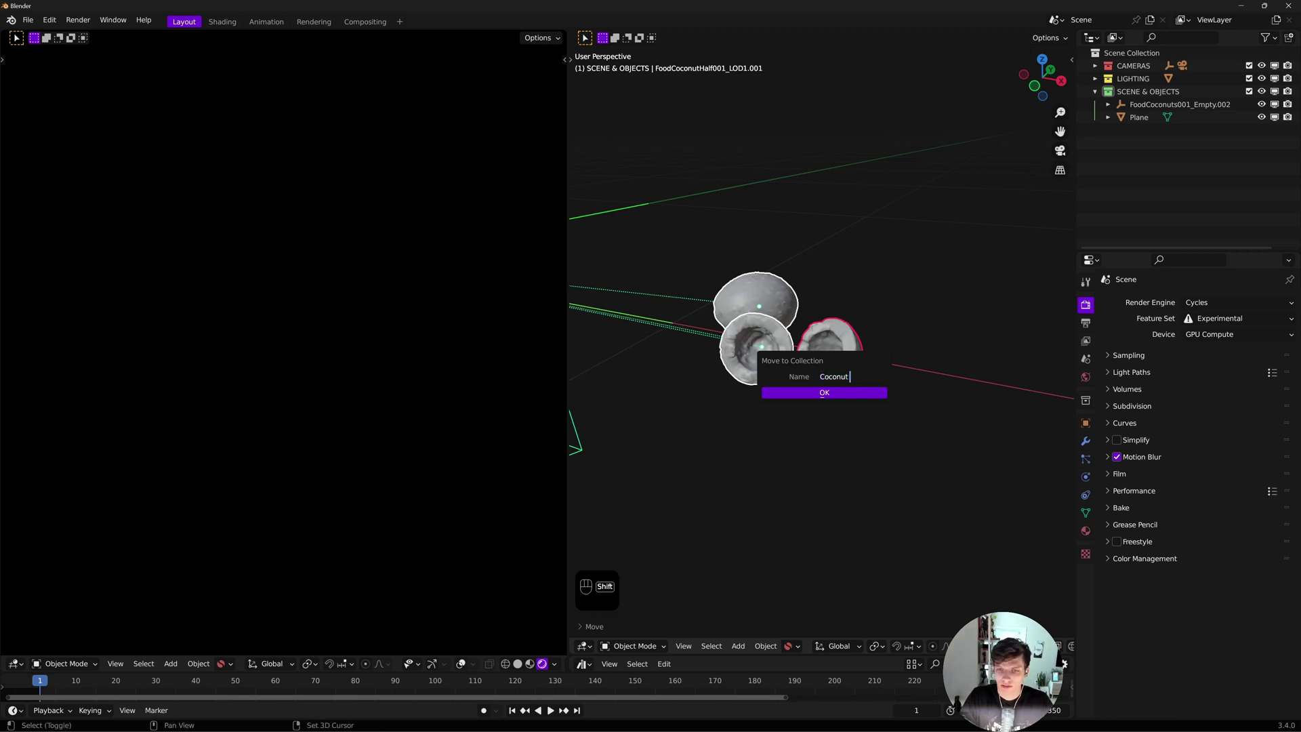
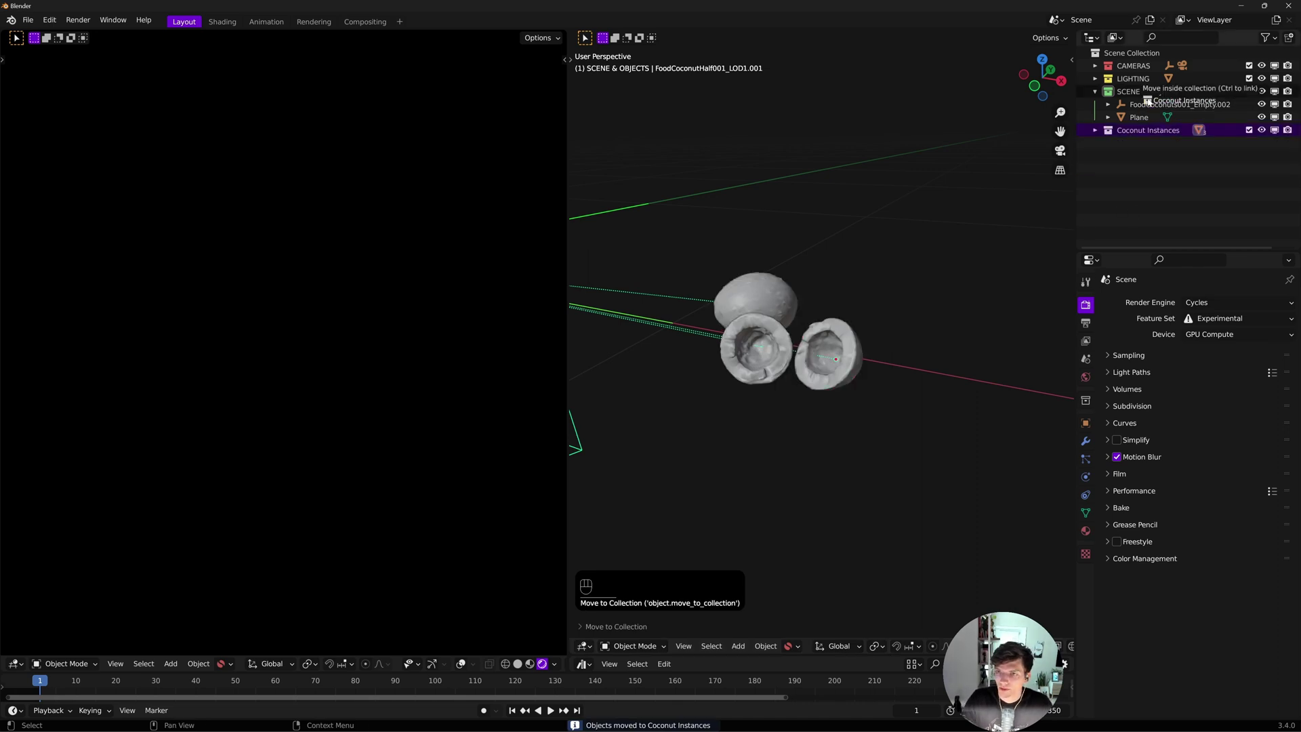
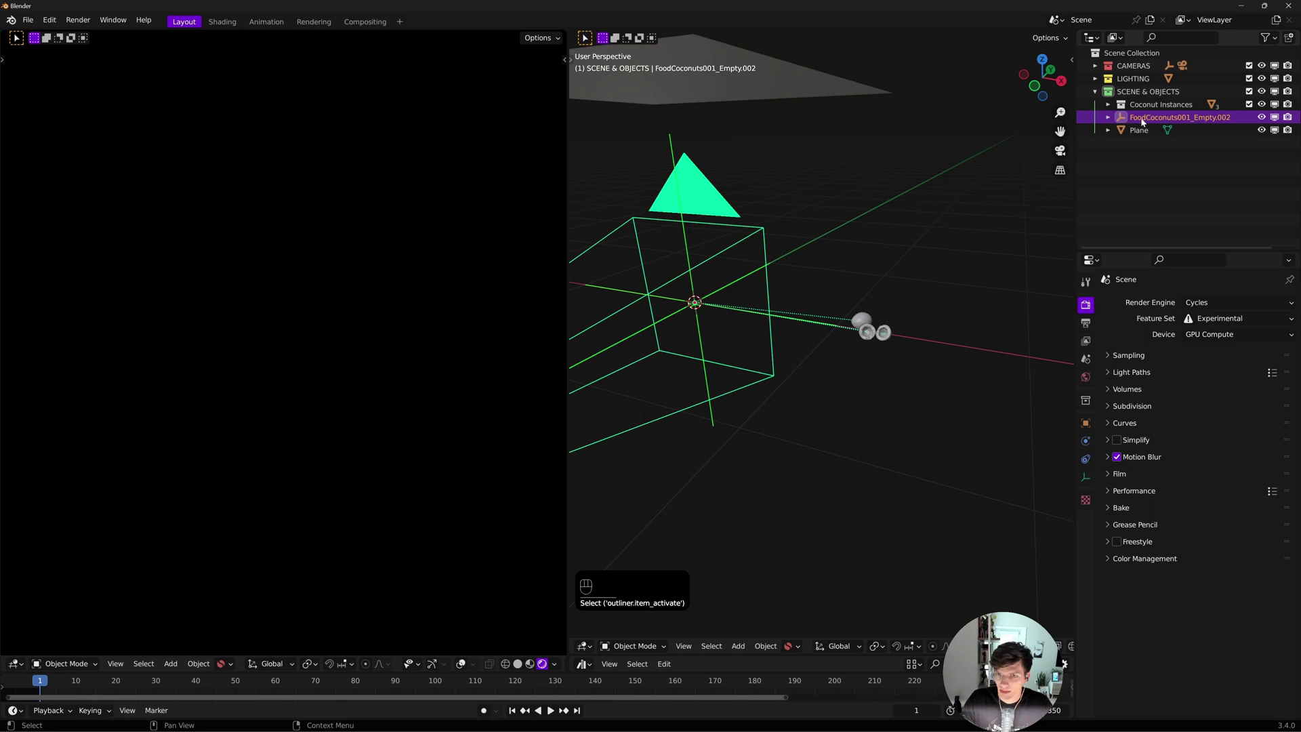
{"action": "key", "text": "x"}
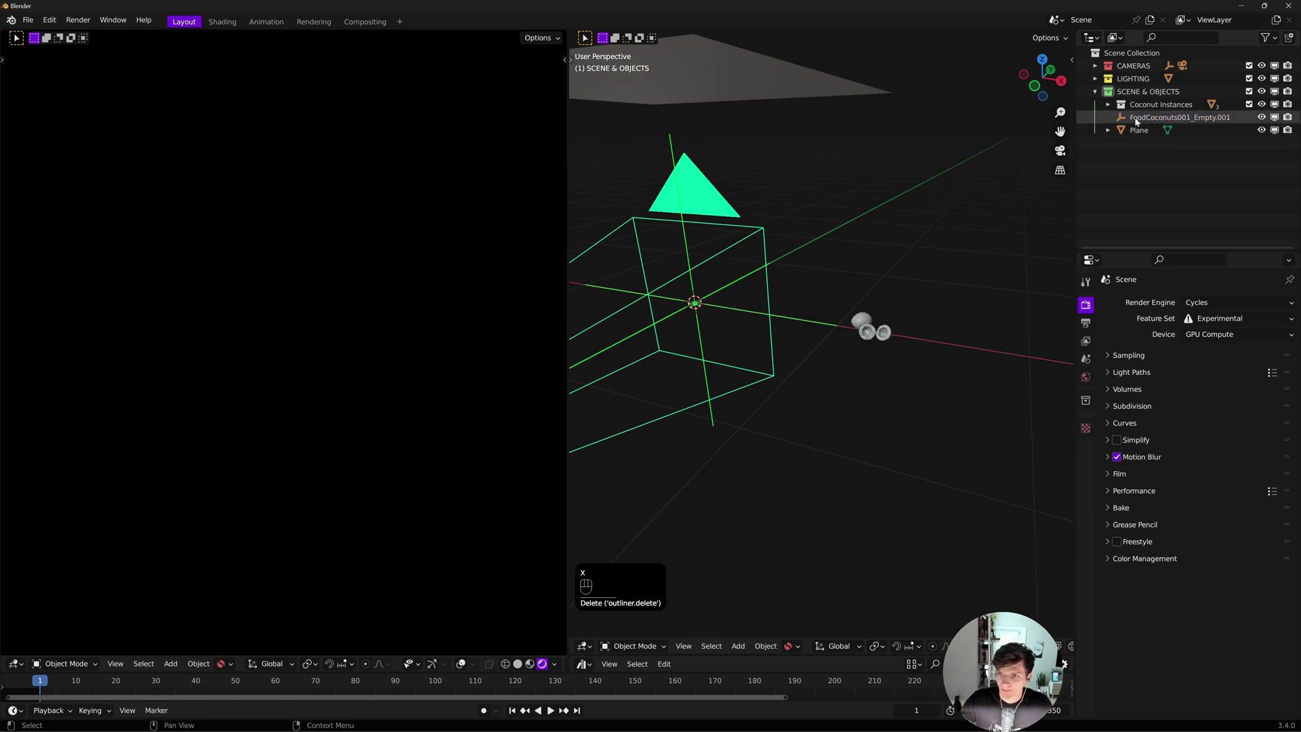
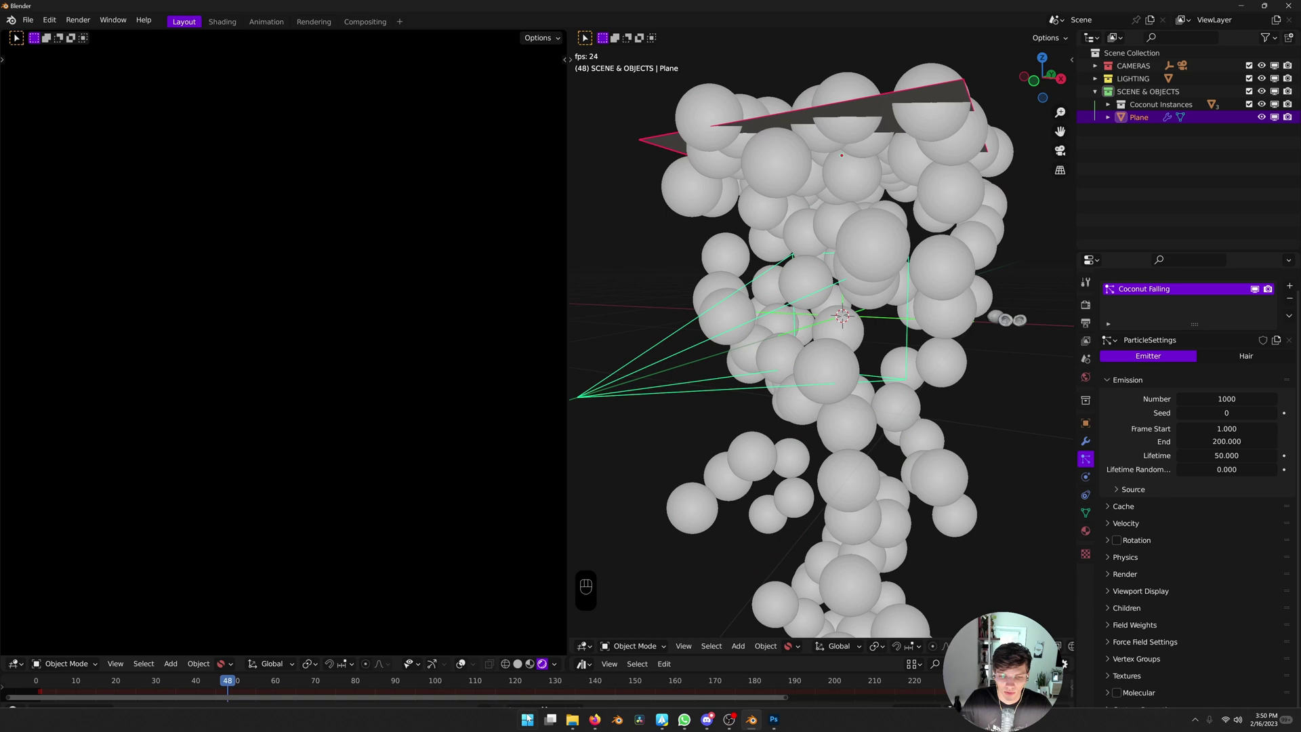
Preview the Coconut Falling particle system emitting spheres from the plane
{"action": "left_click_drag", "start_coordinate": [514, 714], "coordinate": [551, 711]}
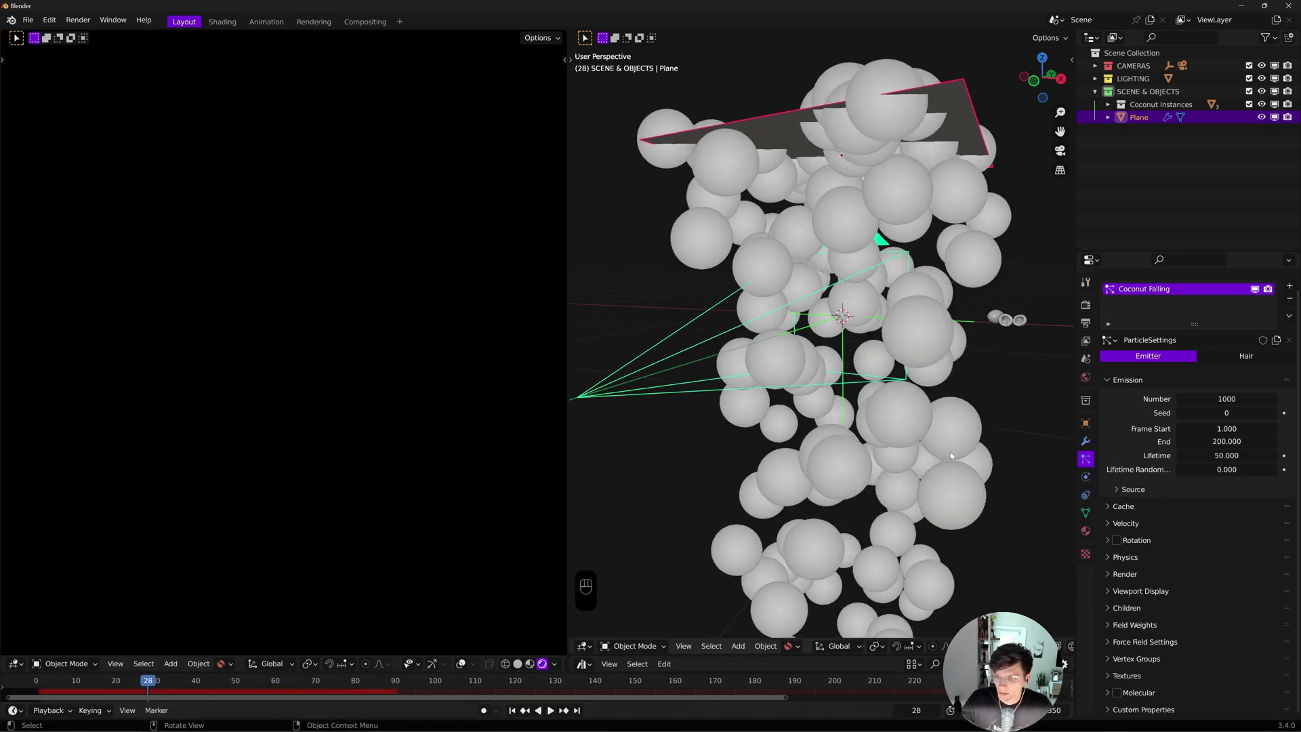
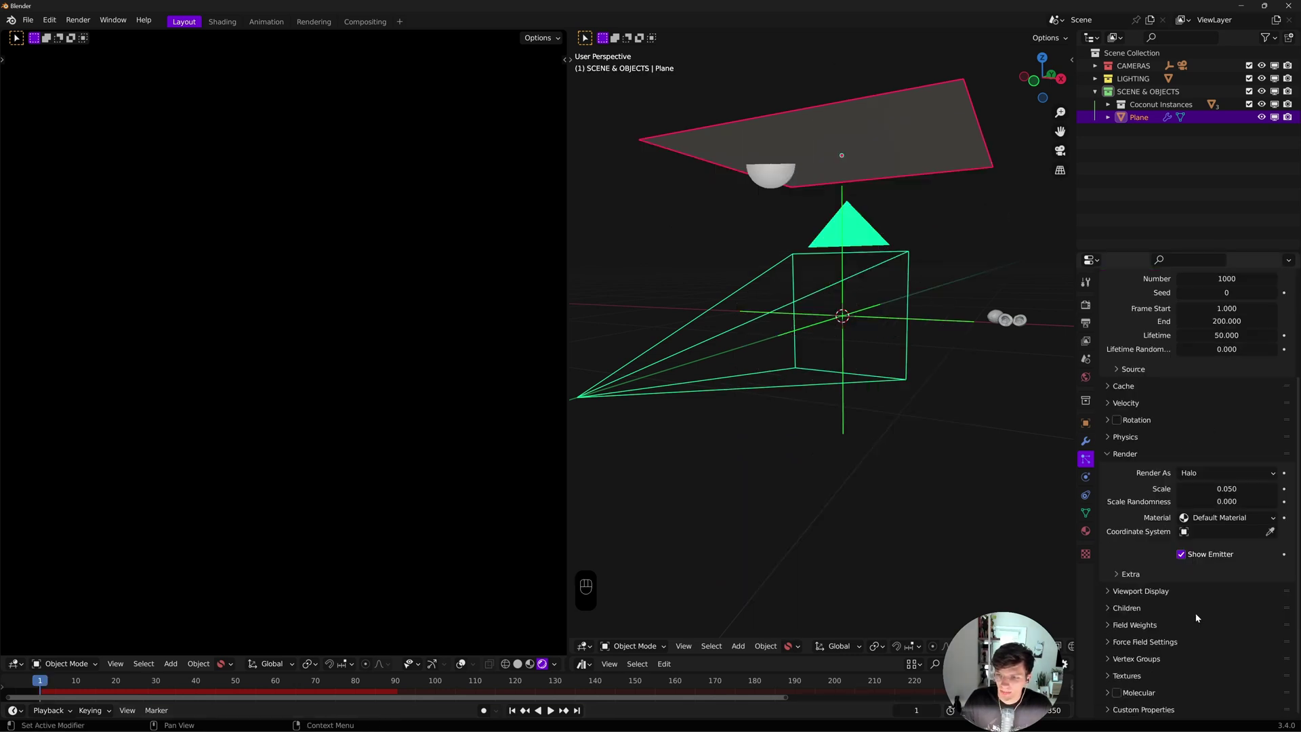
Render the particles as the Coconut Instances collection at 0.75 scale
{"action": "left_click", "coordinate": [1207, 474]}
{"action": "left_click_drag", "start_coordinate": [1207, 479], "coordinate": [1136, 462]}
{"action": "left_click_drag", "start_coordinate": [1242, 476], "coordinate": [1223, 562]}
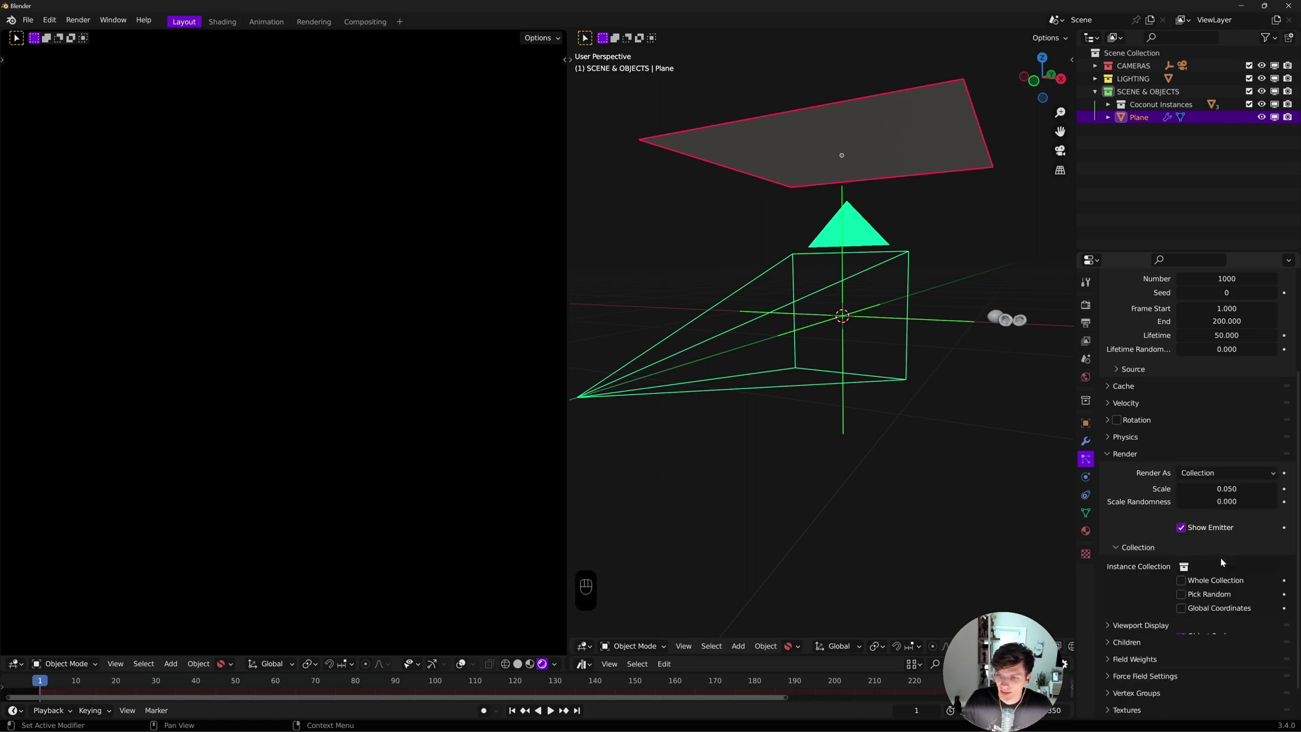
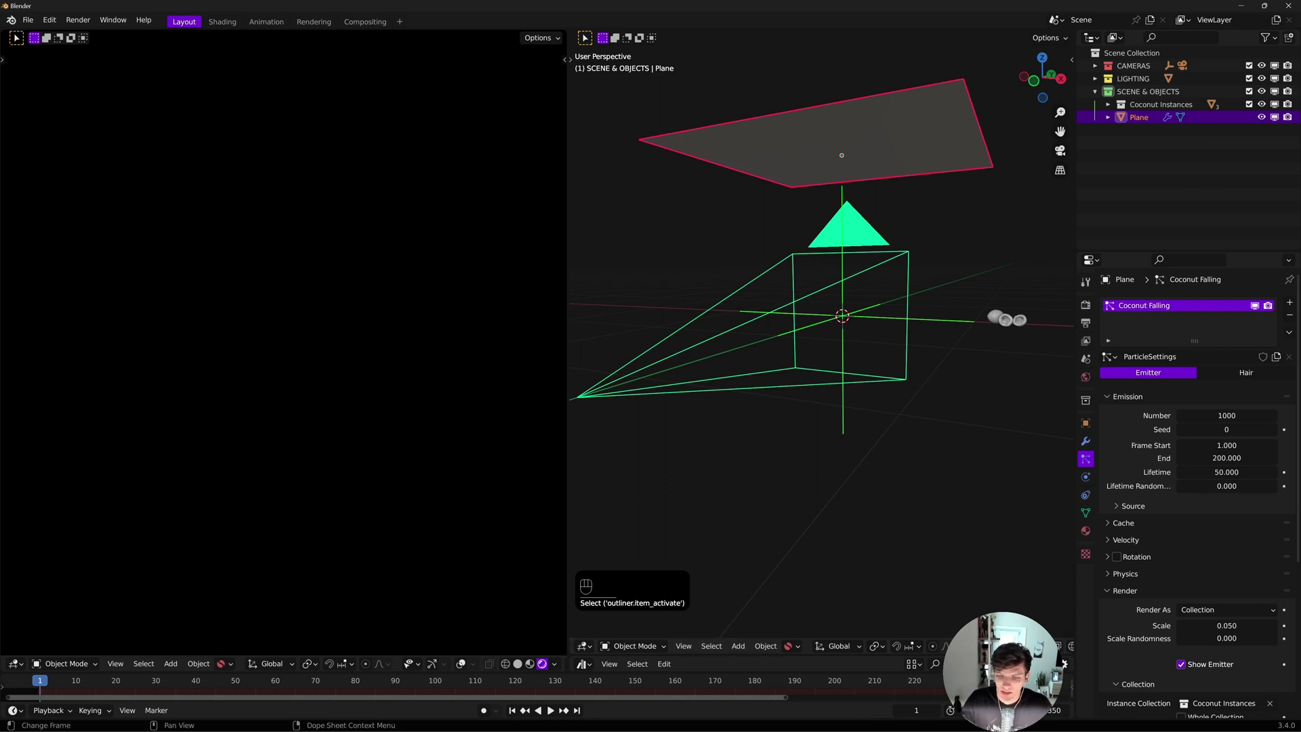
{"action": "left_click", "coordinate": [841, 433]}
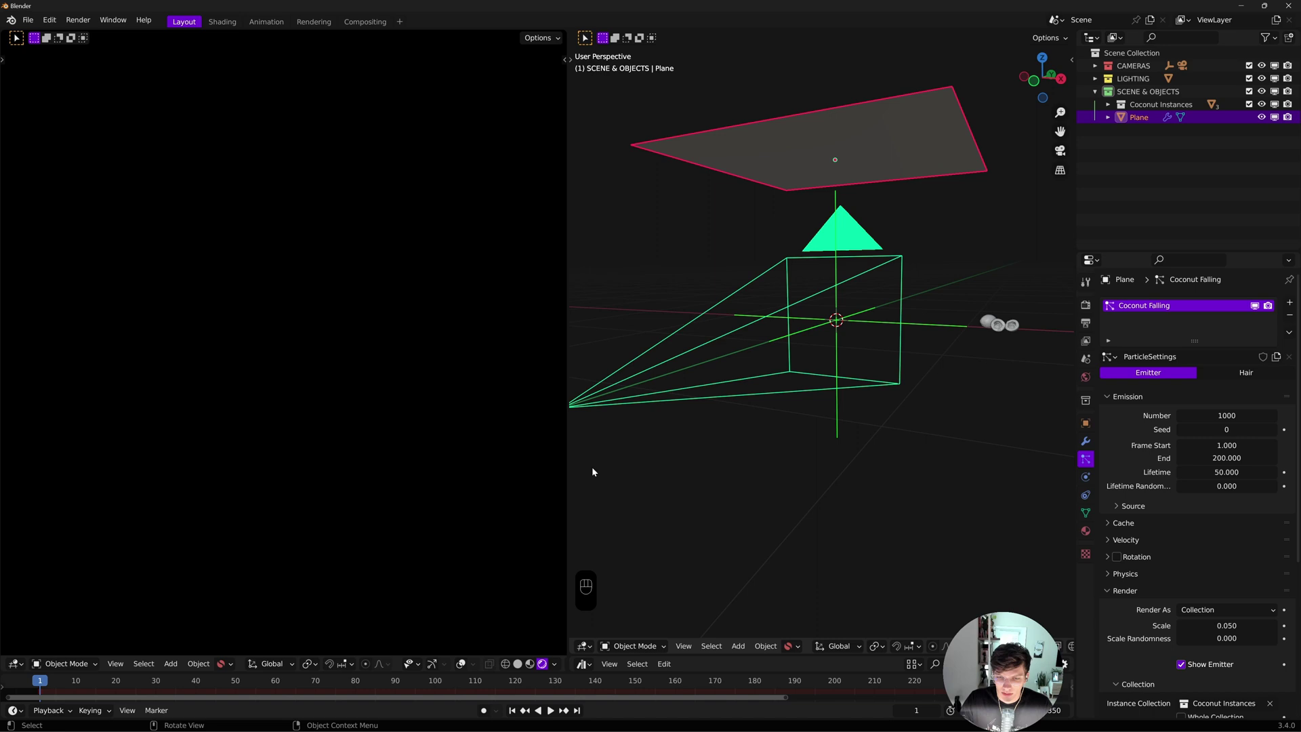
Replay the animation from the first frame and orbit around the falling coconuts
{"action": "left_click", "coordinate": [515, 713]}
{"action": "left_click", "coordinate": [552, 713]}
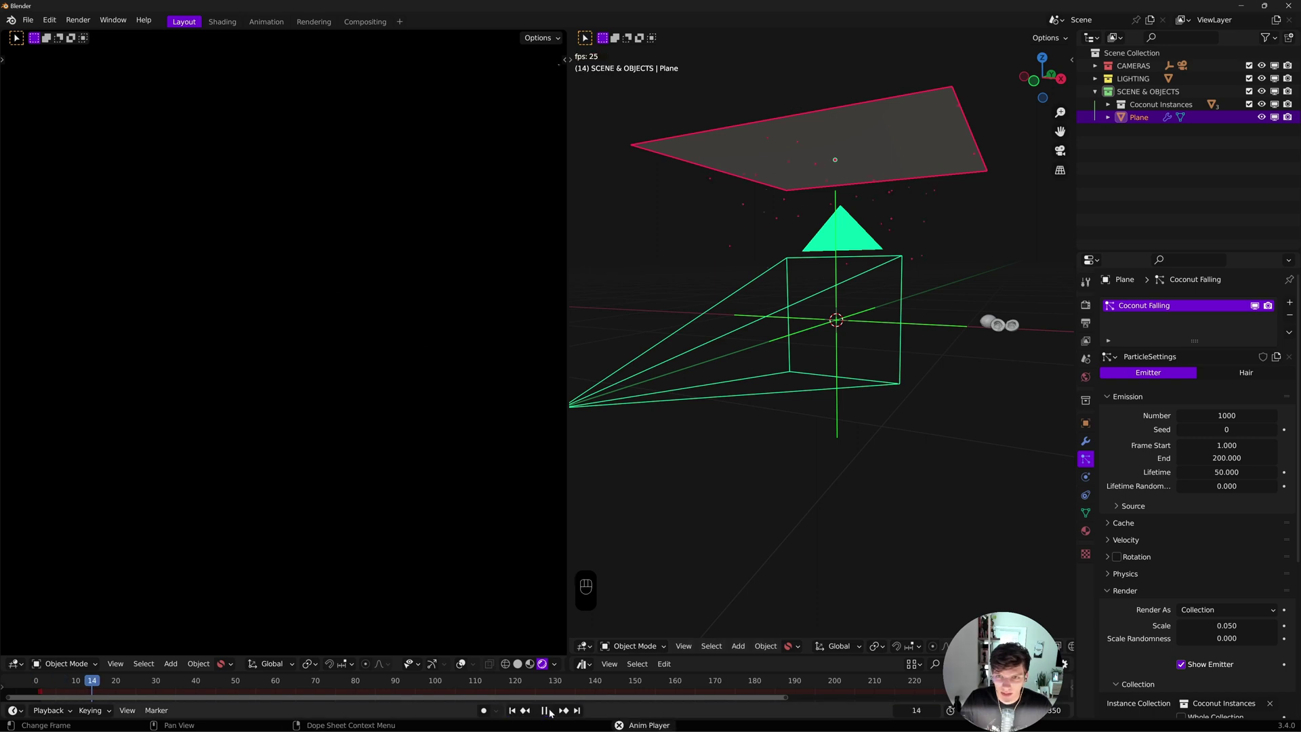
{"action": "key", "text": "space"}
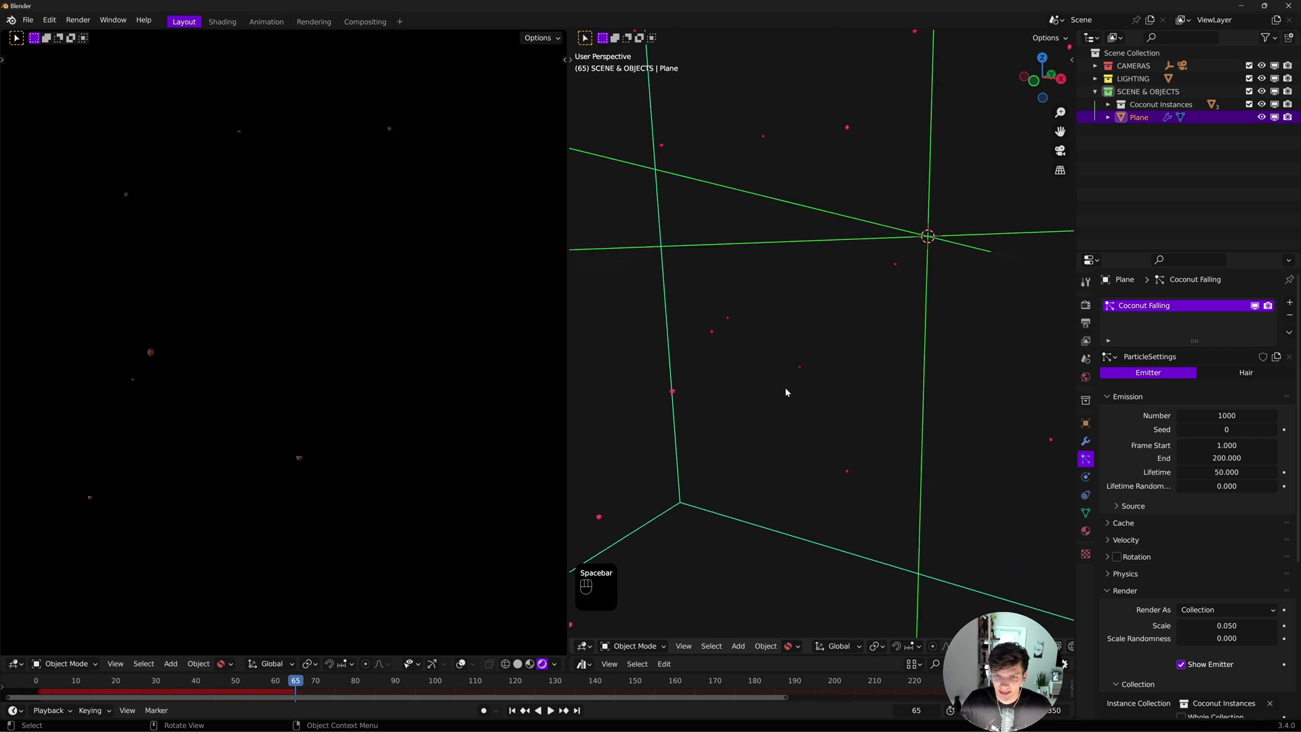
{"action": "left_click_drag", "start_coordinate": [664, 506], "coordinate": [789, 437]}
{"action": "middle_click", "coordinate": [789, 437]}
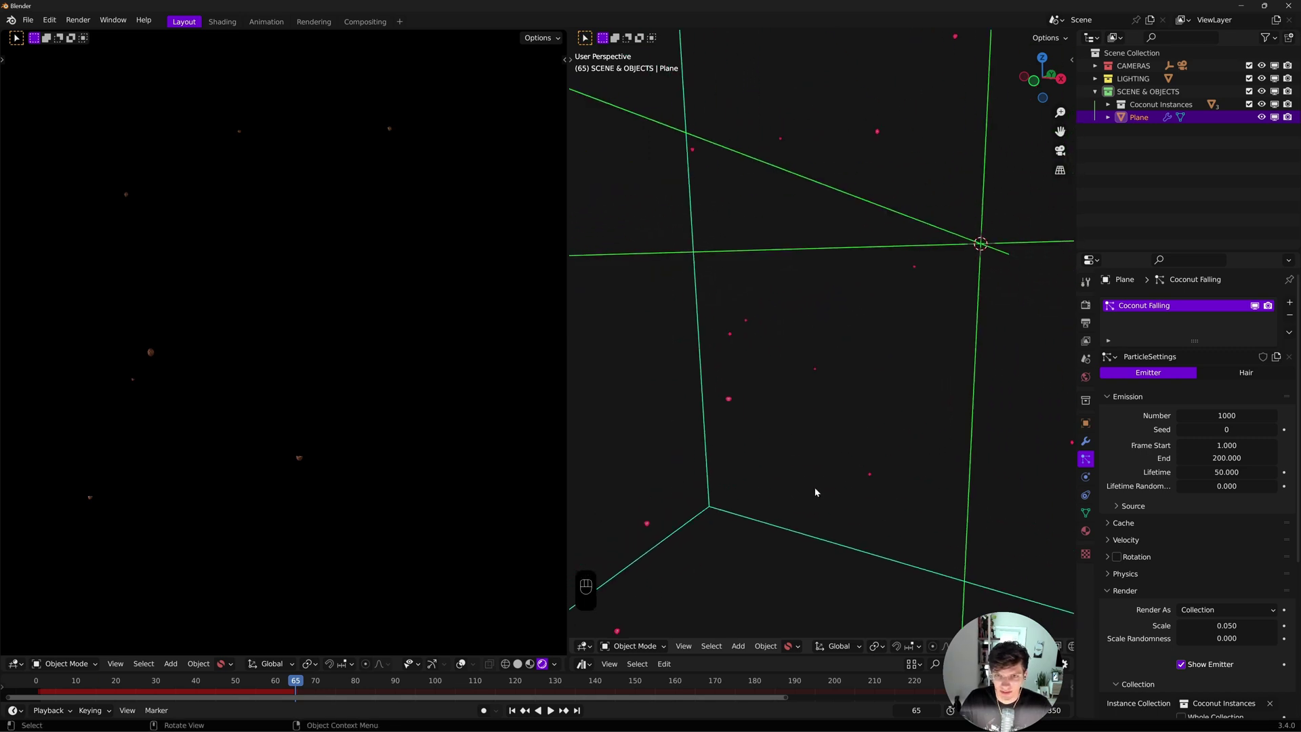
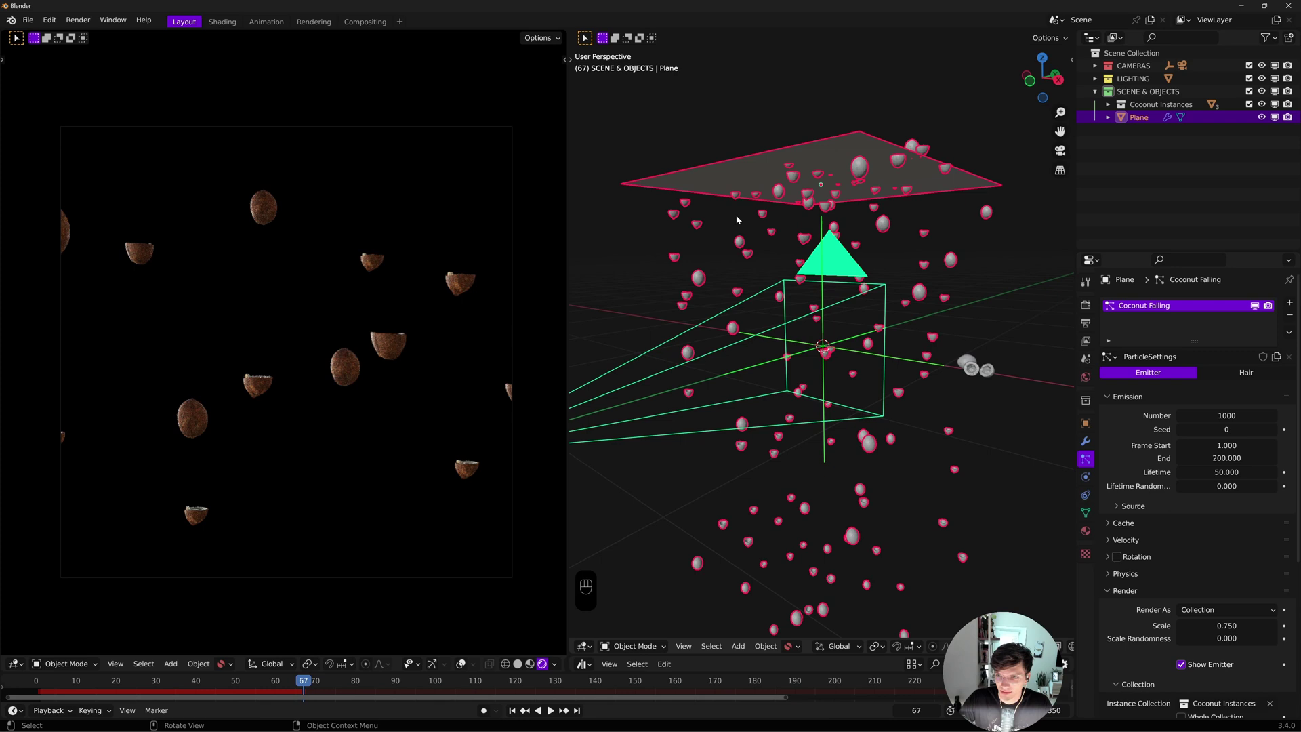
Set the particle emission lifetime to 350 frames
{"action": "left_click", "coordinate": [1112, 593]}
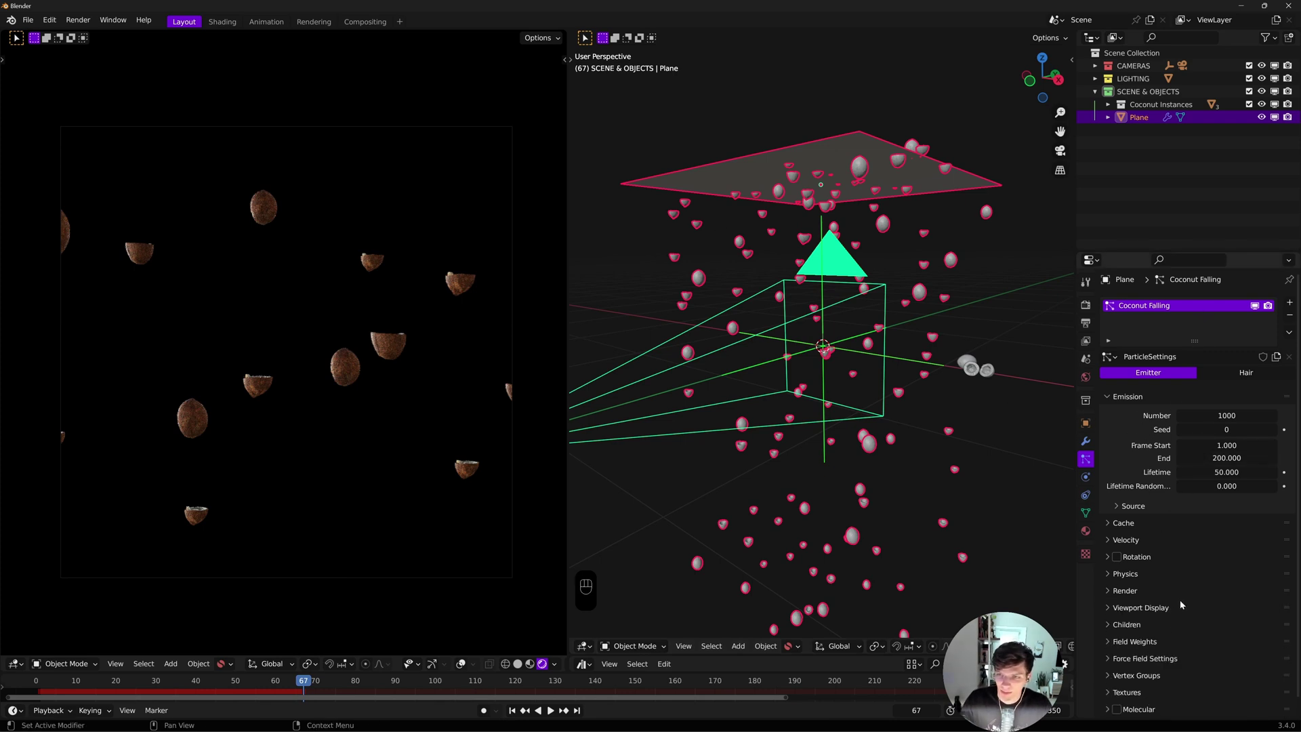
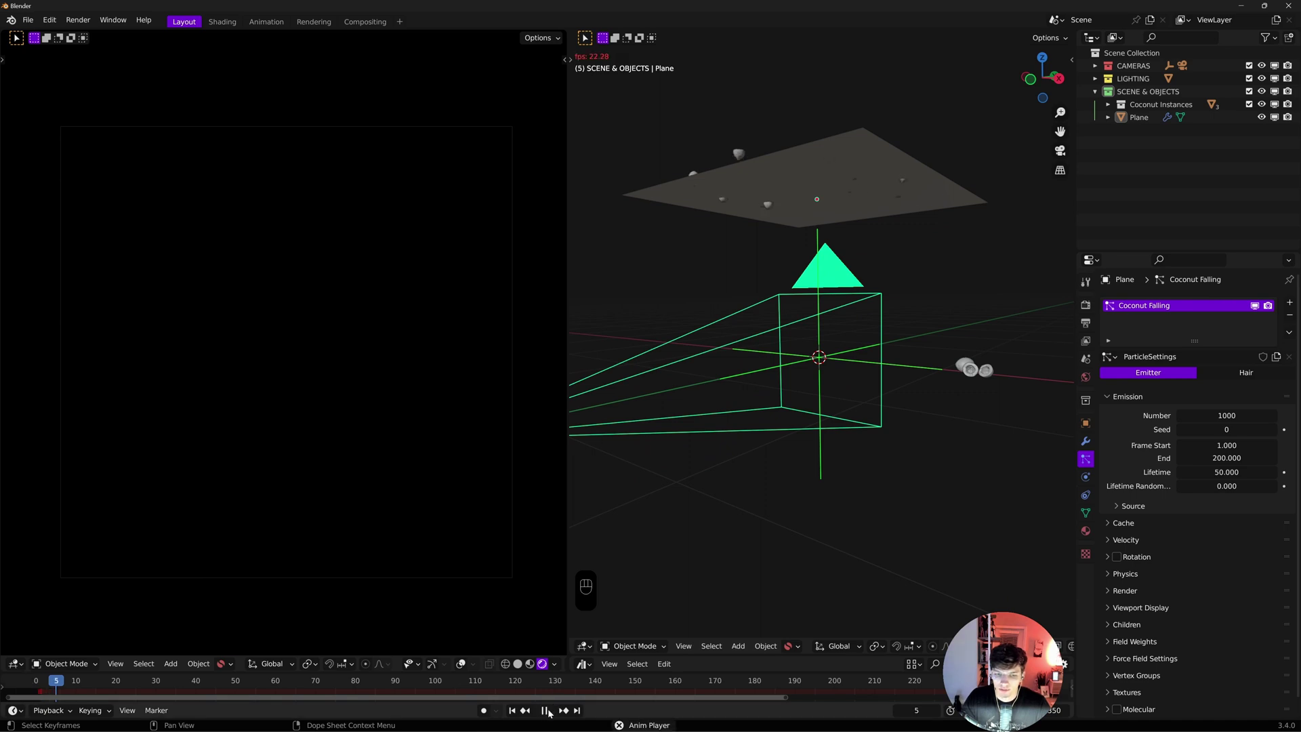
{"action": "left_click", "coordinate": [551, 713]}
{"action": "left_click_drag", "start_coordinate": [516, 713], "coordinate": [1139, 432]}
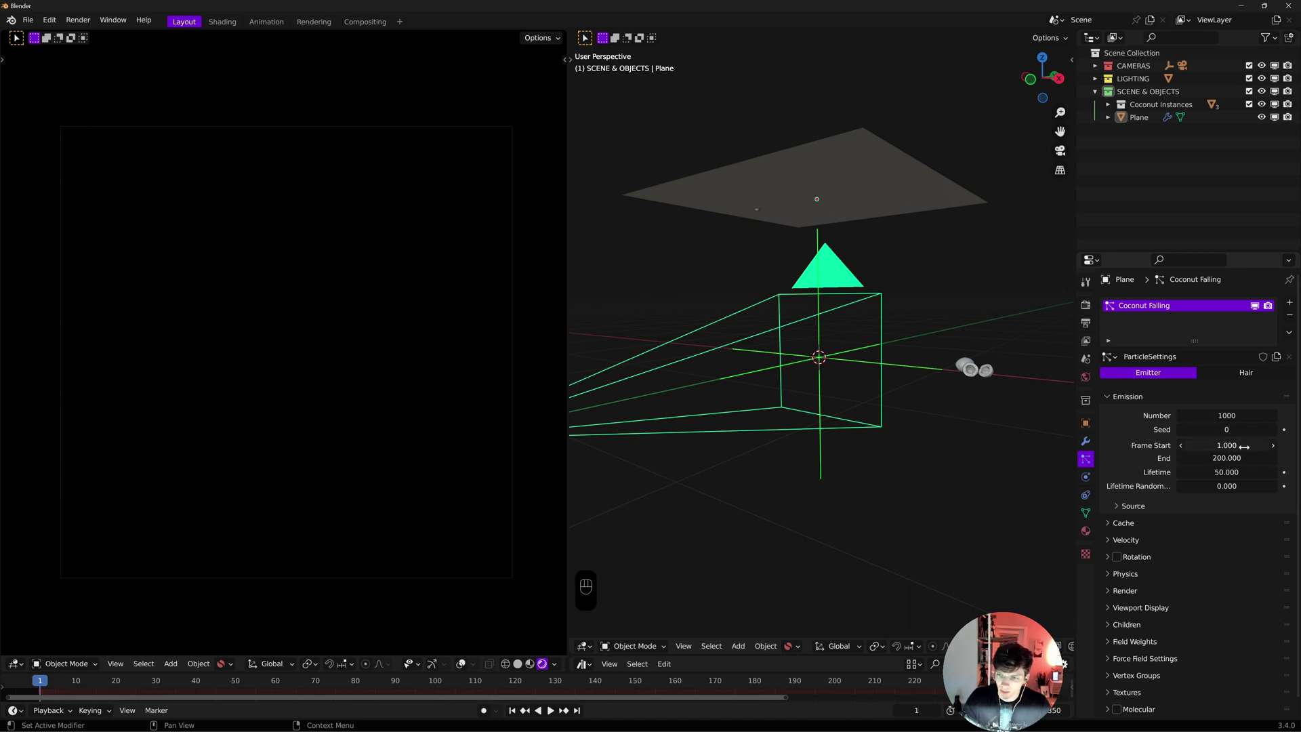
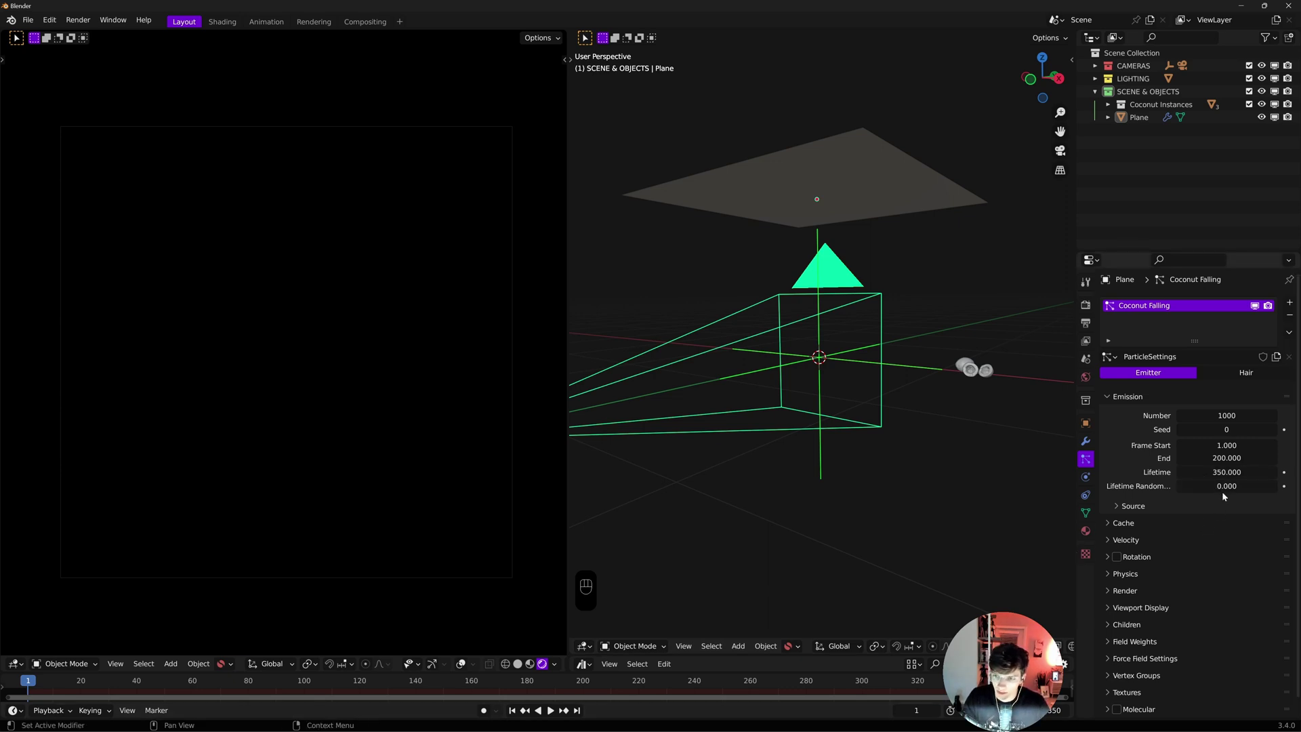
Emit the coconuts from the plane's volume instead of its faces
{"action": "left_click", "coordinate": [1123, 493]}
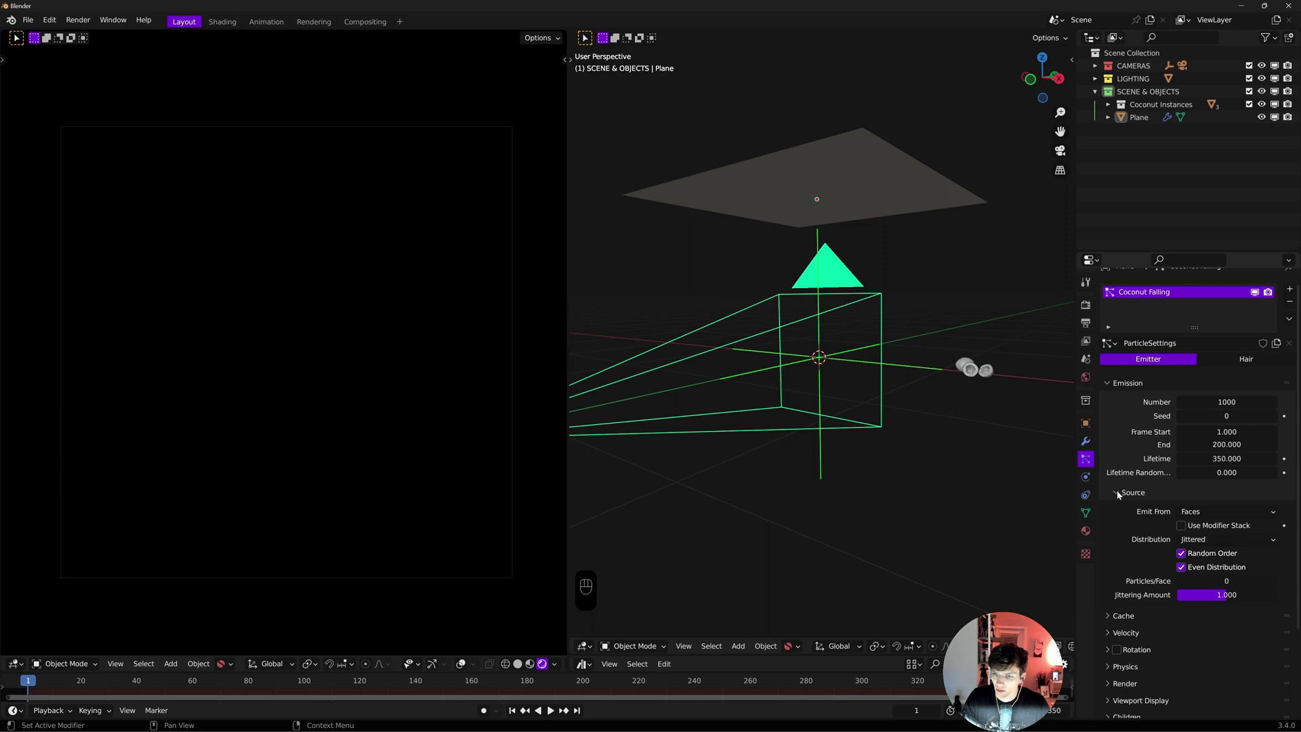
{"action": "left_click", "coordinate": [1120, 495]}
{"action": "left_click", "coordinate": [1119, 494]}
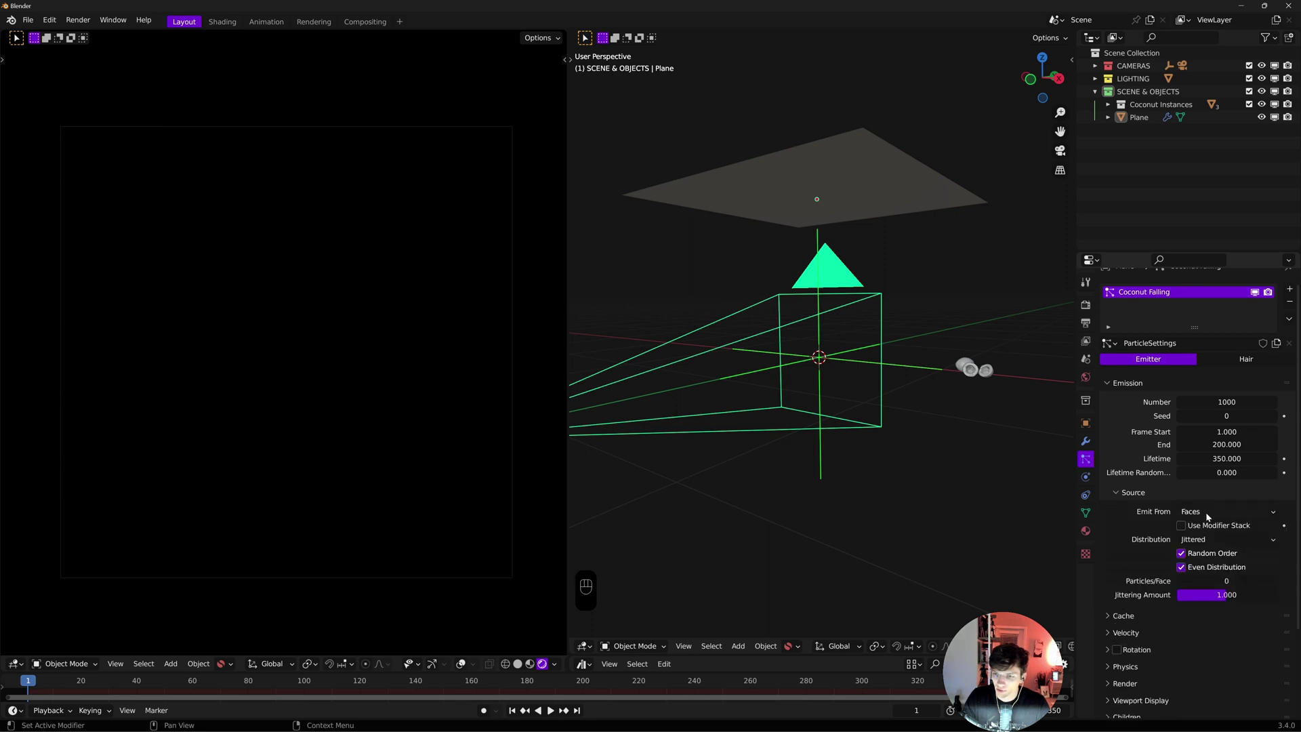
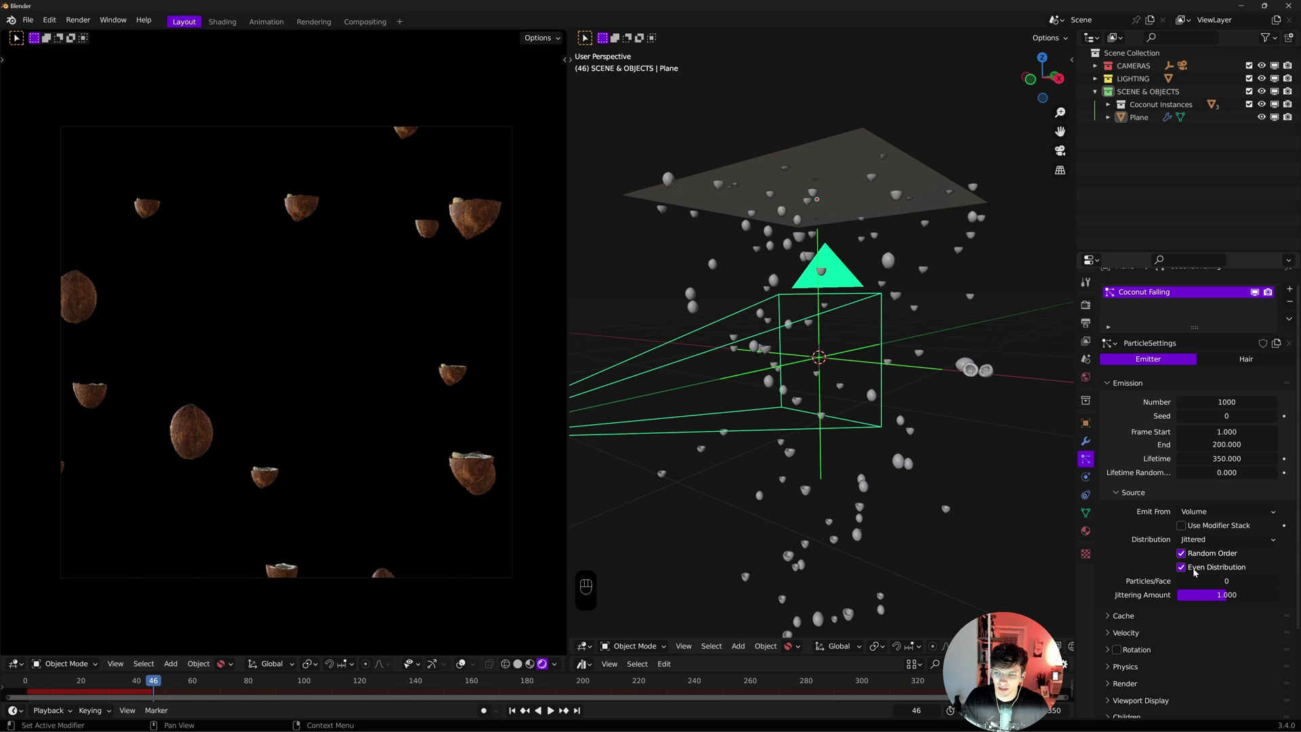
Enable dynamic particle rotation with randomize phase 2.0 and angular velocity 3.0
{"action": "left_click", "coordinate": [1118, 498]}
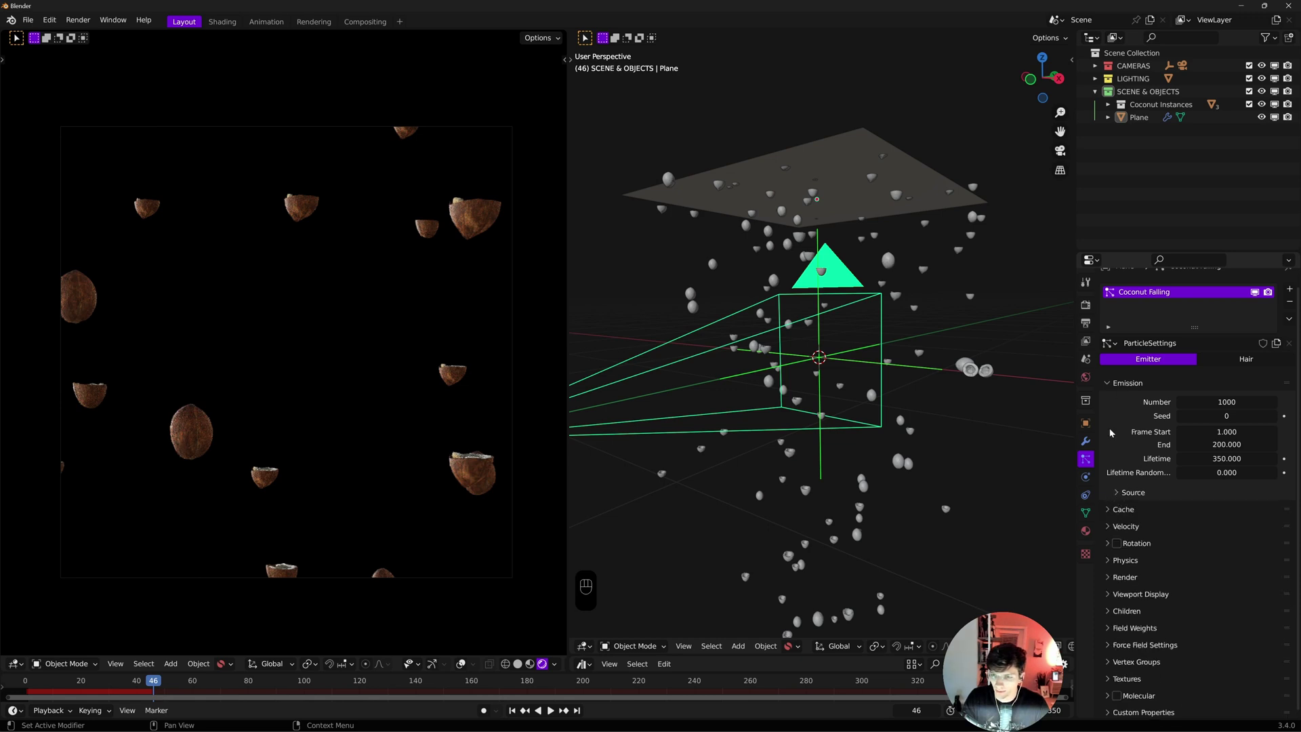
{"action": "left_click", "coordinate": [1108, 387]}
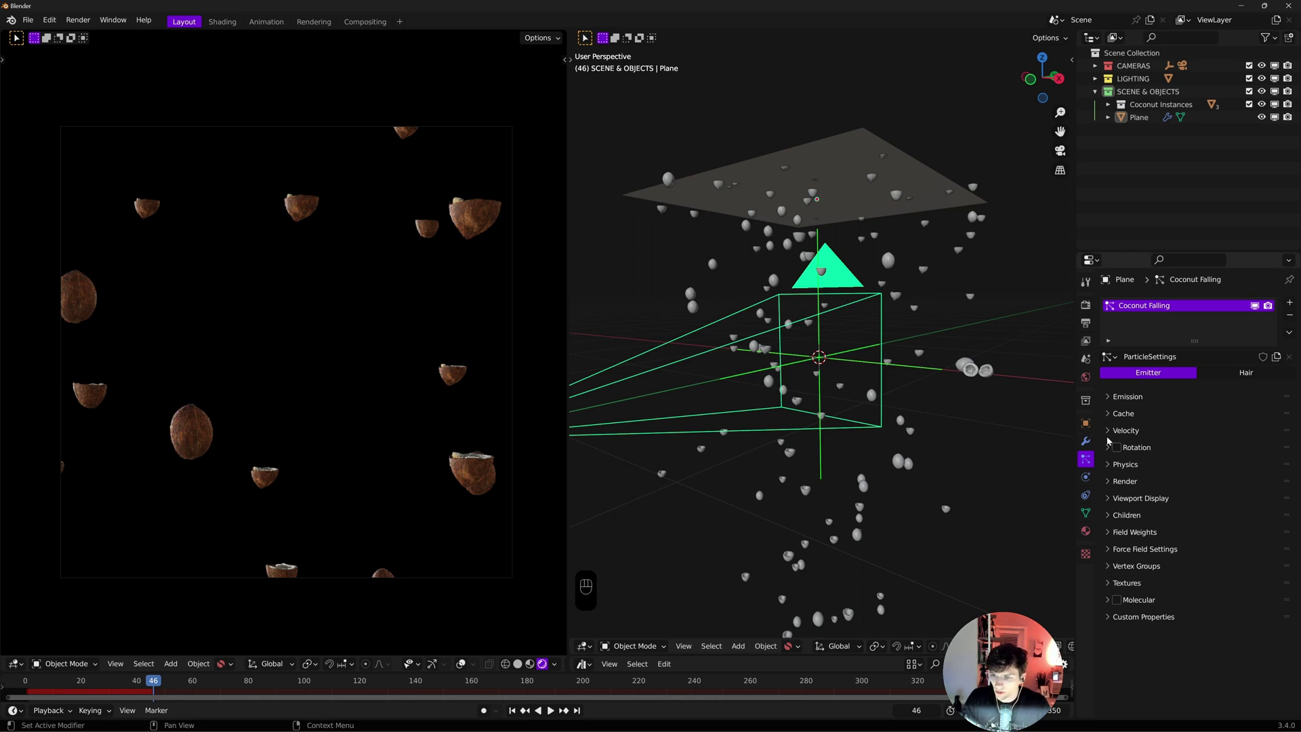
{"action": "left_click", "coordinate": [1110, 450]}
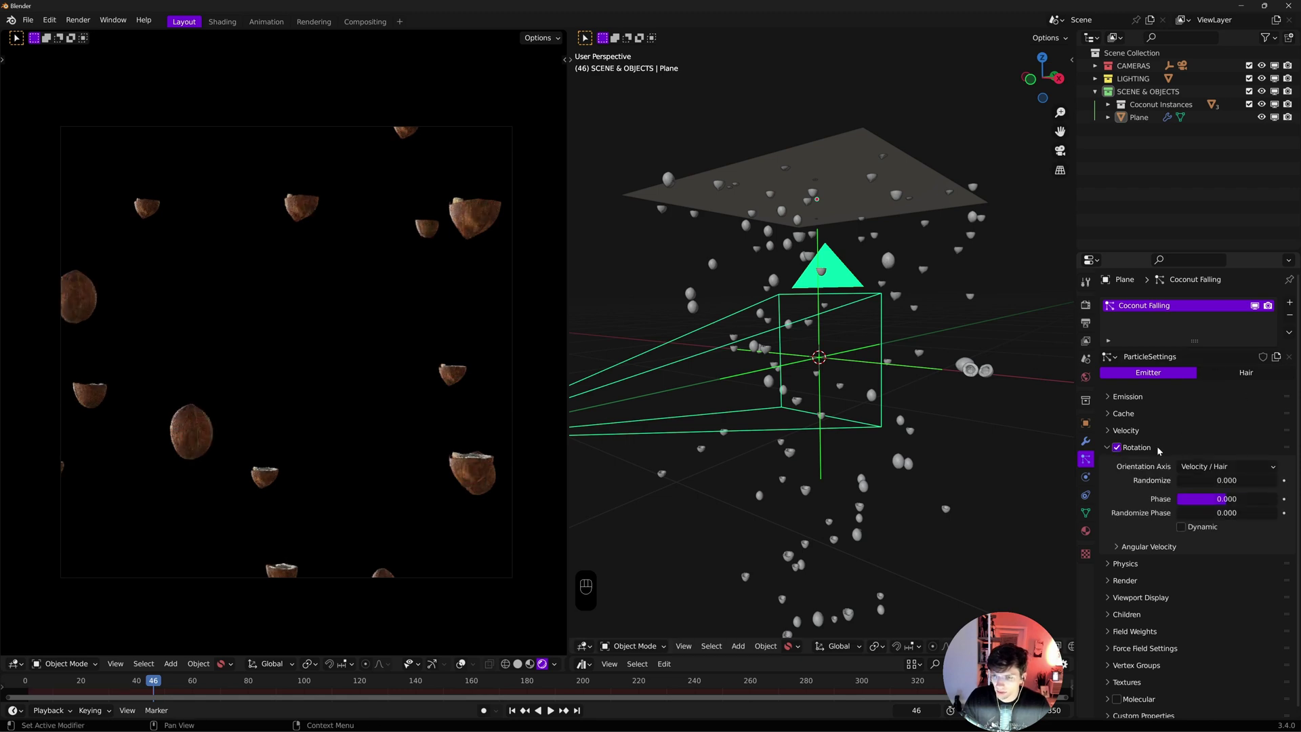
{"action": "left_click", "coordinate": [1234, 474]}
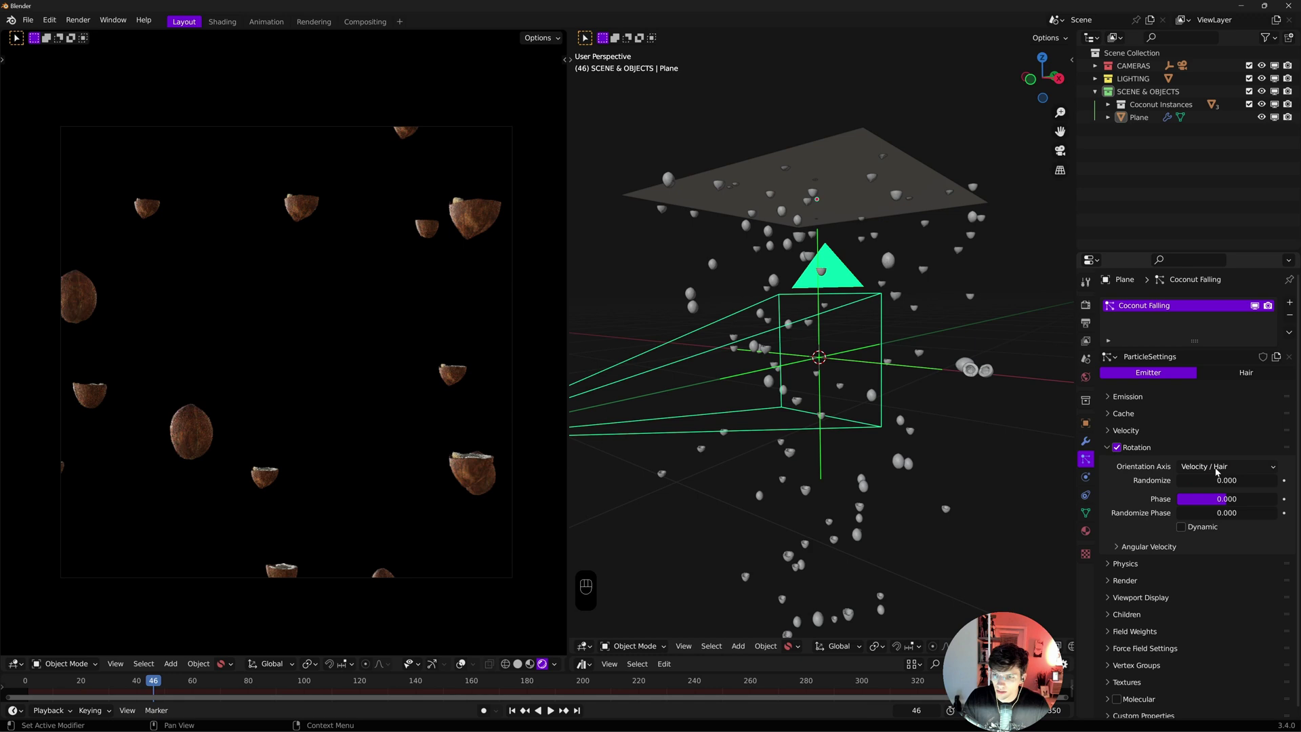
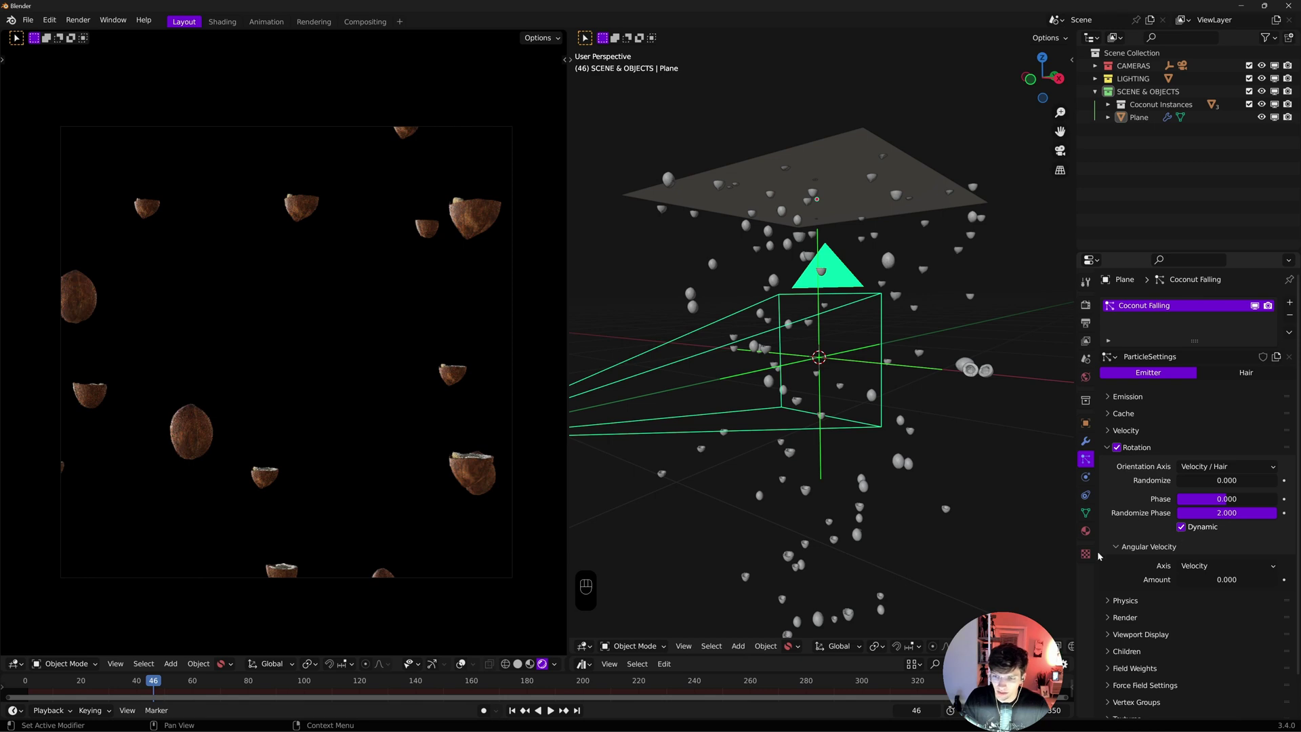
{"action": "double_click", "coordinate": [1123, 549]}
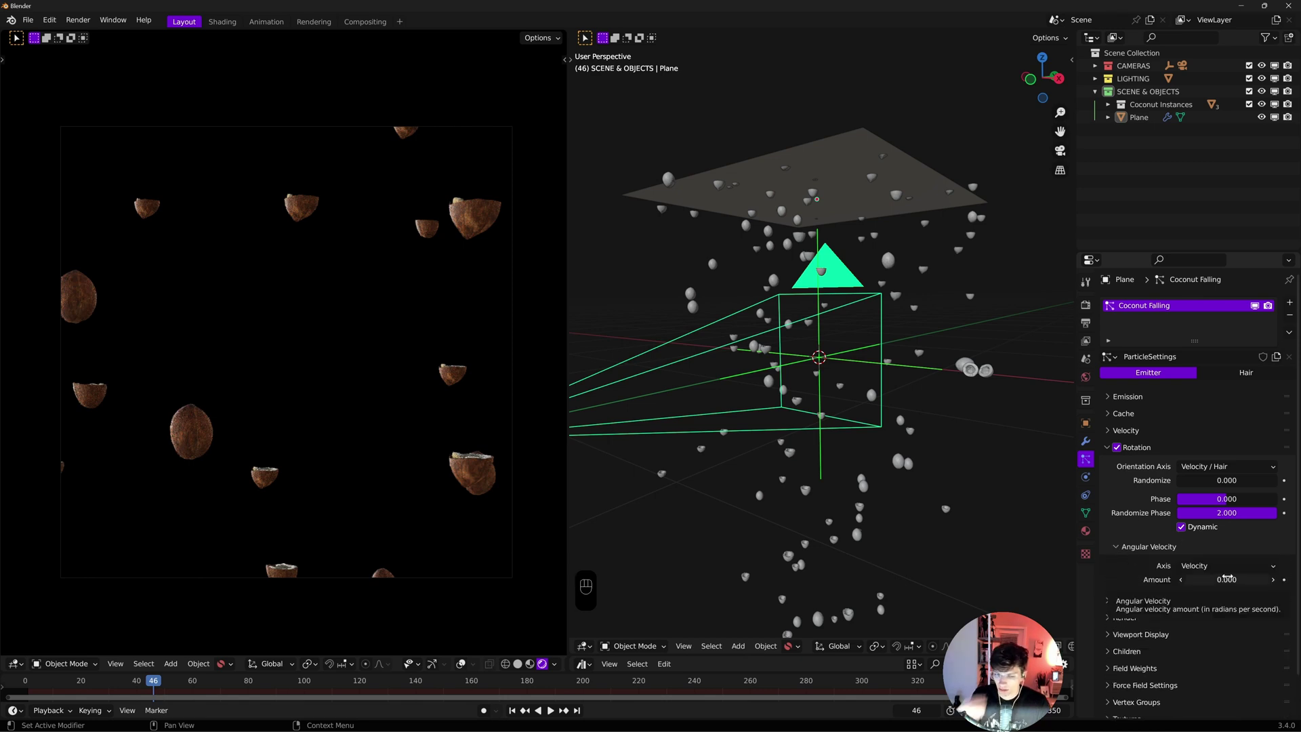
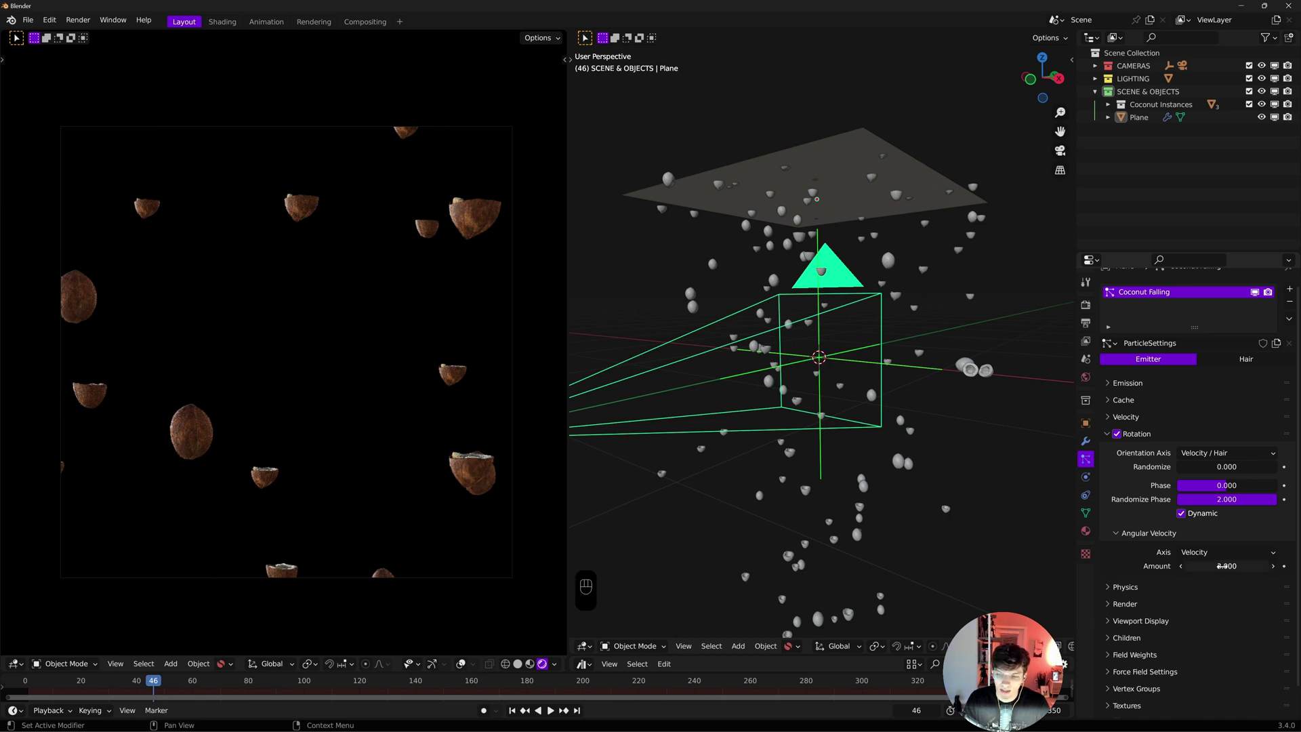
Raise the particle drag and damping under Physics > Forces
{"action": "left_click", "coordinate": [1113, 588]}
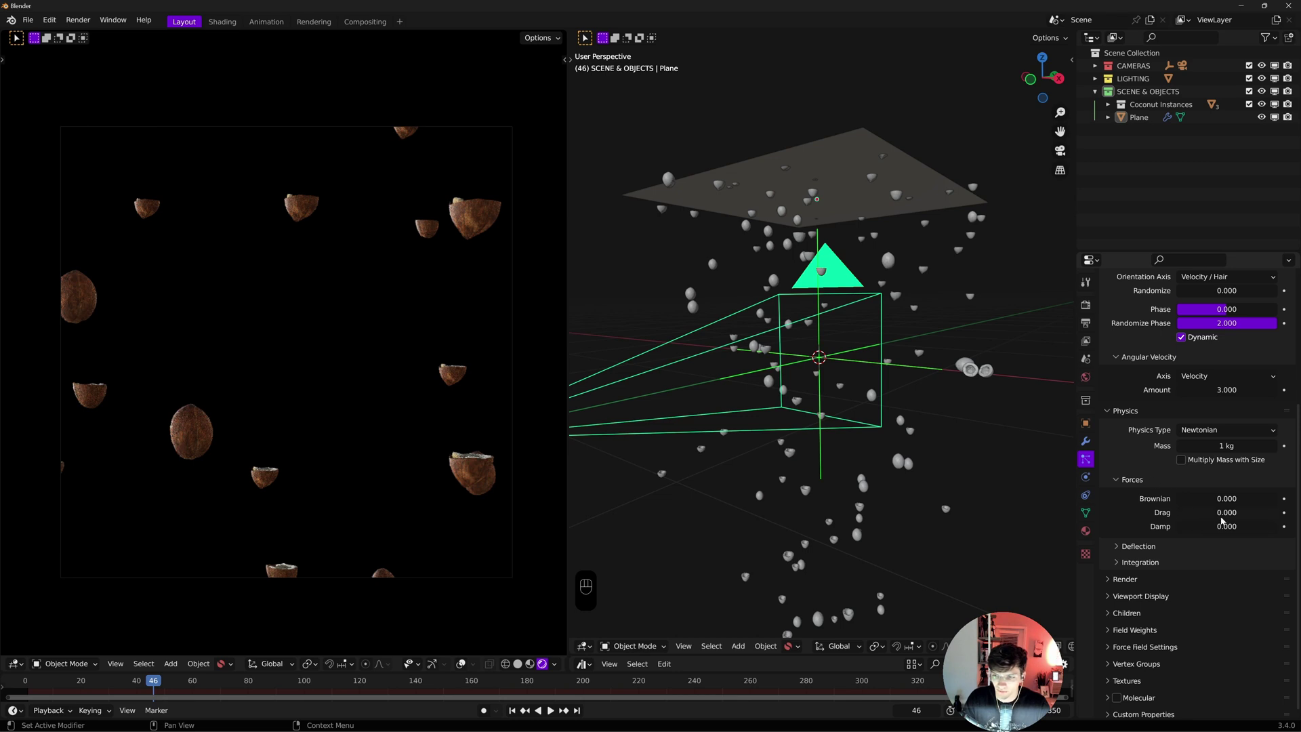
{"action": "left_click_drag", "start_coordinate": [1228, 515], "coordinate": [1235, 410]}
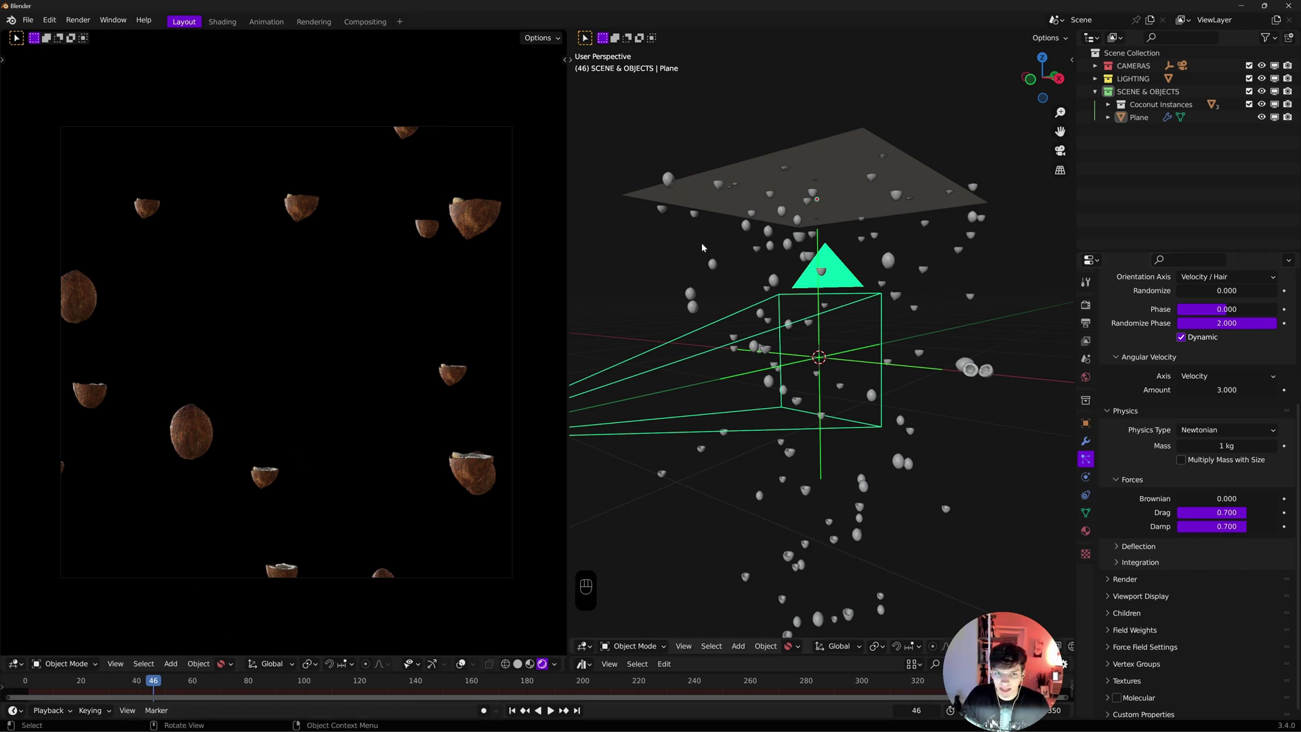
Replay the simulation from the start to check the coconuts' fall
{"action": "left_click", "coordinate": [516, 712]}
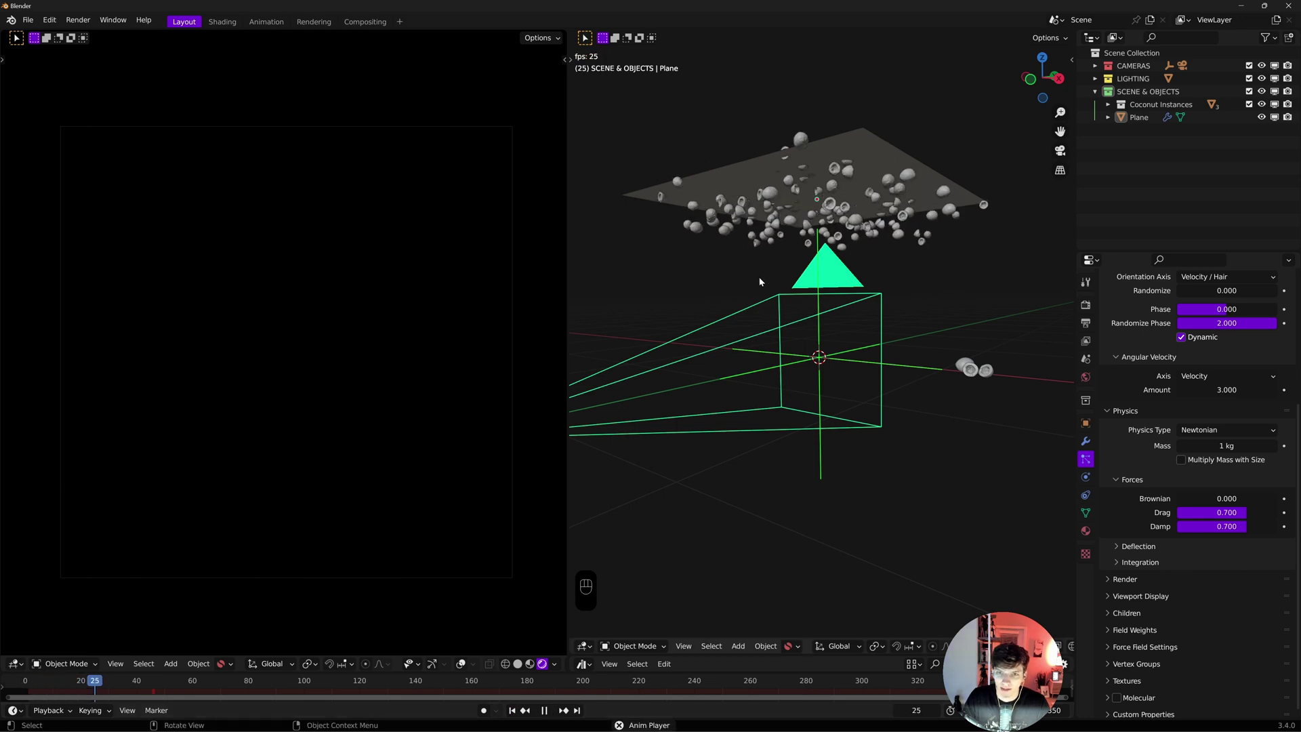
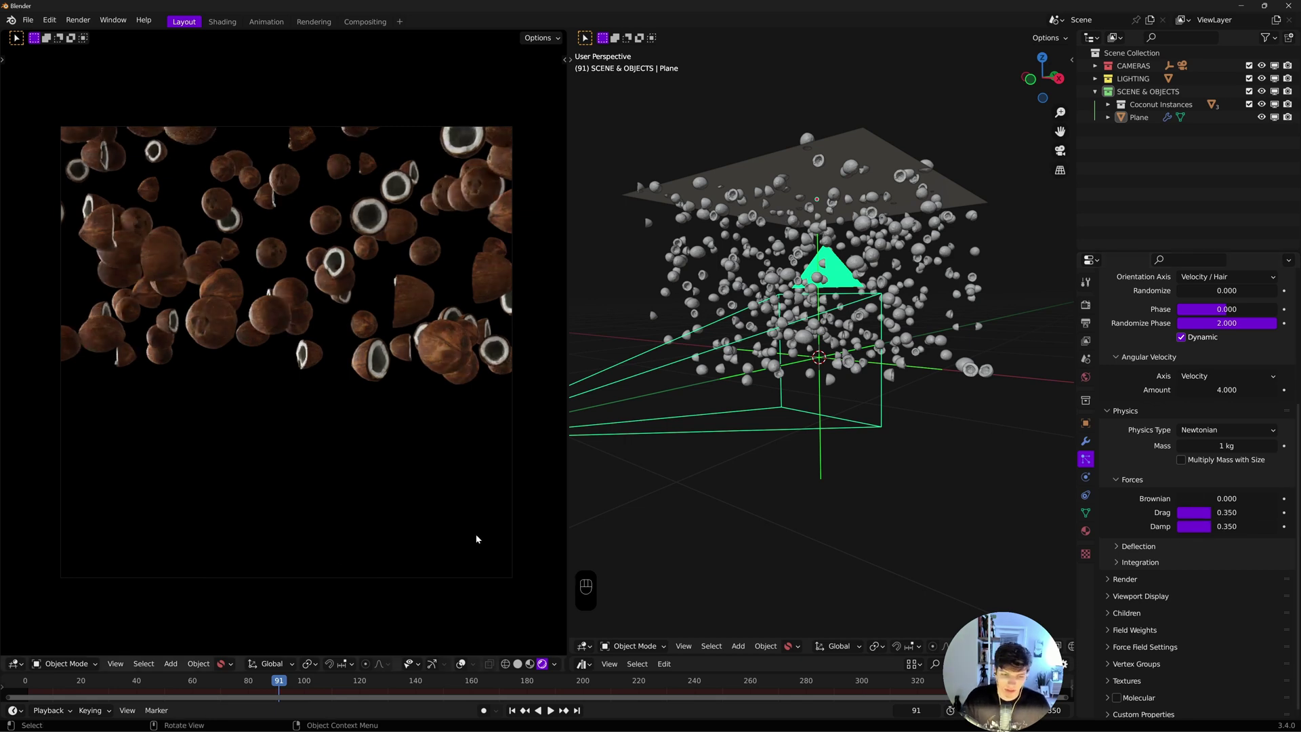
{"action": "left_click", "coordinate": [517, 714]}
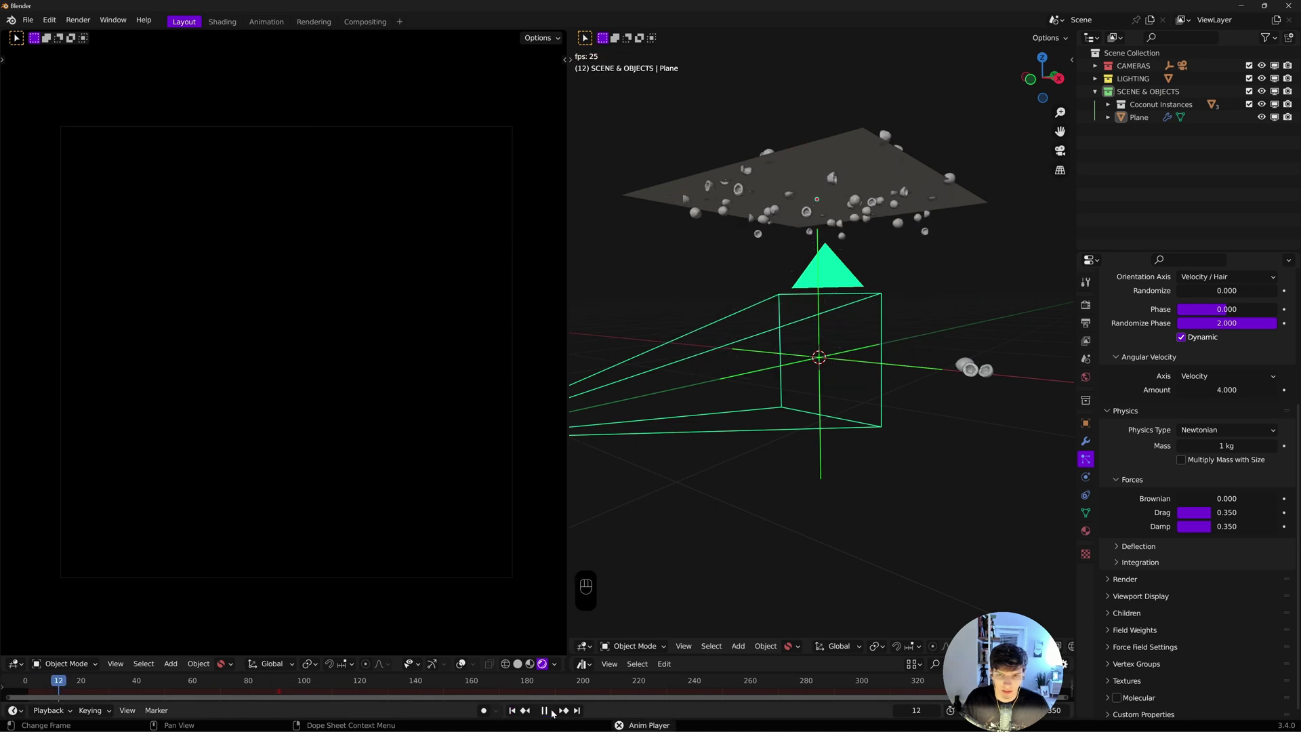
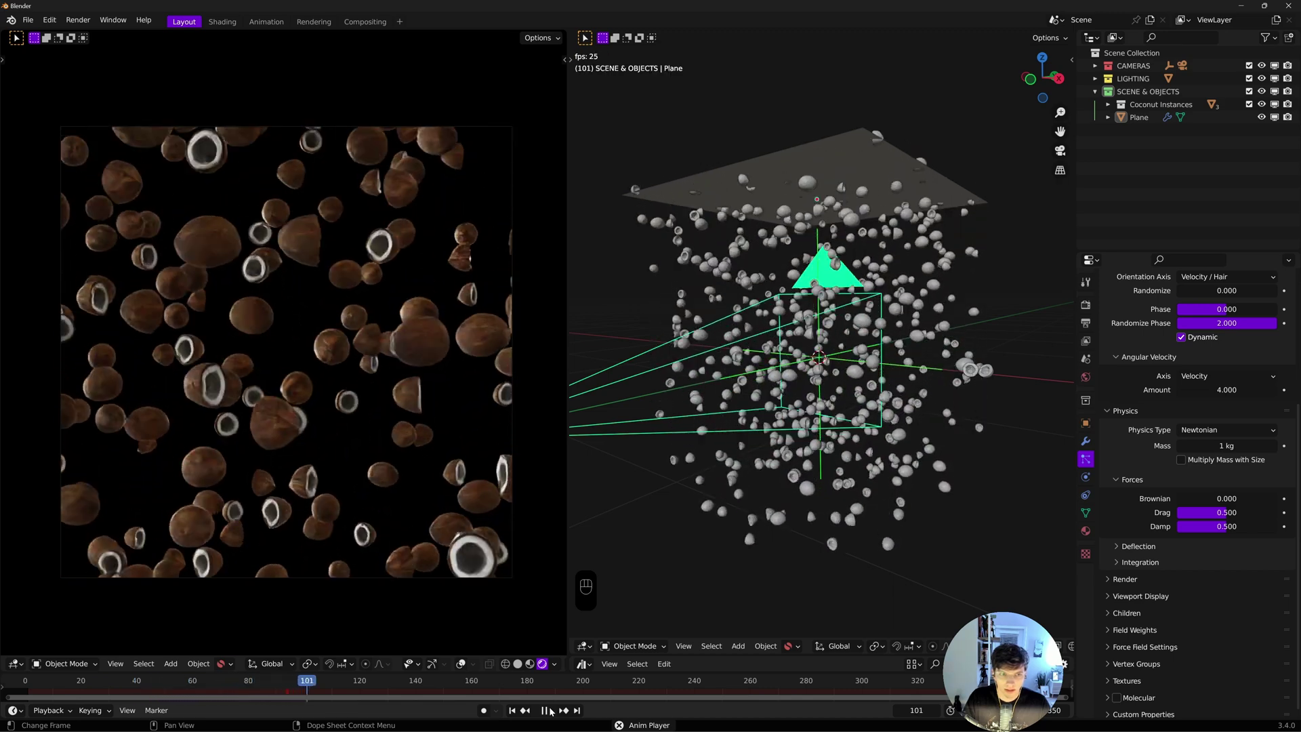
{"action": "left_click_drag", "start_coordinate": [553, 712], "coordinate": [565, 703]}
{"action": "left_click", "coordinate": [535, 693]}
{"action": "left_click", "coordinate": [537, 692]}
{"action": "left_click", "coordinate": [537, 693]}
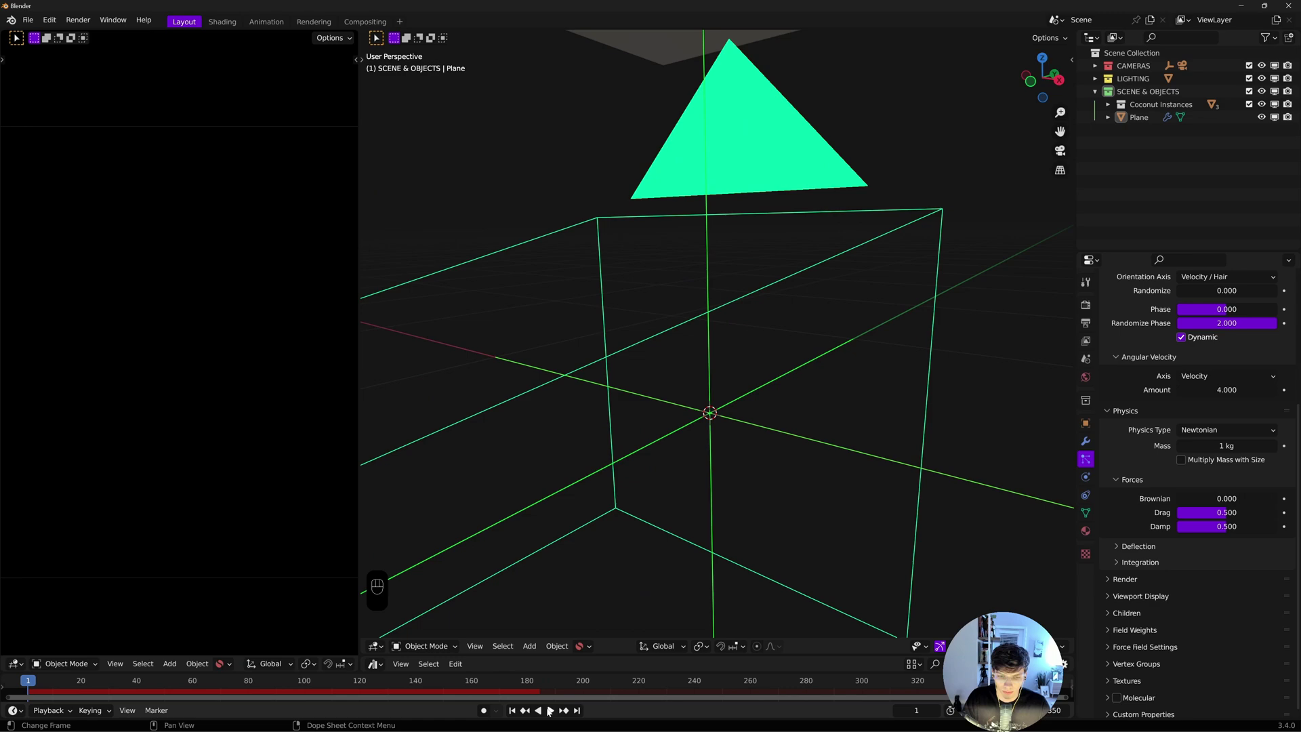
{"action": "left_click", "coordinate": [550, 712]}
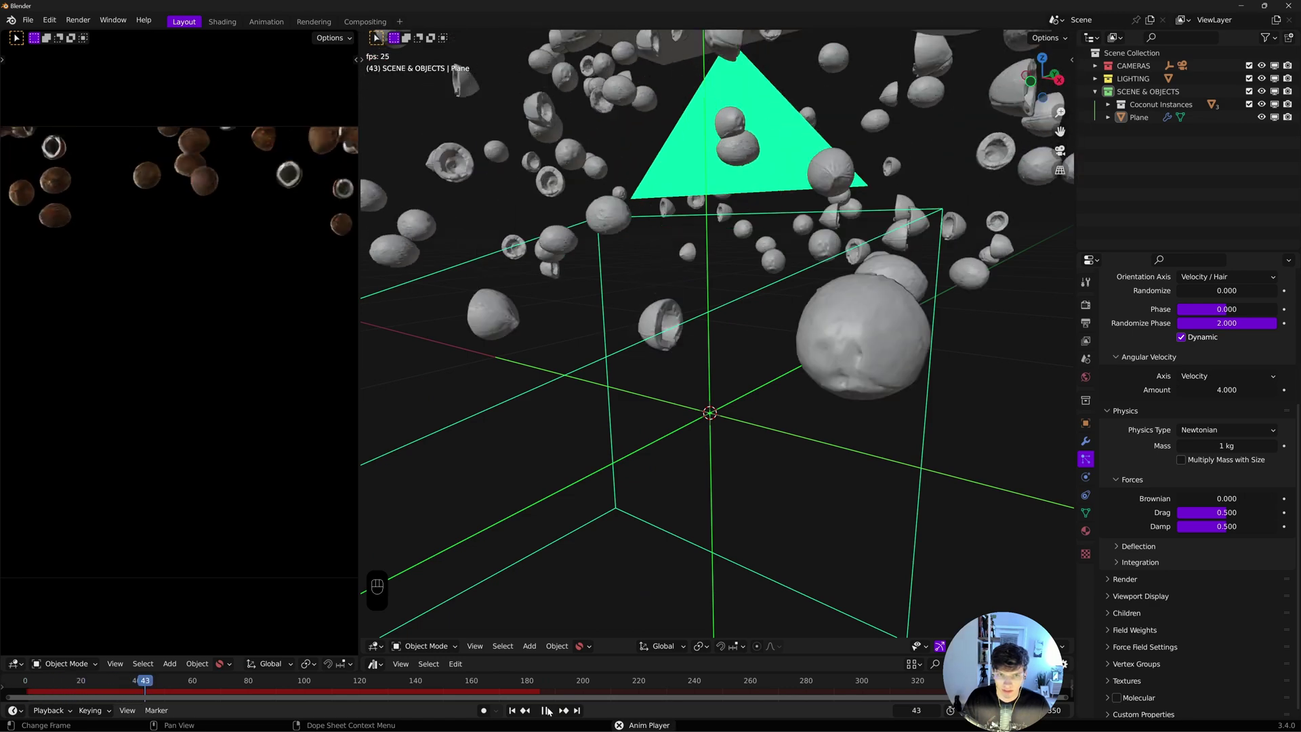
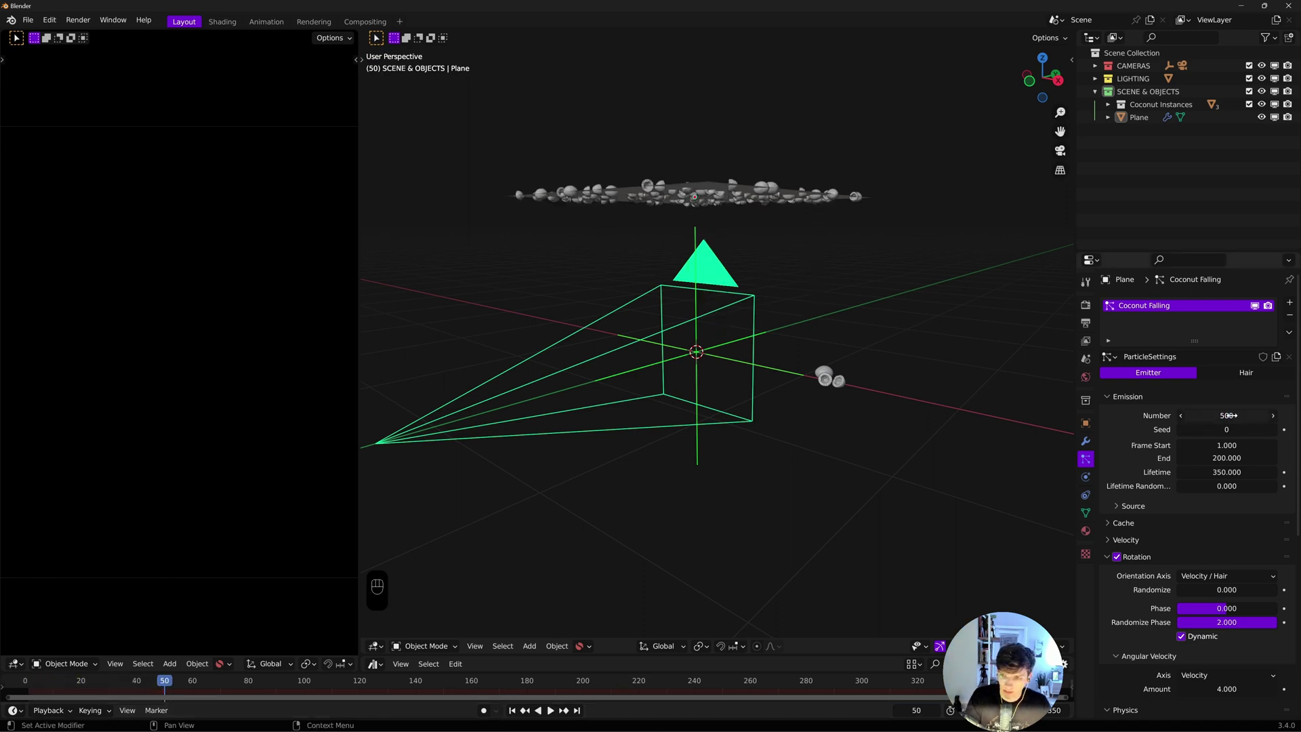
Replay the coconut fall from the first frame, pausing and restarting it once
{"action": "left_click", "coordinate": [515, 715]}
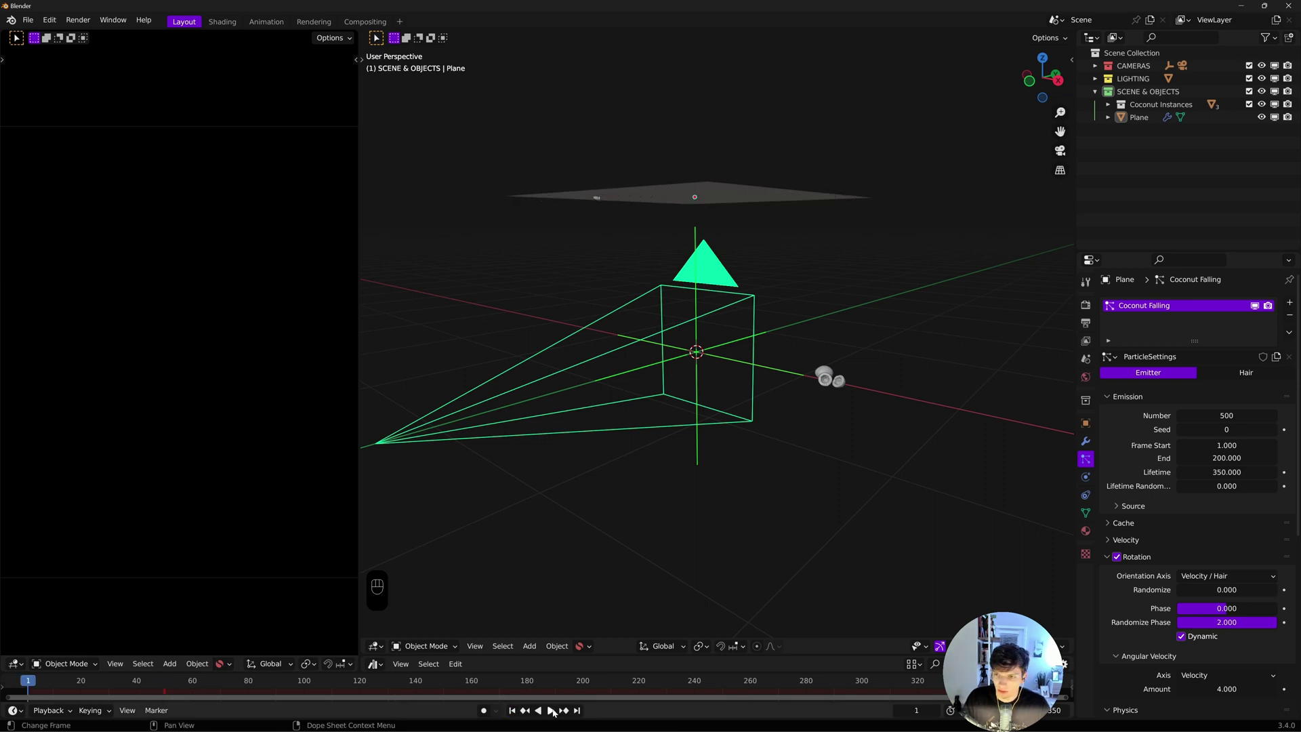
{"action": "left_click", "coordinate": [555, 714]}
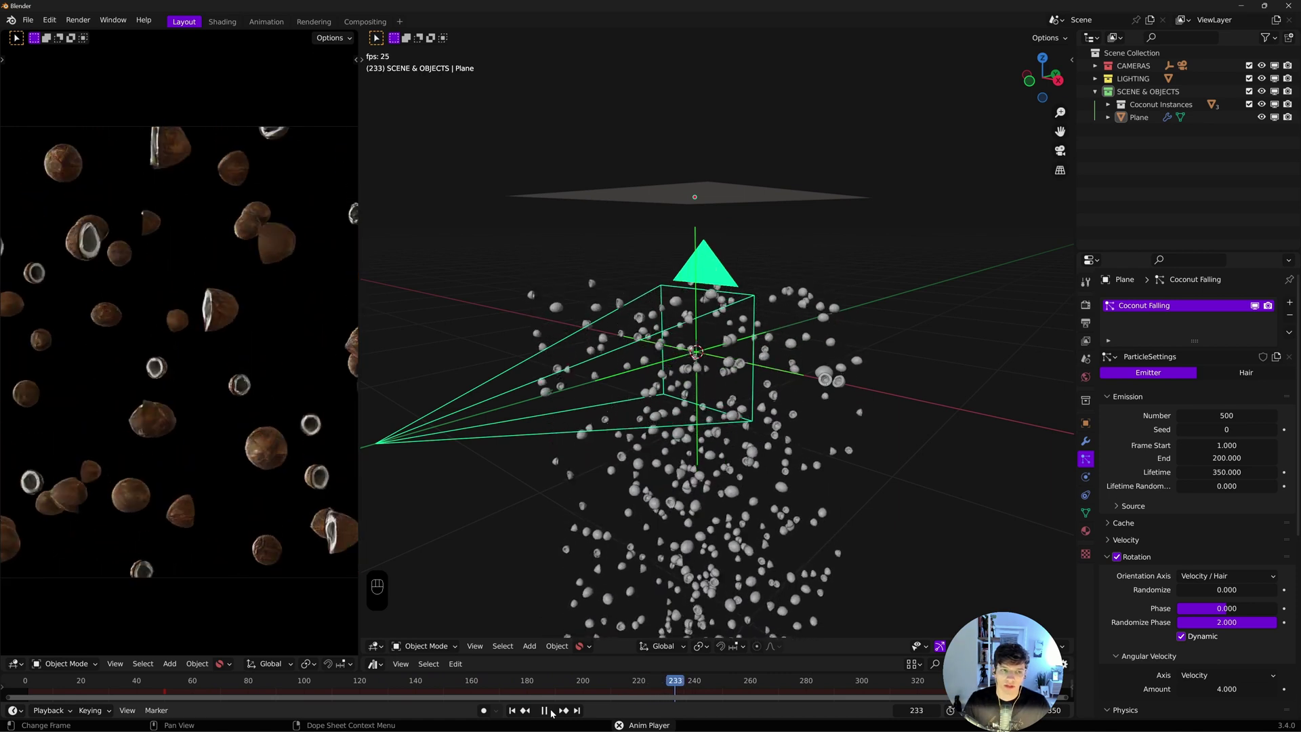
{"action": "left_click", "coordinate": [519, 712]}
{"action": "double_click", "coordinate": [544, 712]}
{"action": "left_click", "coordinate": [545, 711]}
{"action": "left_click", "coordinate": [516, 712]}
{"action": "left_click", "coordinate": [557, 713]}
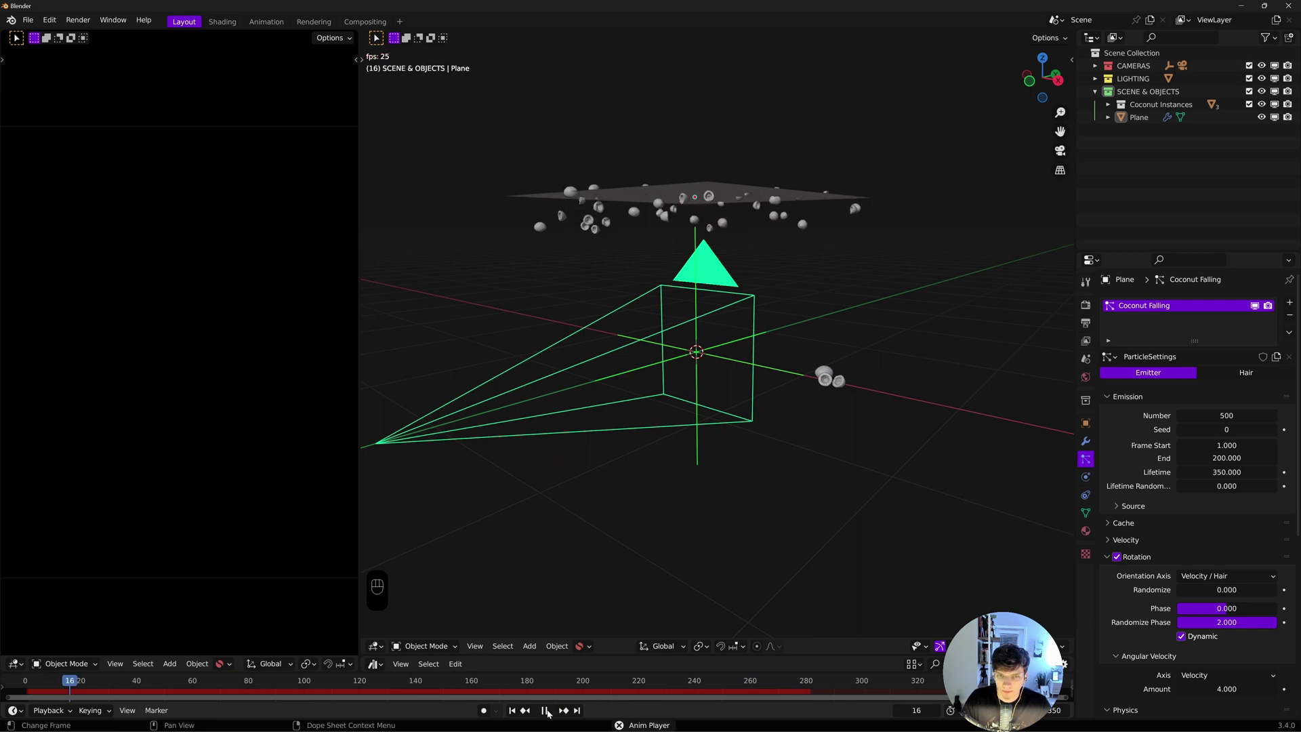
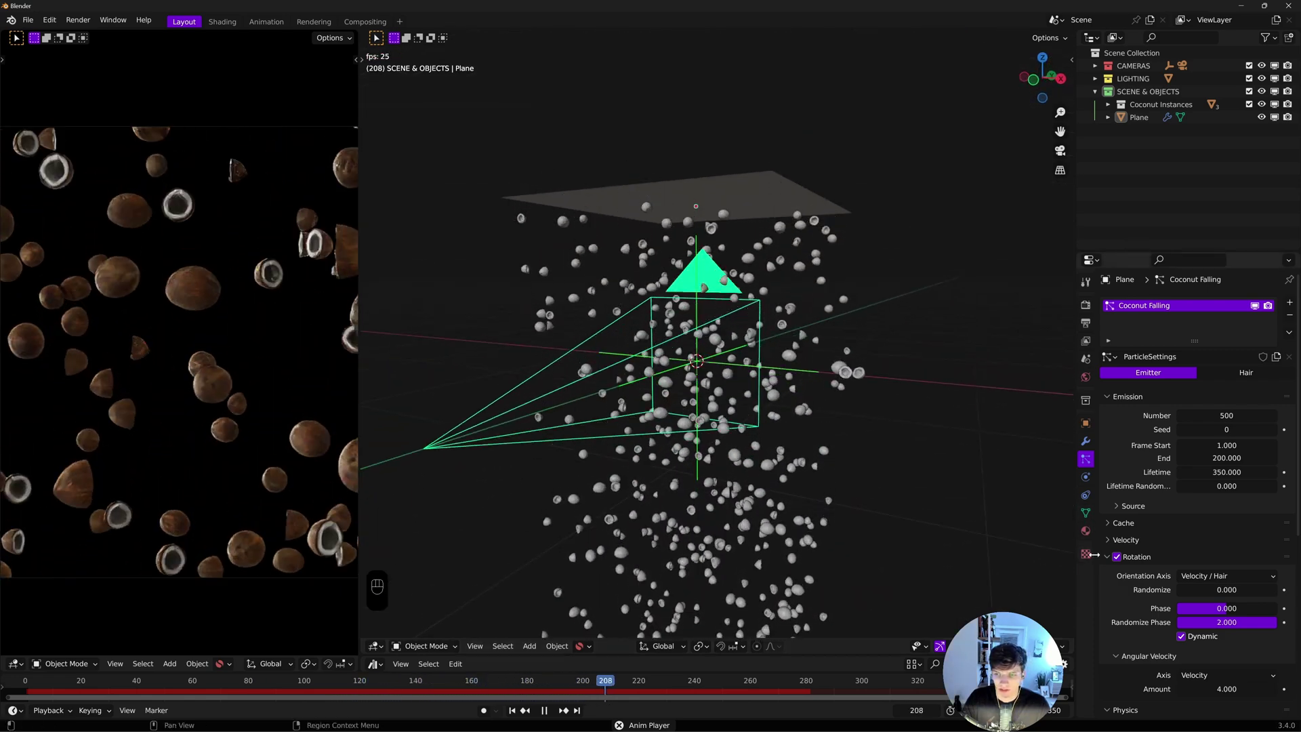
Collapse the Rotation and Physics particle panels and stop playback
{"action": "left_click", "coordinate": [1107, 561]}
{"action": "left_click", "coordinate": [1110, 580]}
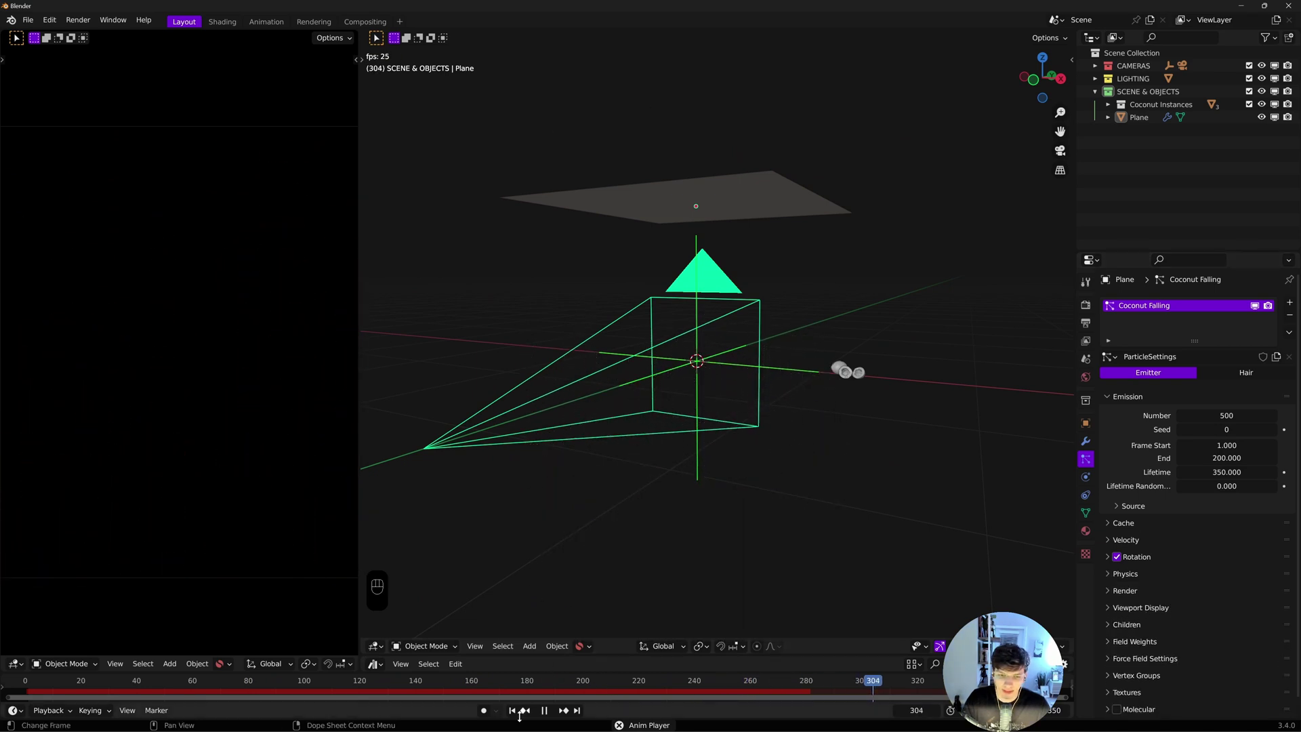
{"action": "left_click", "coordinate": [511, 716]}
Enable a Turbulence self-effect force field (strength 10, size 2, flow 5) and replay the fall
{"action": "left_click", "coordinate": [544, 715]}
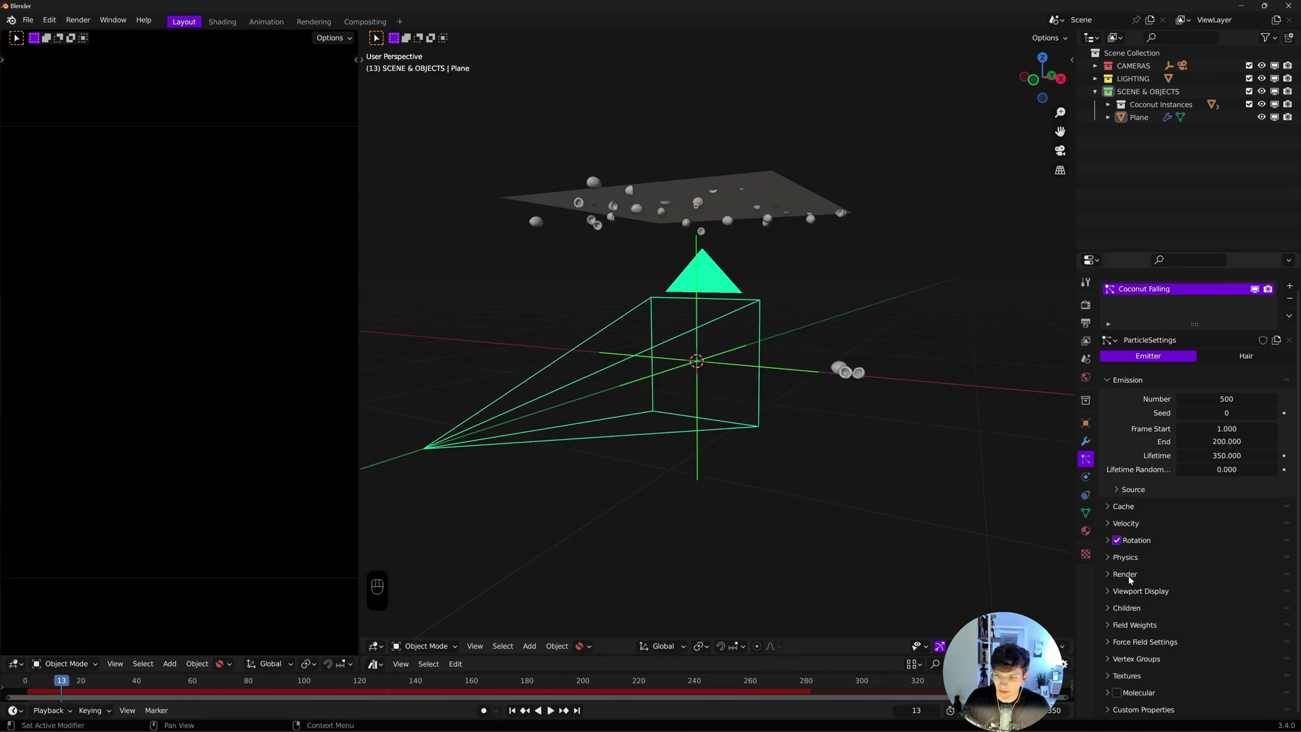
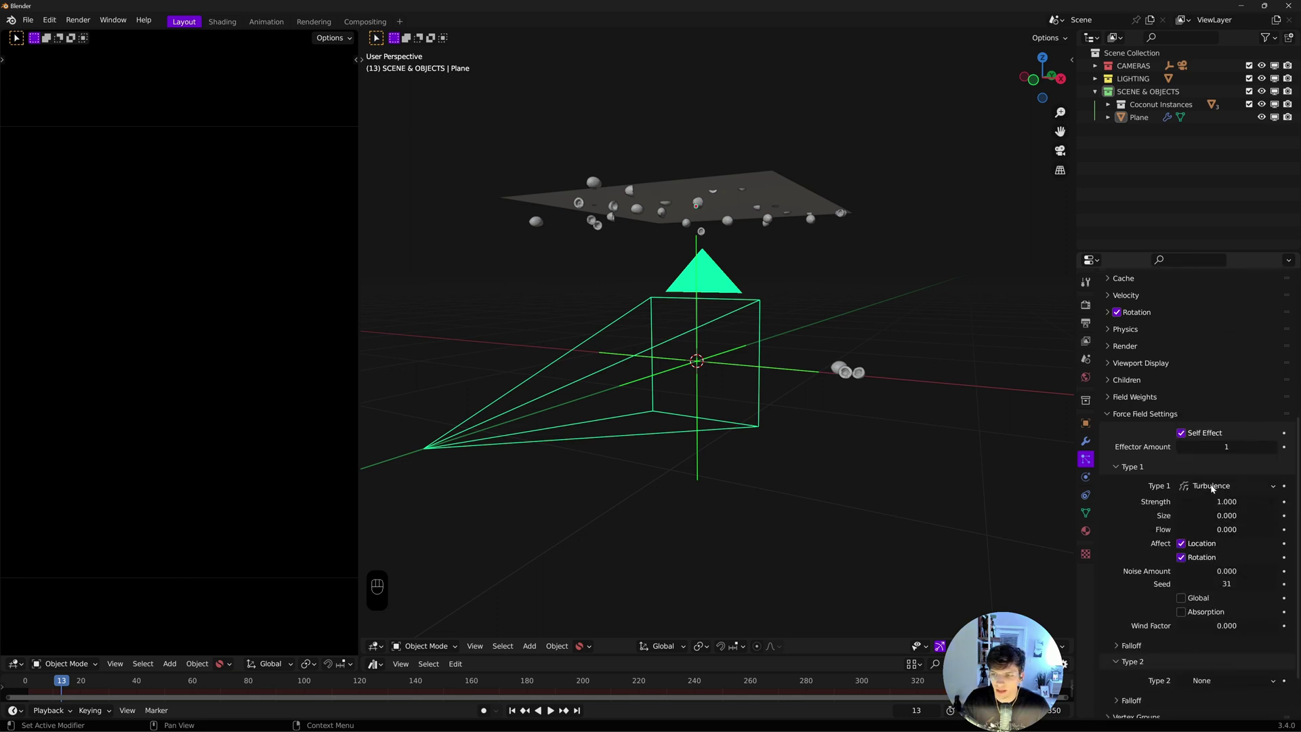
{"action": "left_click", "coordinate": [1213, 486]}
{"action": "left_click_drag", "start_coordinate": [1207, 487], "coordinate": [1184, 468]}
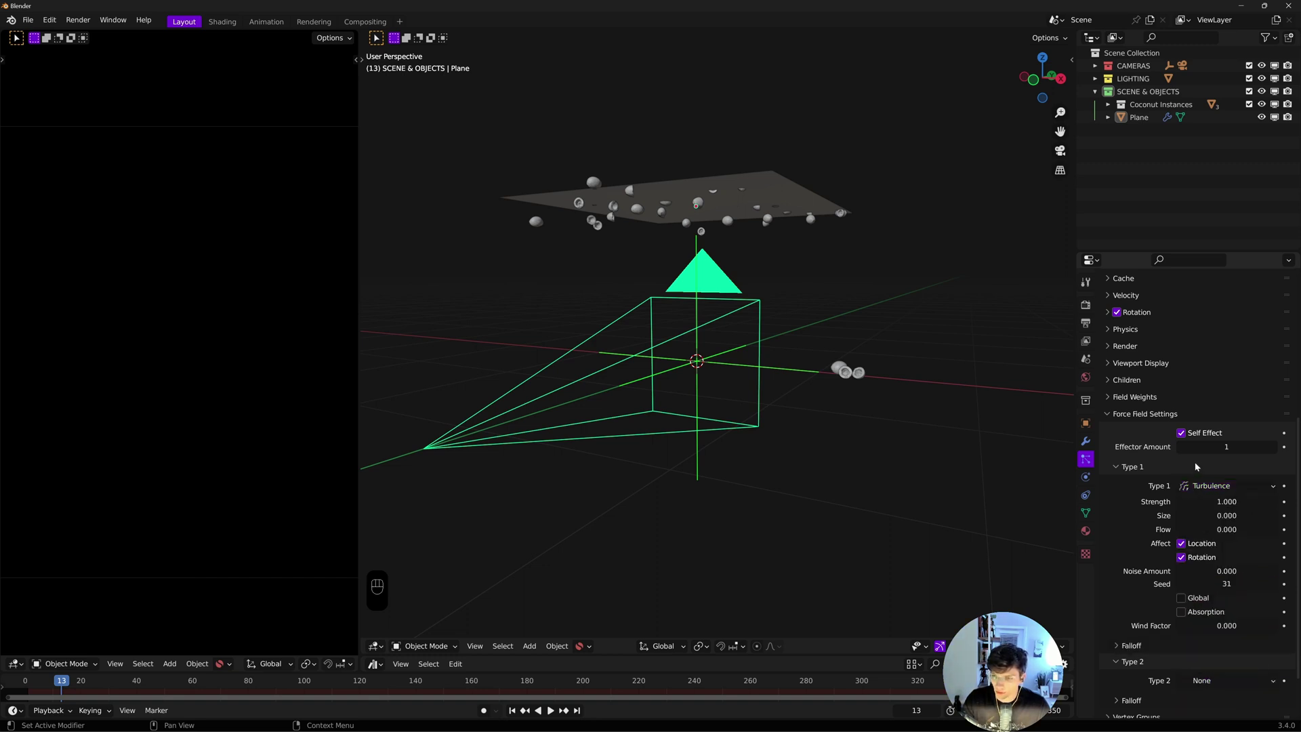
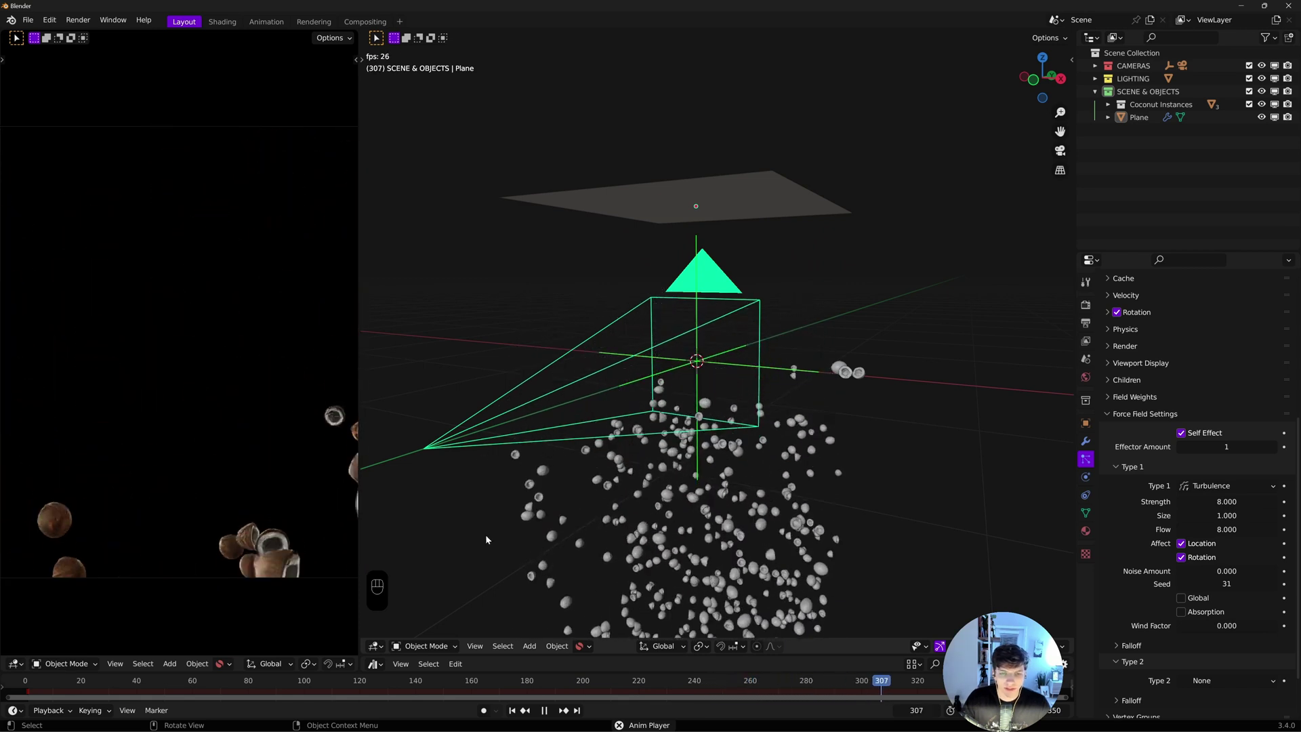
{"action": "key", "text": "space"}
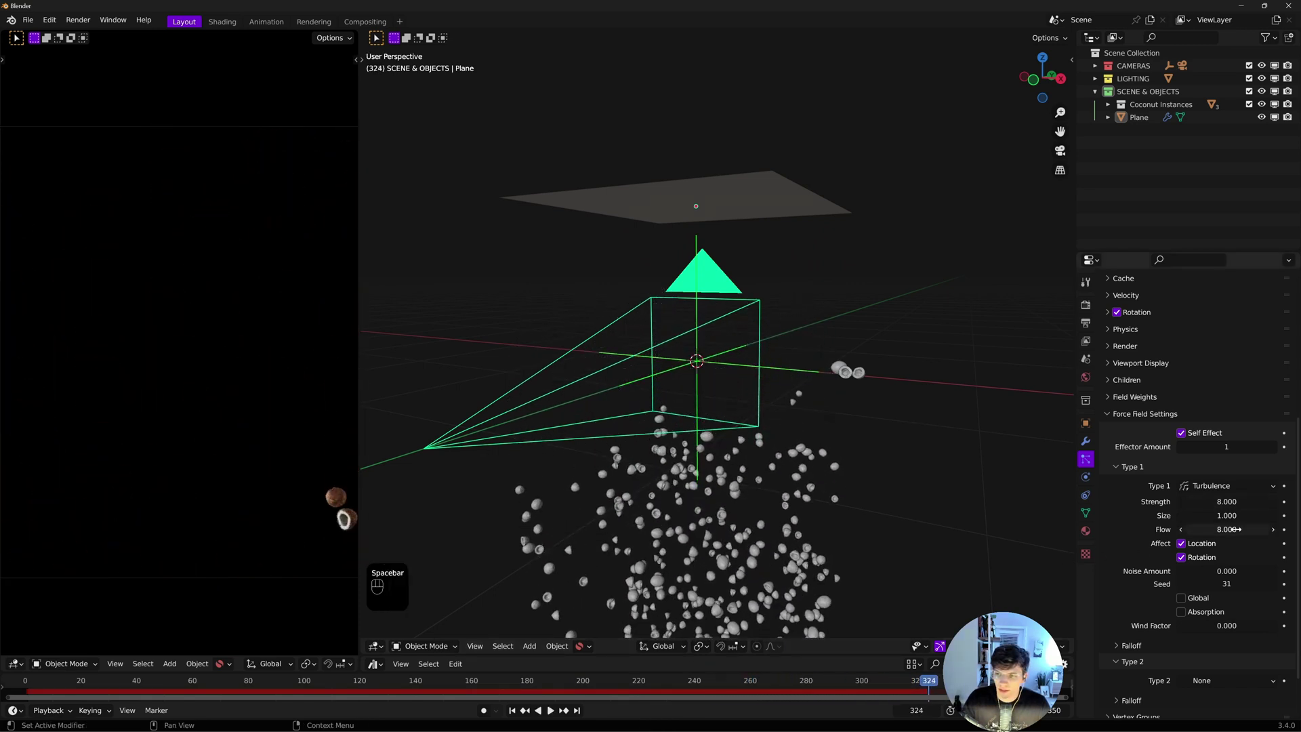
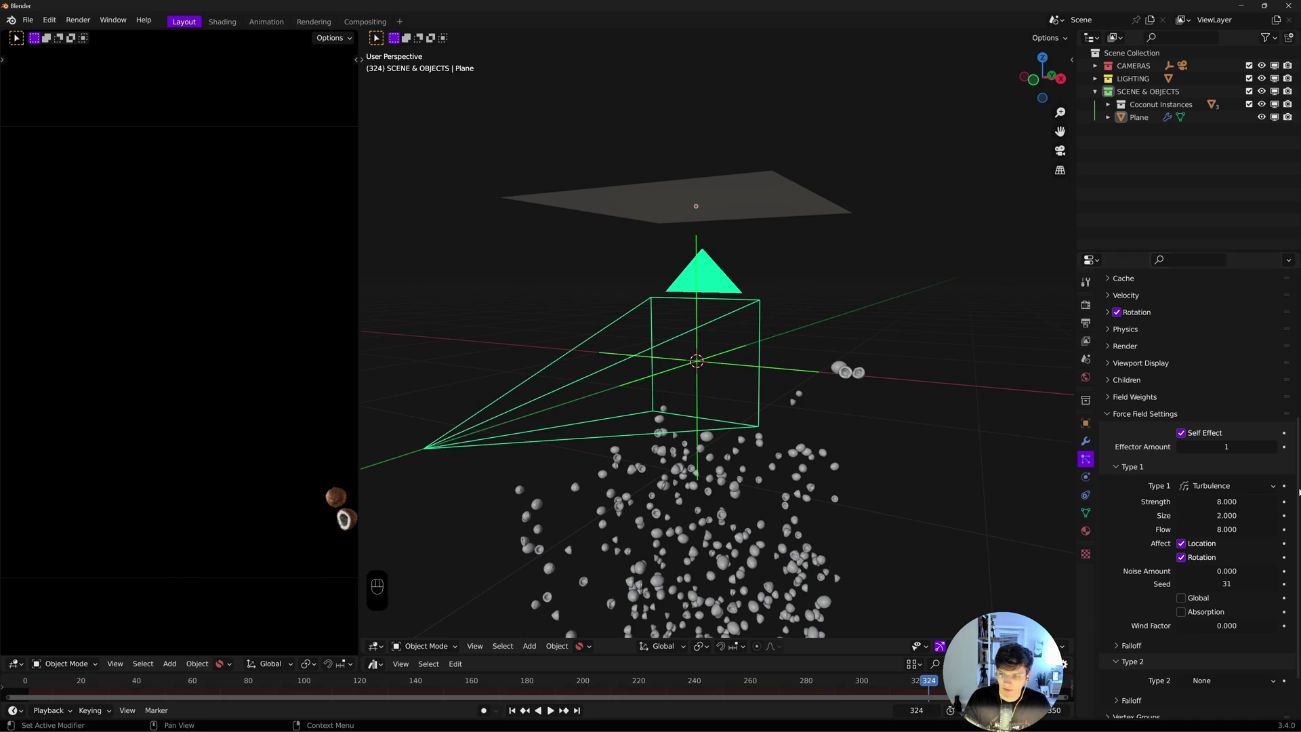
{"action": "double_click", "coordinate": [507, 717]}
{"action": "left_click", "coordinate": [553, 713]}
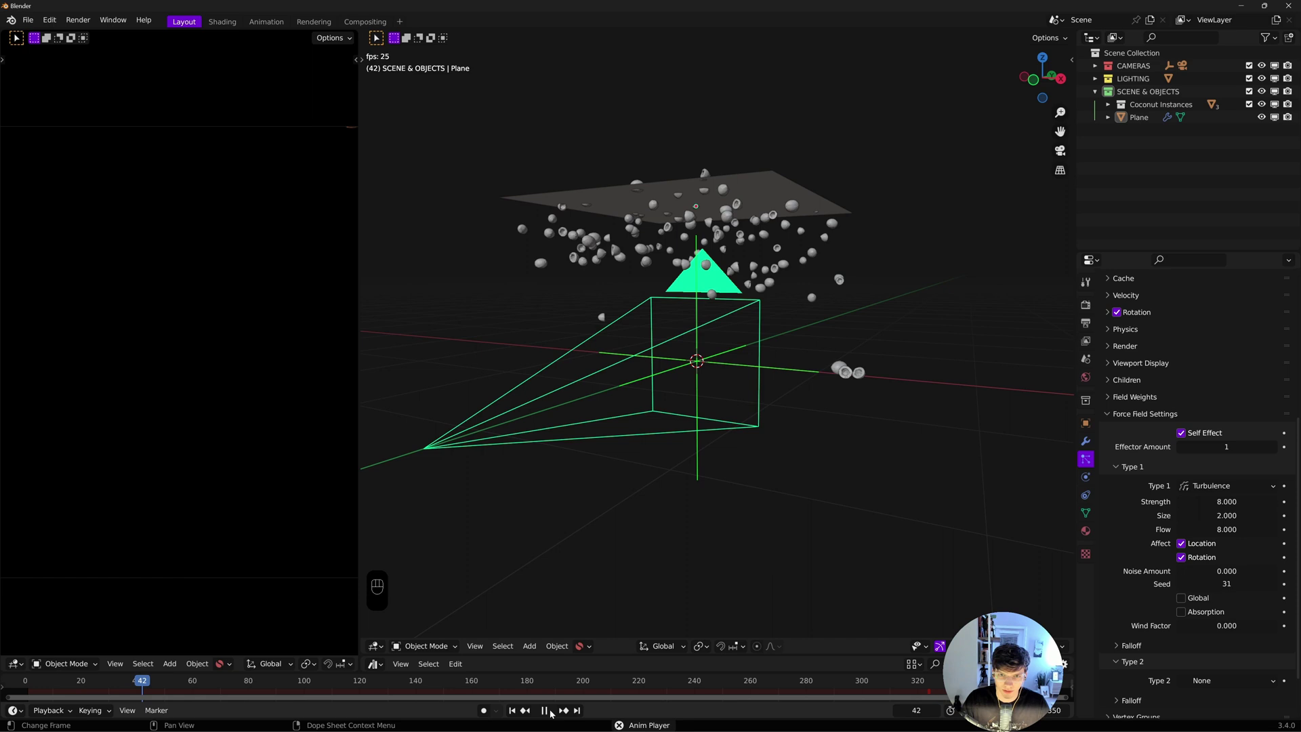
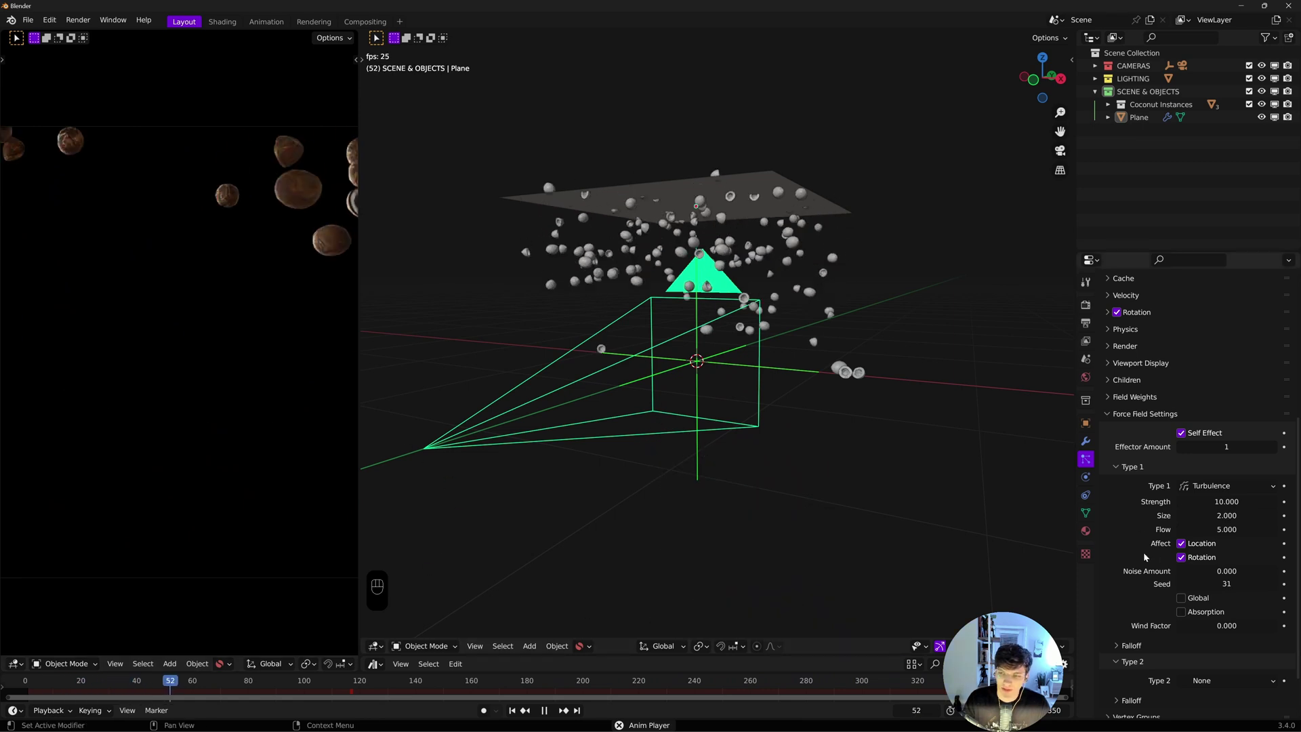
Collapse the Force Field Settings panel
{"action": "left_click", "coordinate": [1110, 419]}
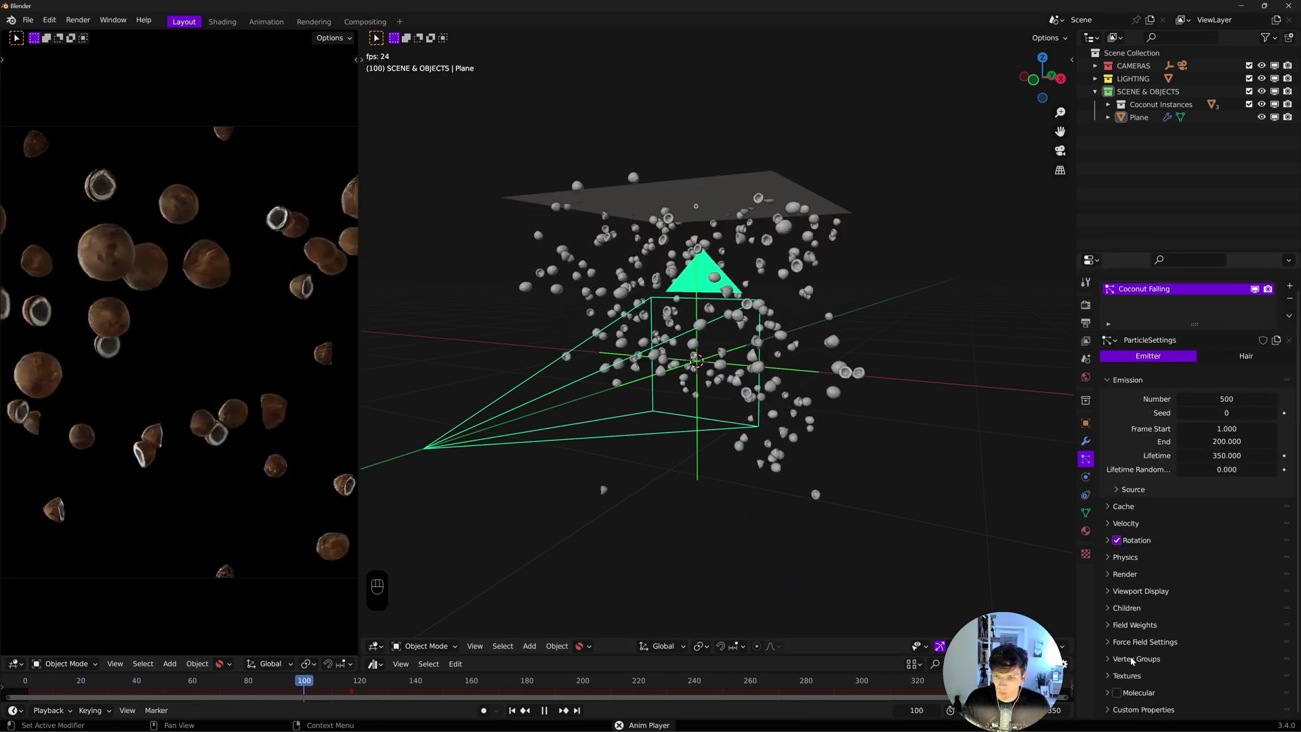
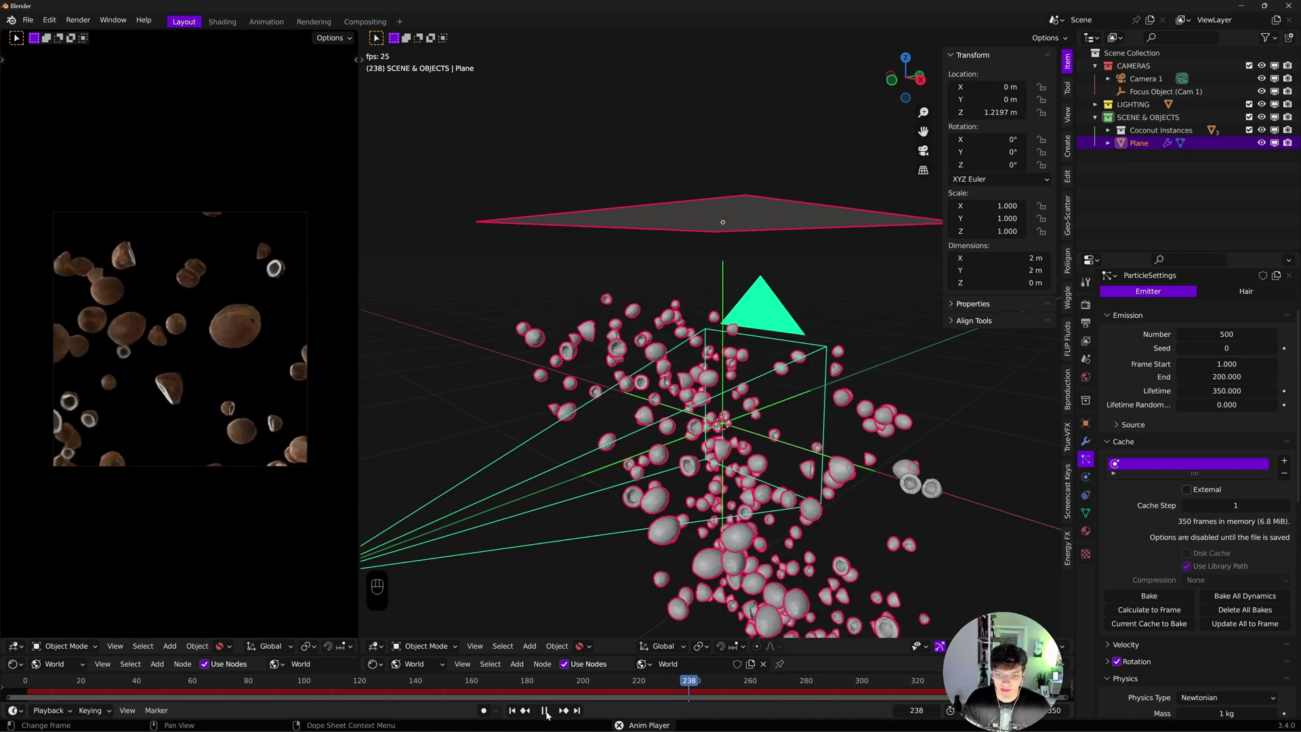
Bake the particle simulation into memory from the Cache panel and play back the baked result
{"action": "left_click", "coordinate": [542, 716]}
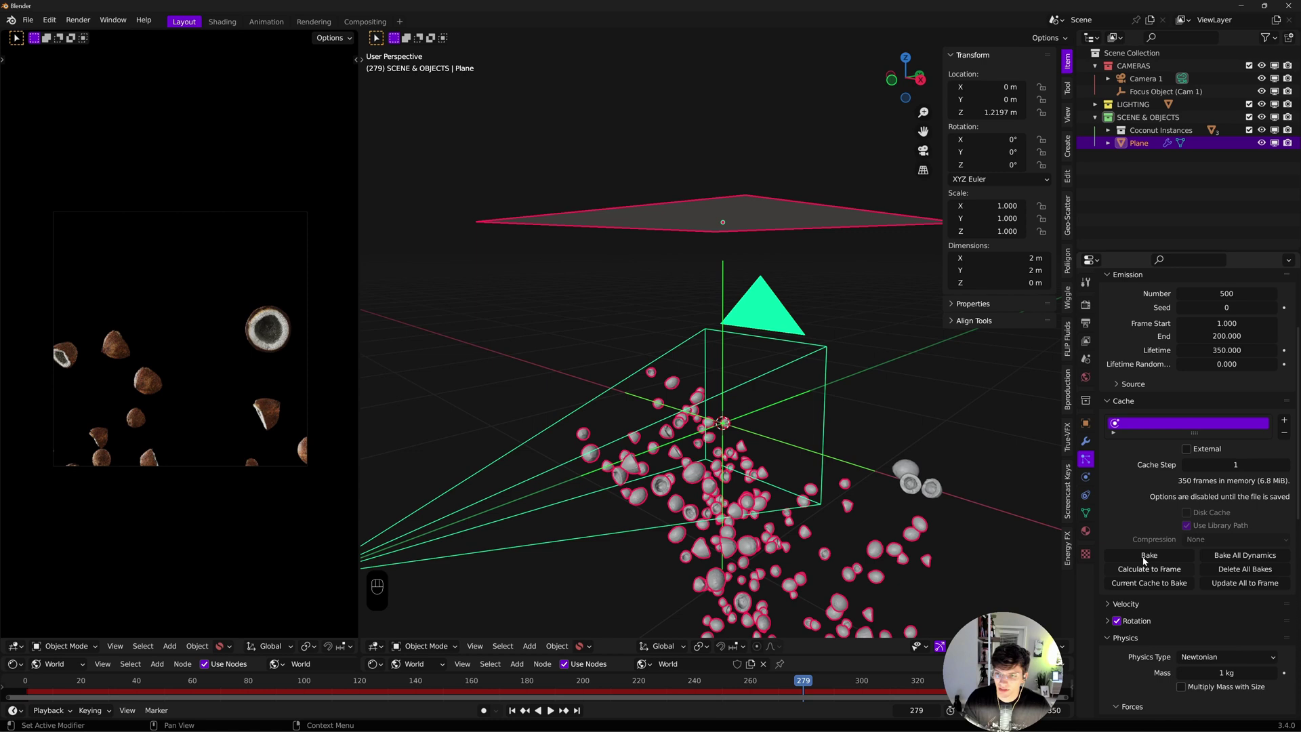
{"action": "left_click", "coordinate": [1115, 404]}
{"action": "left_click", "coordinate": [1111, 406]}
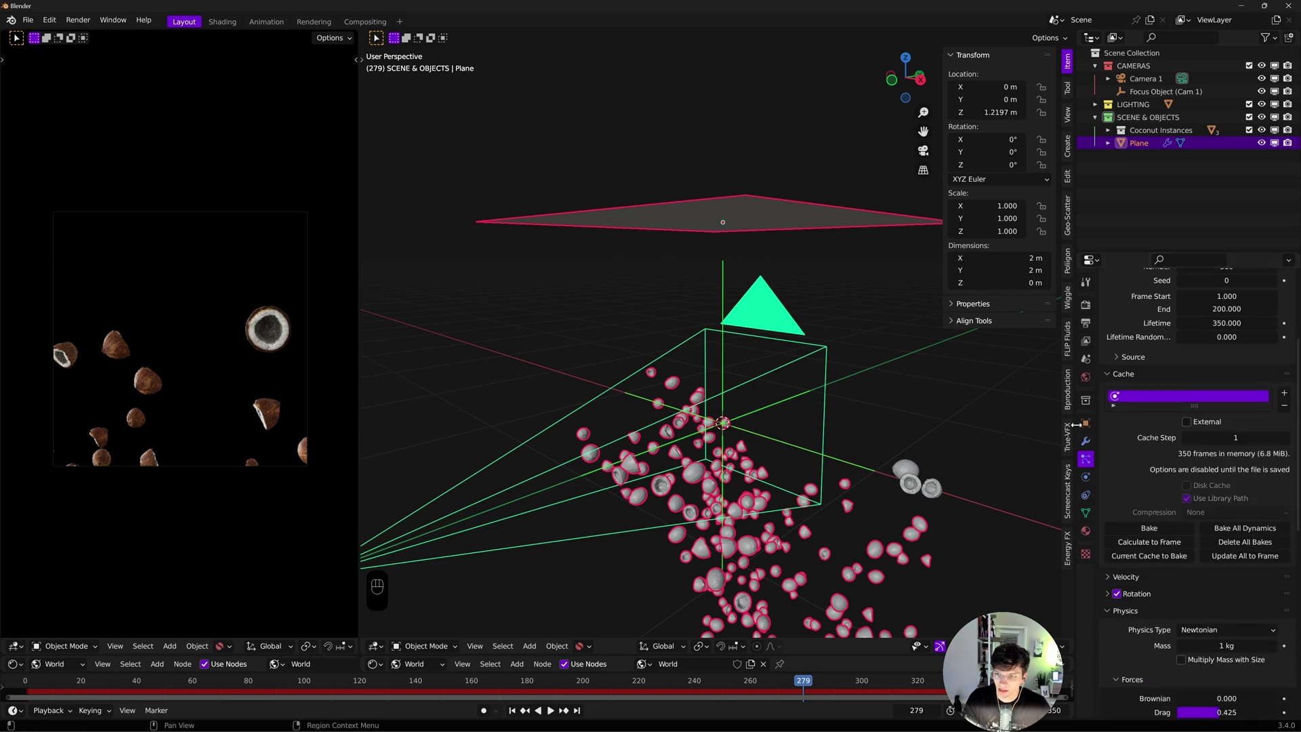
{"action": "left_click", "coordinate": [1233, 531]}
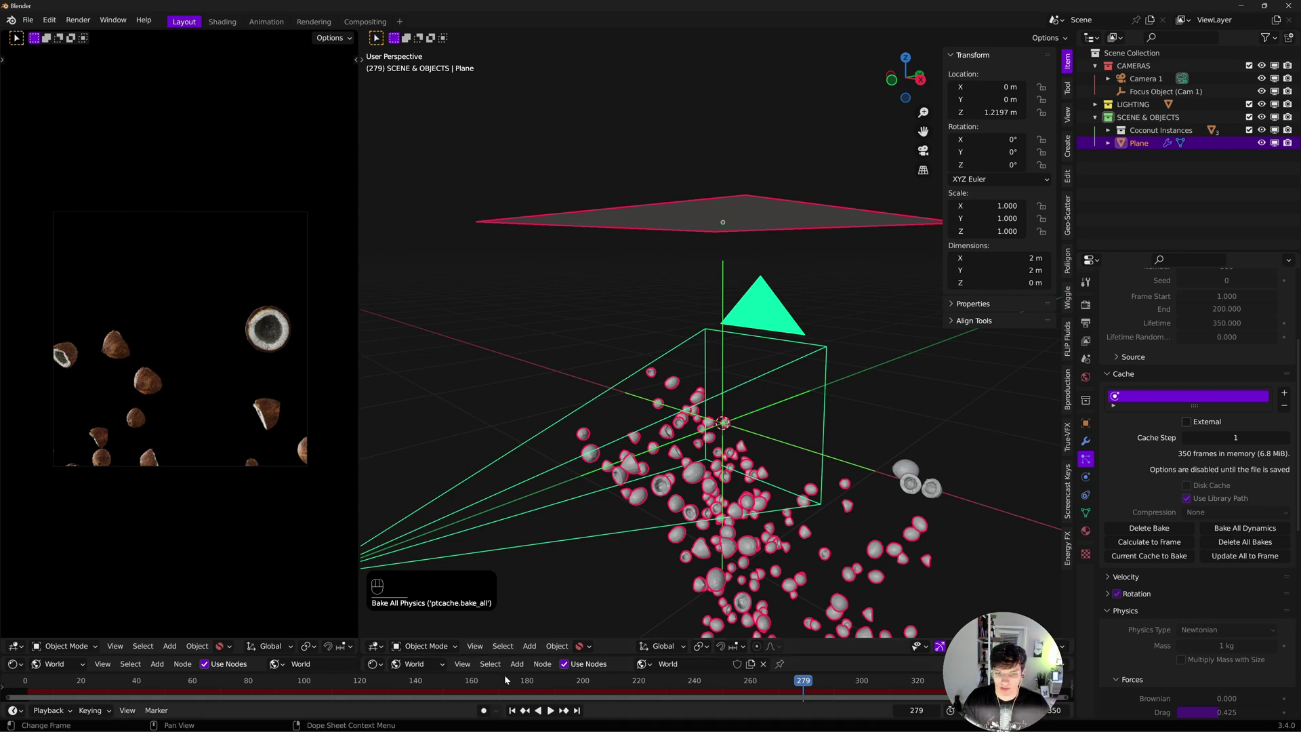
{"action": "left_click", "coordinate": [516, 712]}
Rewind and orbit the view to above the camera
{"action": "left_click_drag", "start_coordinate": [555, 713], "coordinate": [698, 272]}
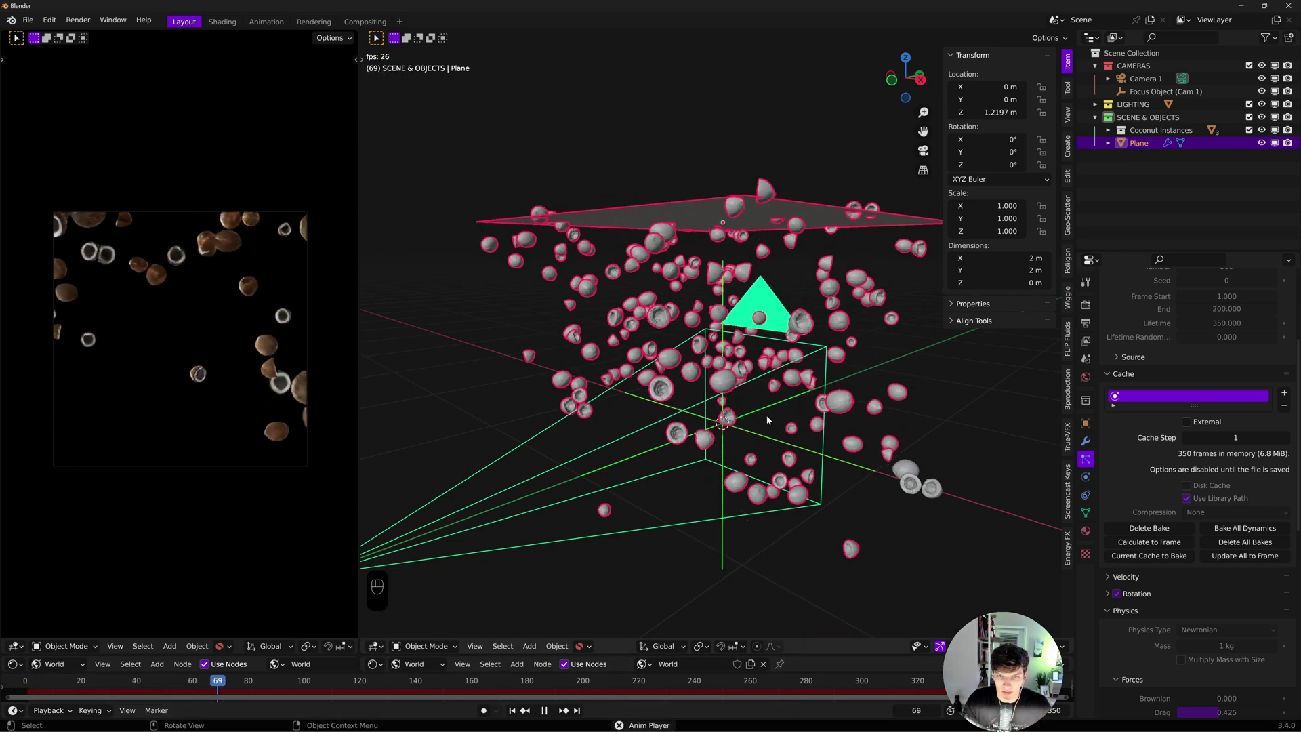
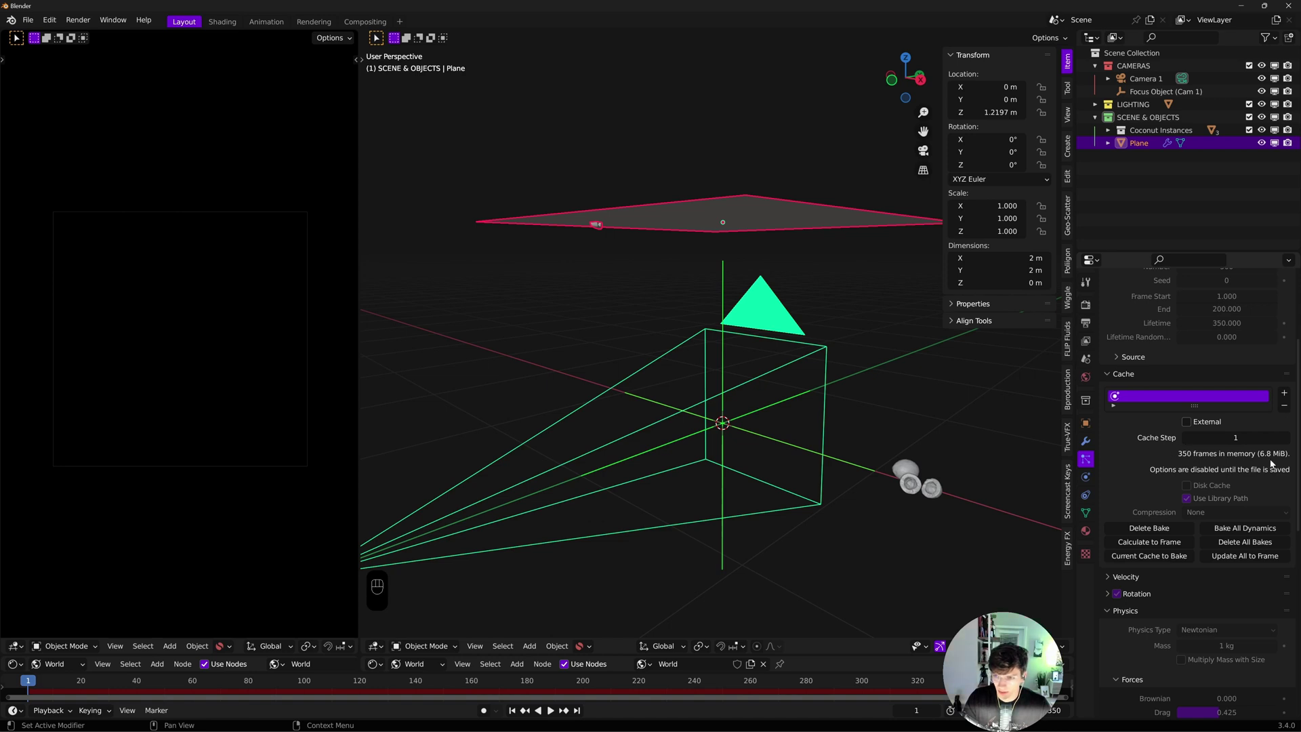
{"action": "left_click_drag", "start_coordinate": [730, 355], "coordinate": [730, 346]}
{"action": "left_click", "coordinate": [712, 422]}
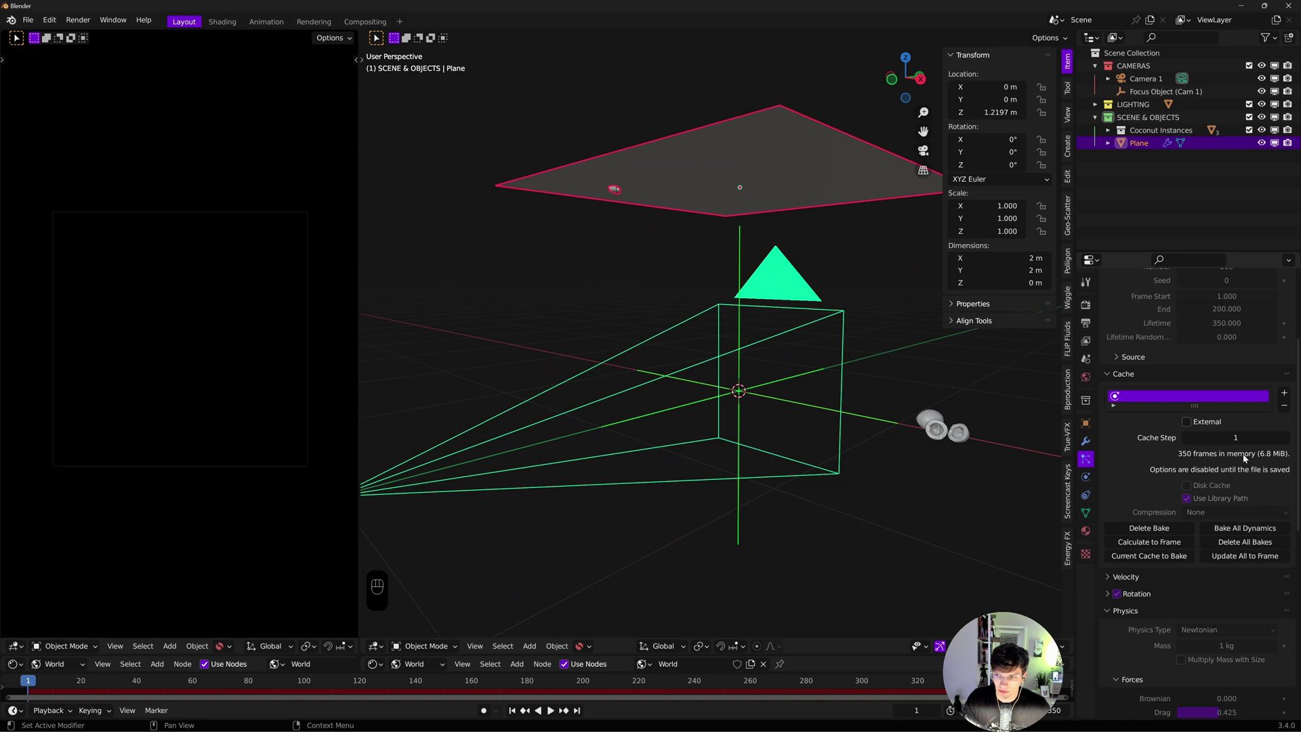
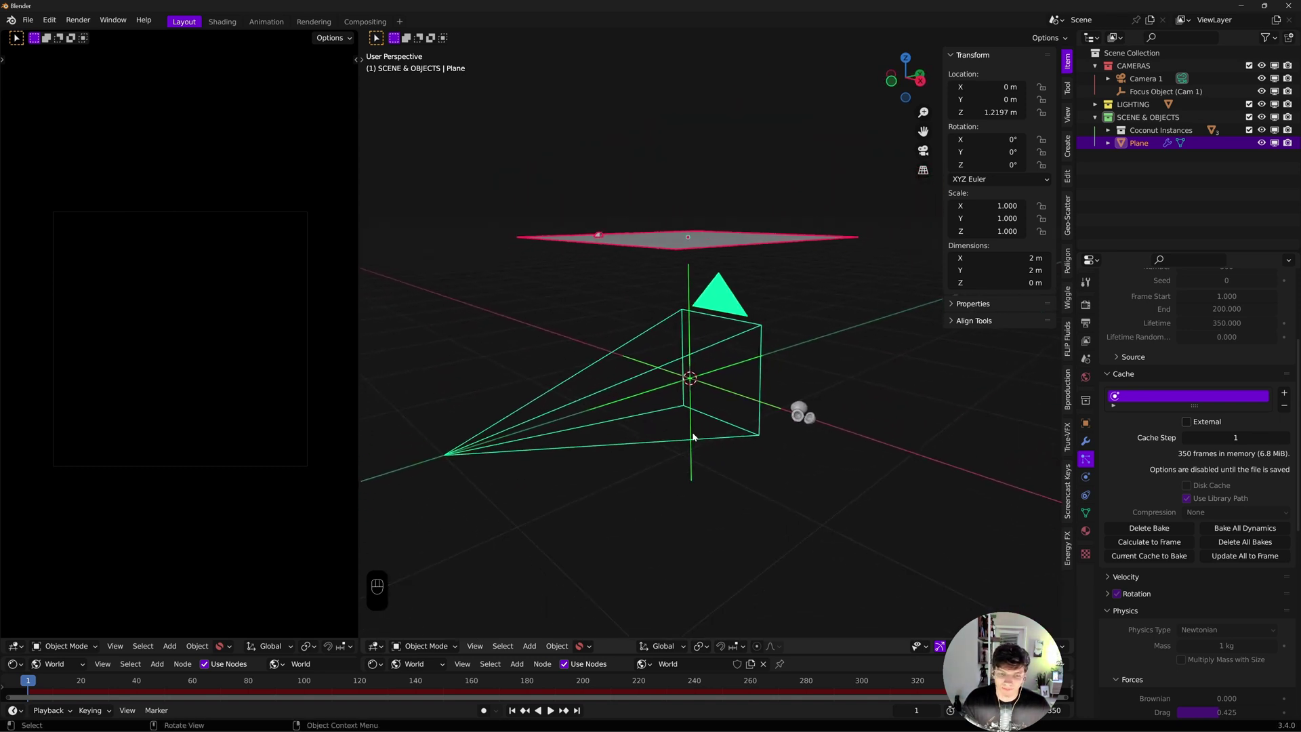
Add a backdrop plane, bevel its floor-to-wall corner into a curve, scale it up and lower it along Z
{"action": "key", "text": "shift+a"}
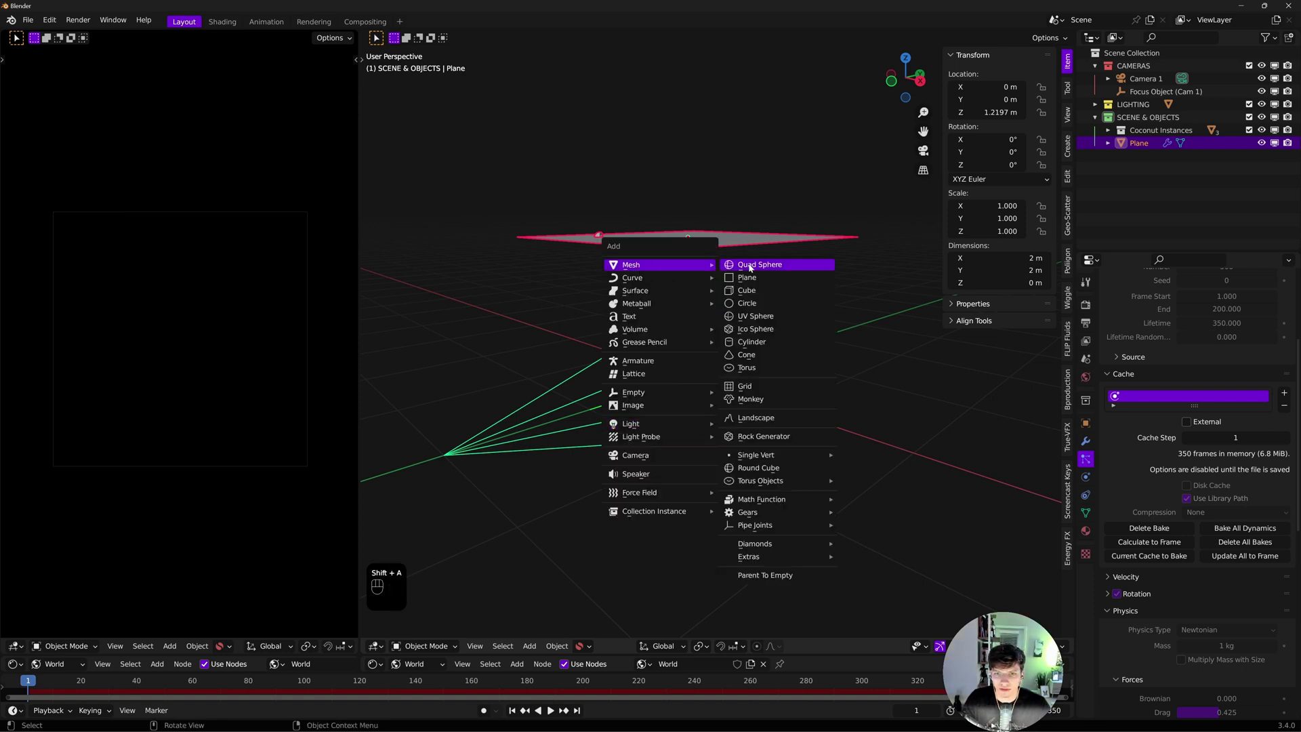
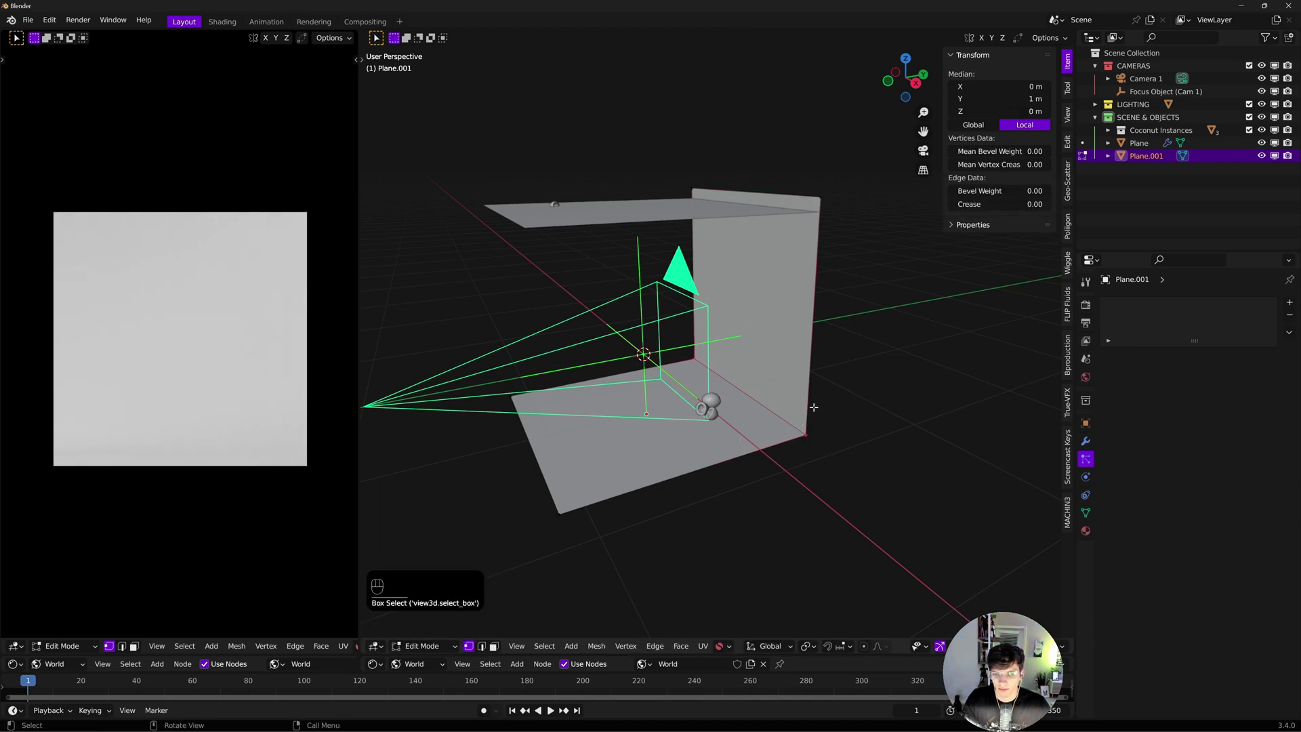
{"action": "key", "text": "ctrl+b"}
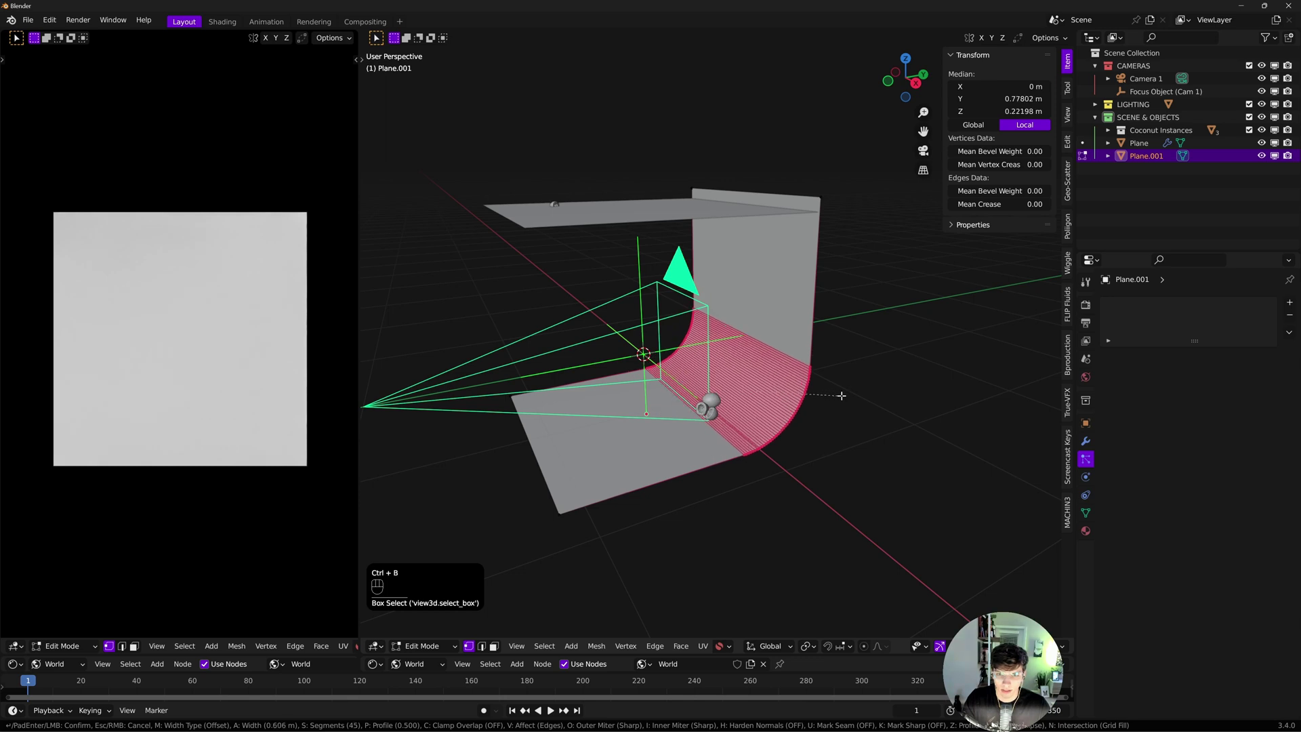
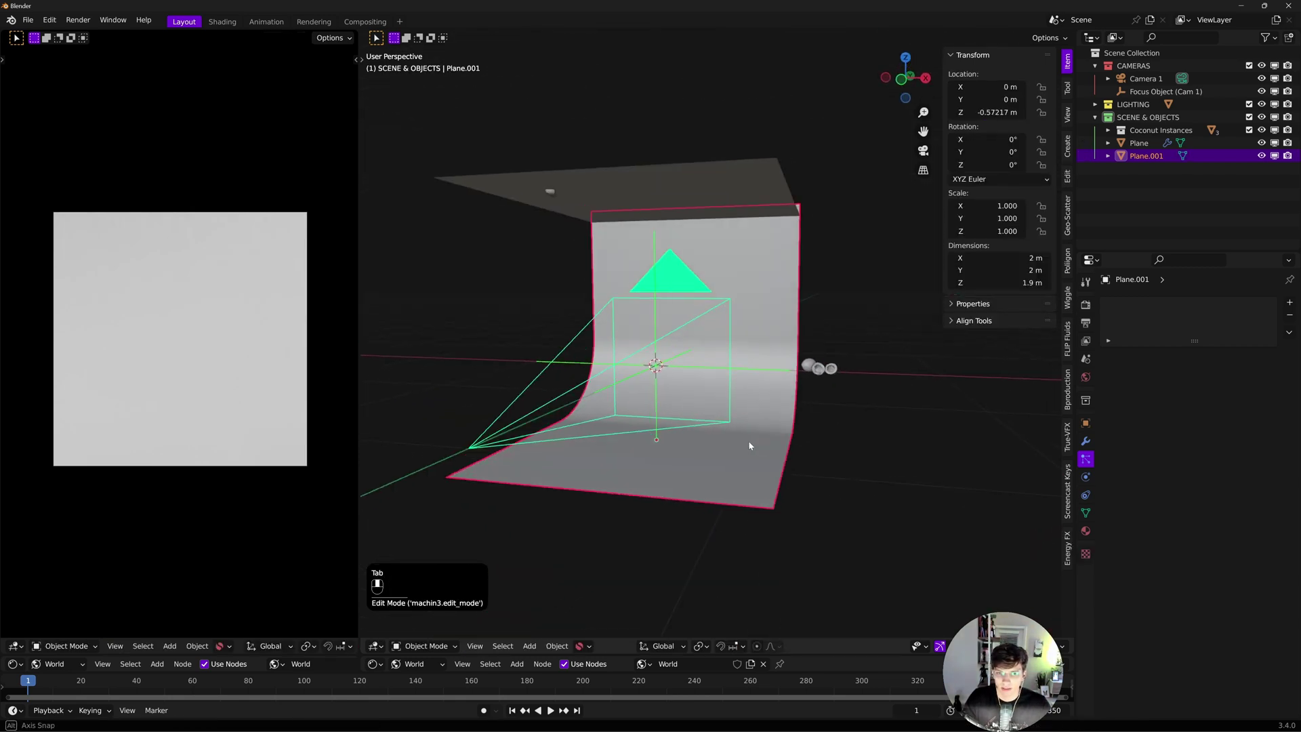
{"action": "key", "text": "s"}
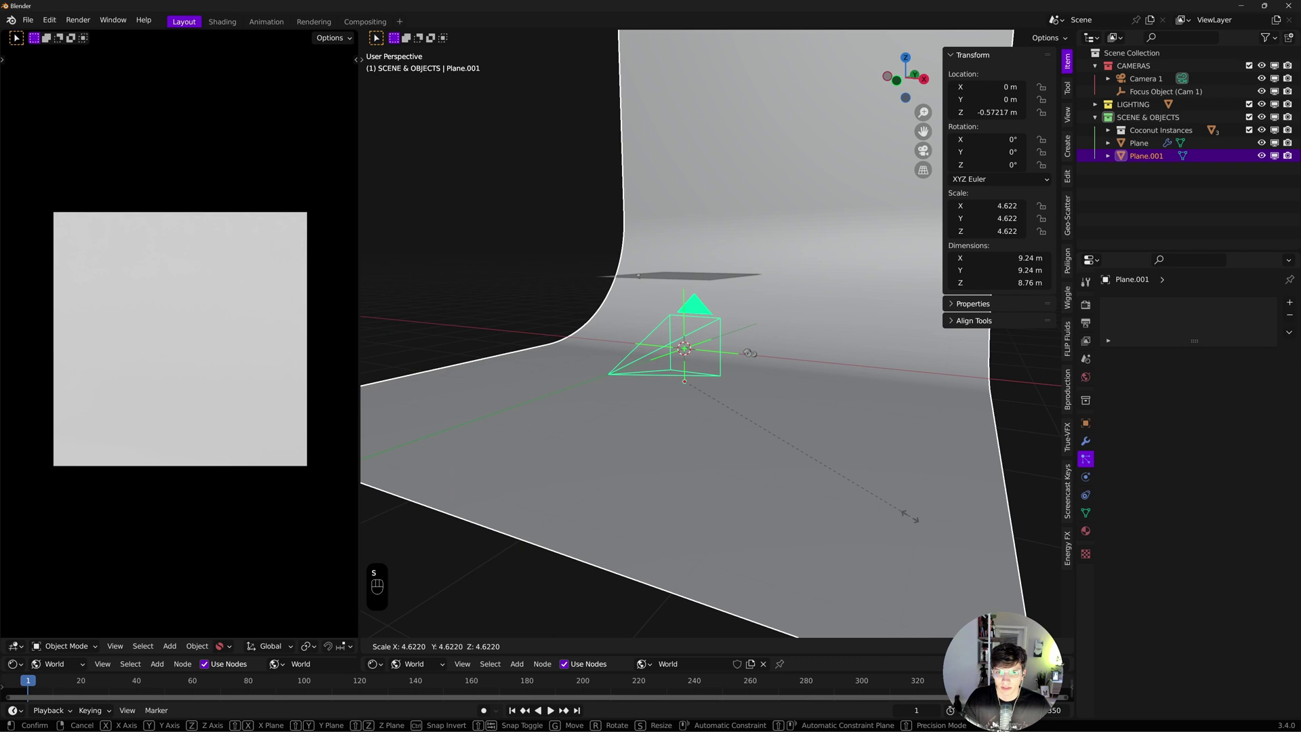
{"action": "key", "text": "s"}
{"action": "key", "text": "g"}
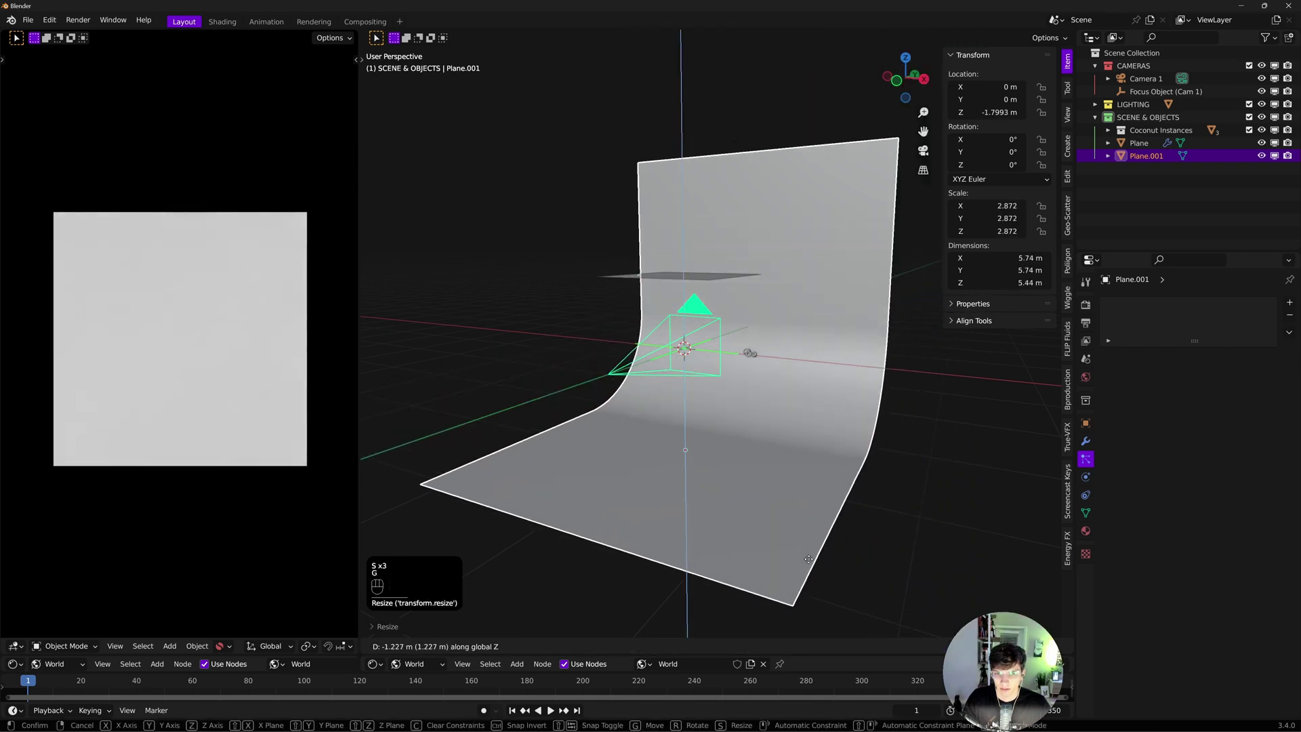
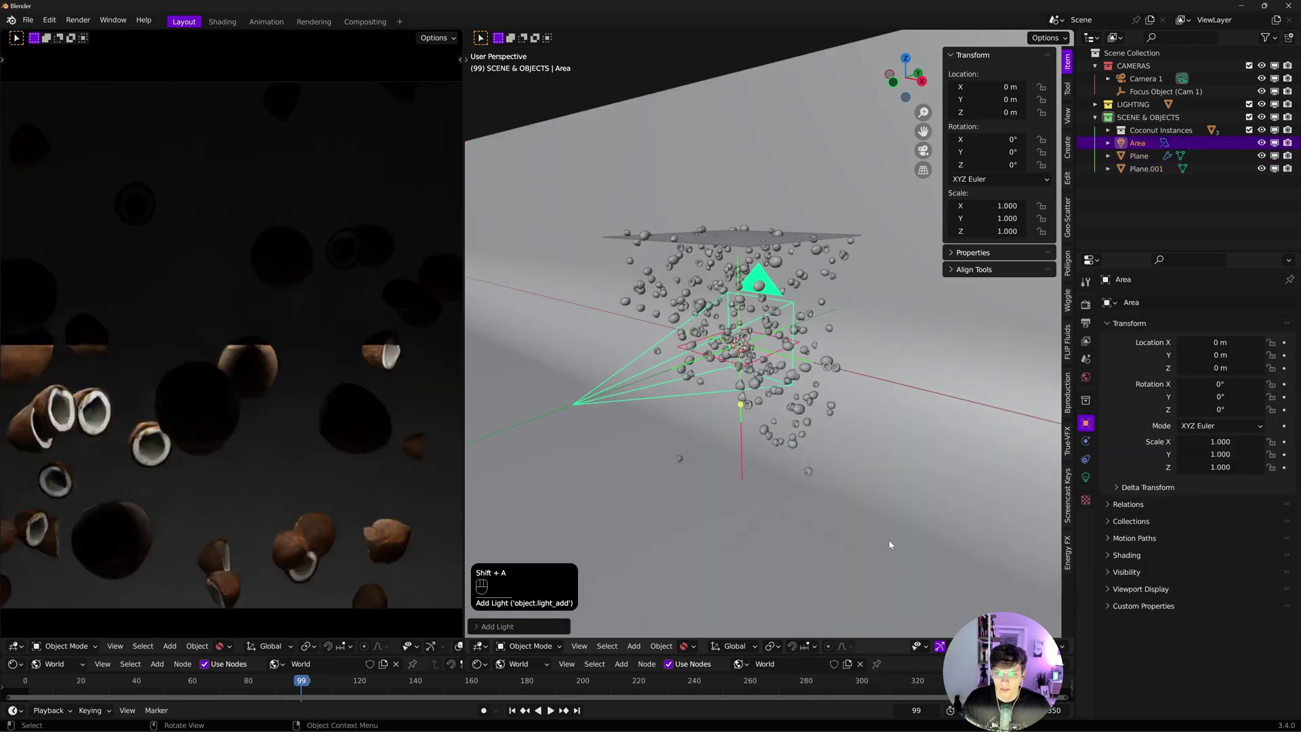
Rotate the new area light 90° on X and 90° on Z to stand upright facing the coconuts
{"action": "key", "text": "r"}
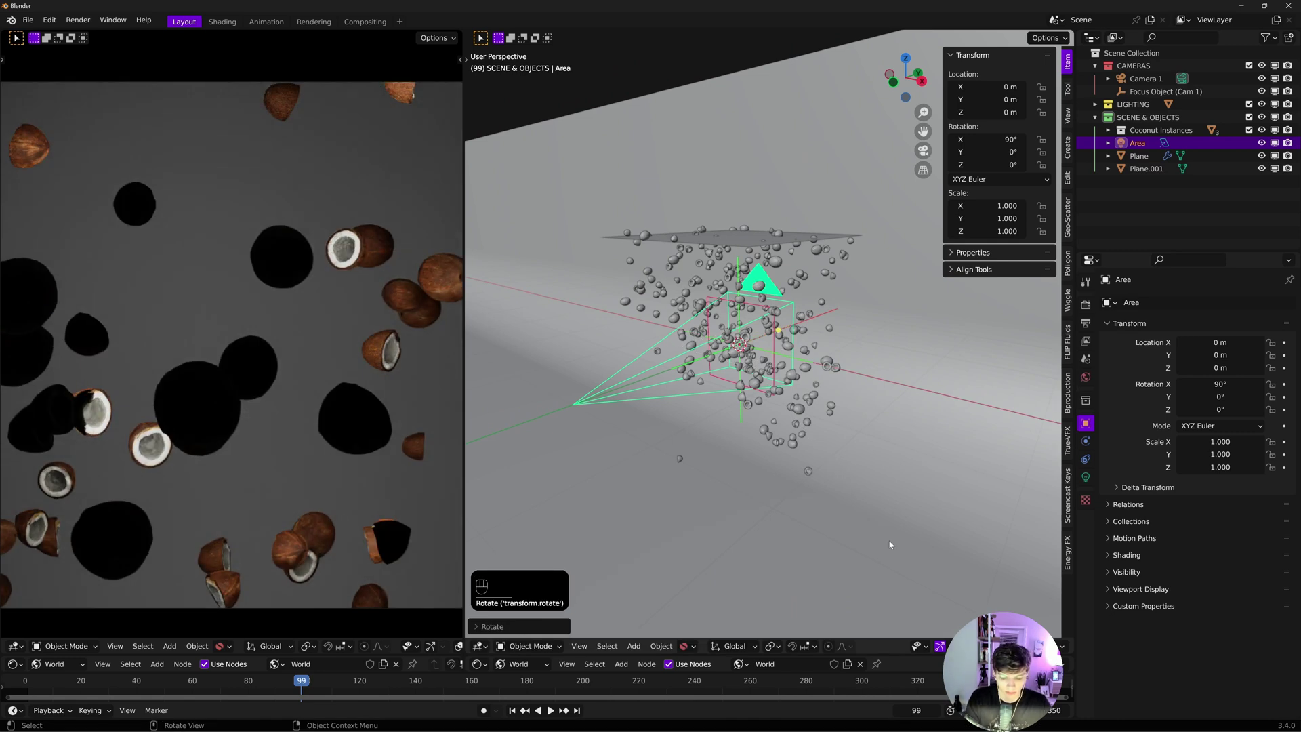
{"action": "key", "text": "r"}
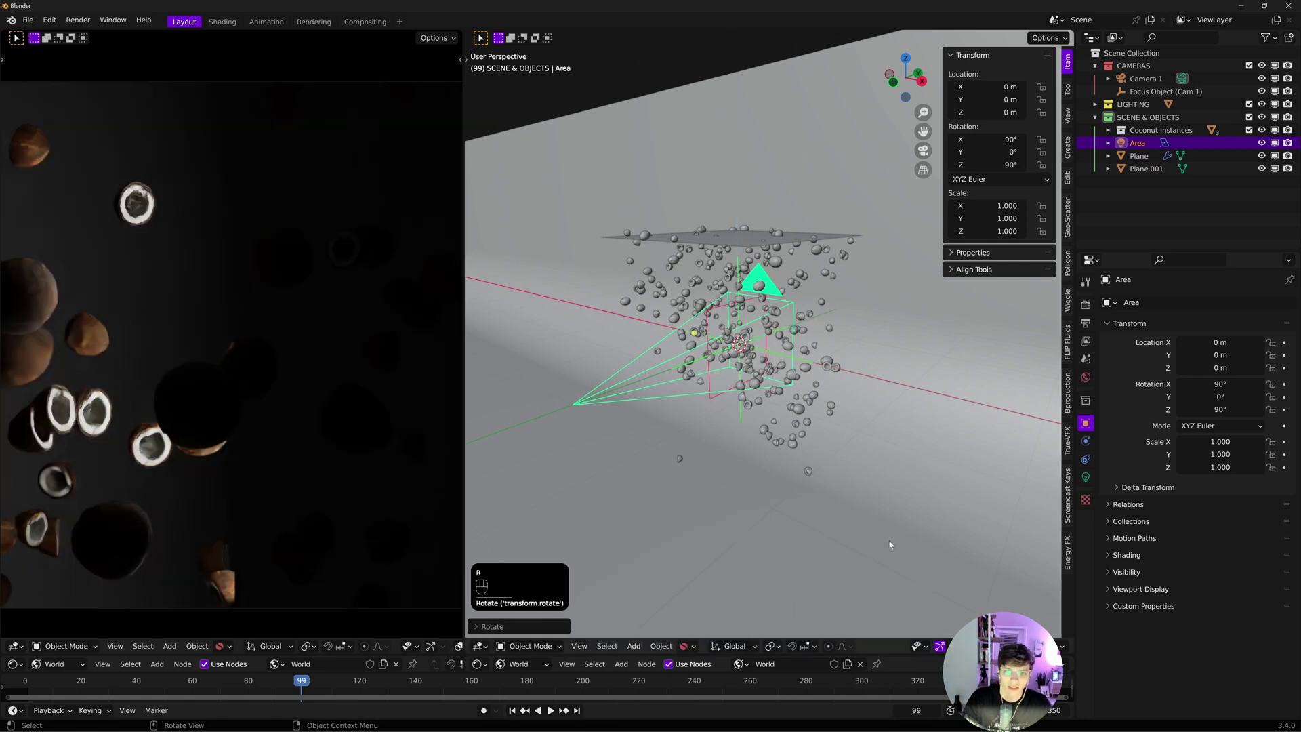
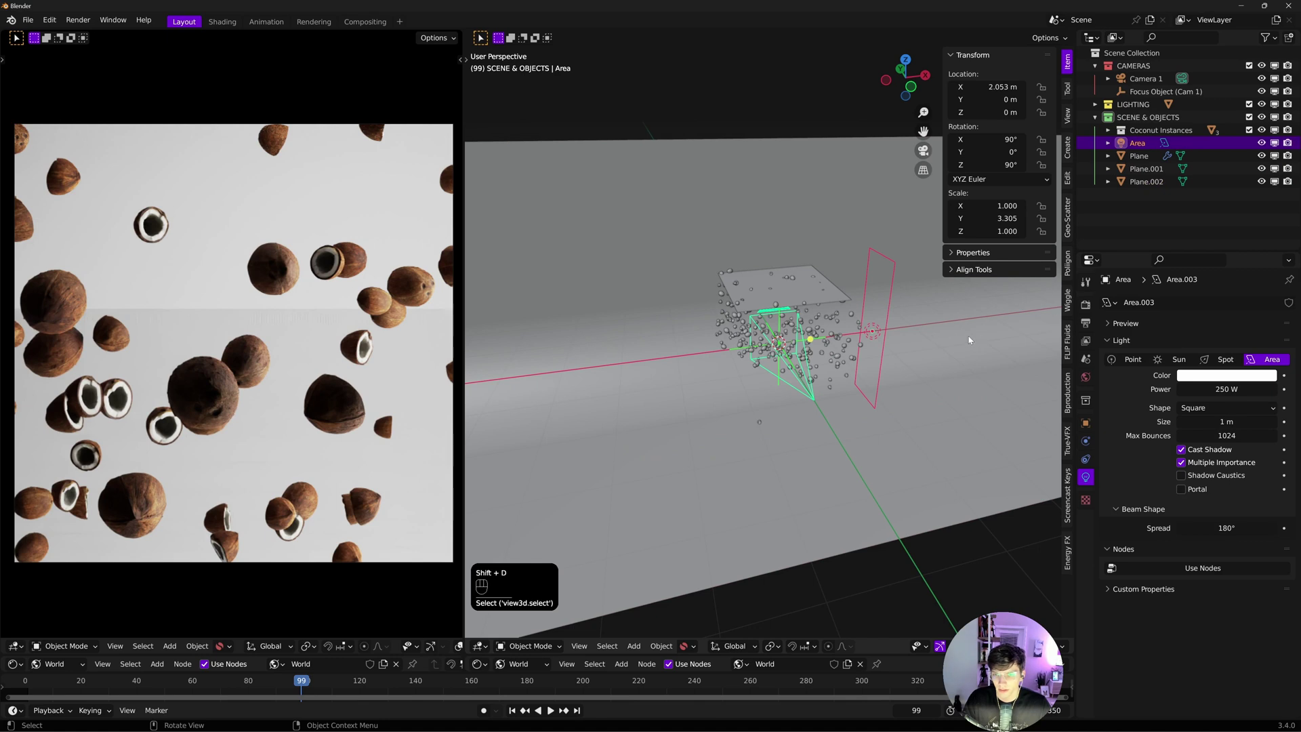
Place a duplicate light on the opposite -X side, rotate and raise it, then duplicate a third light
{"action": "key", "text": "shift+d"}
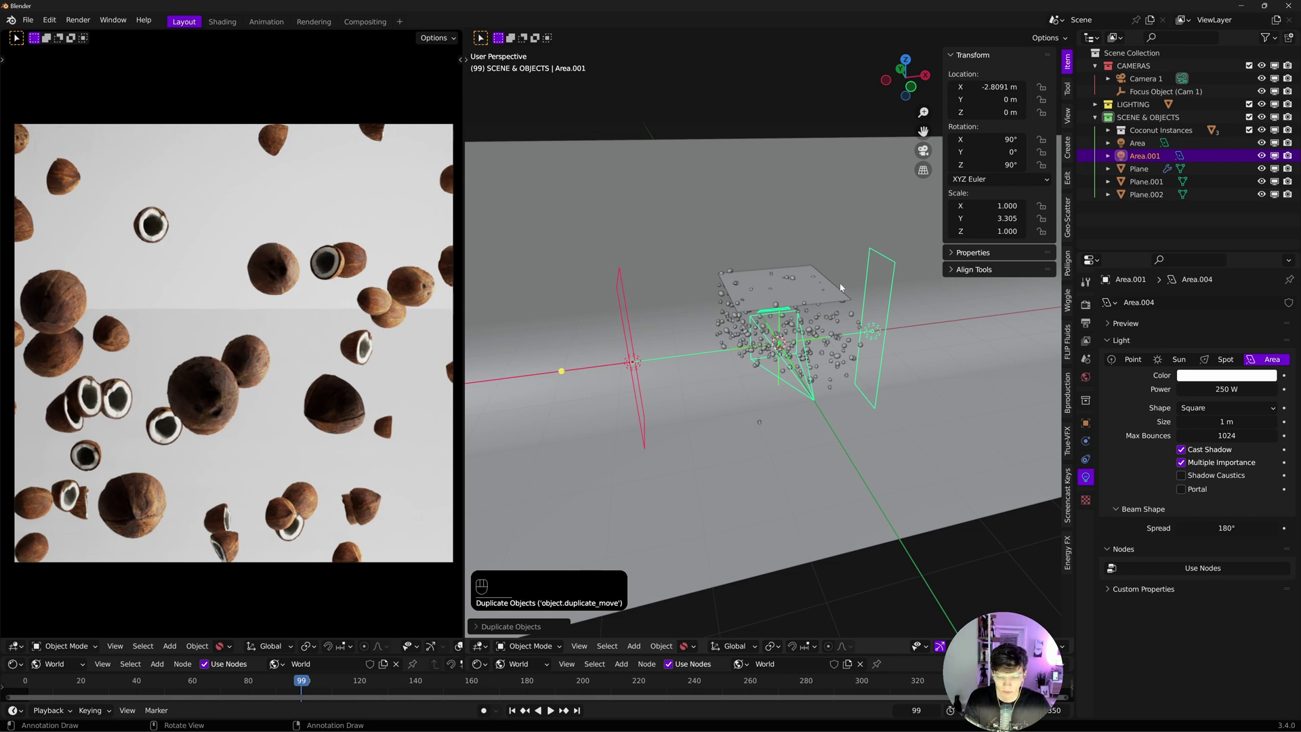
{"action": "key", "text": "r"}
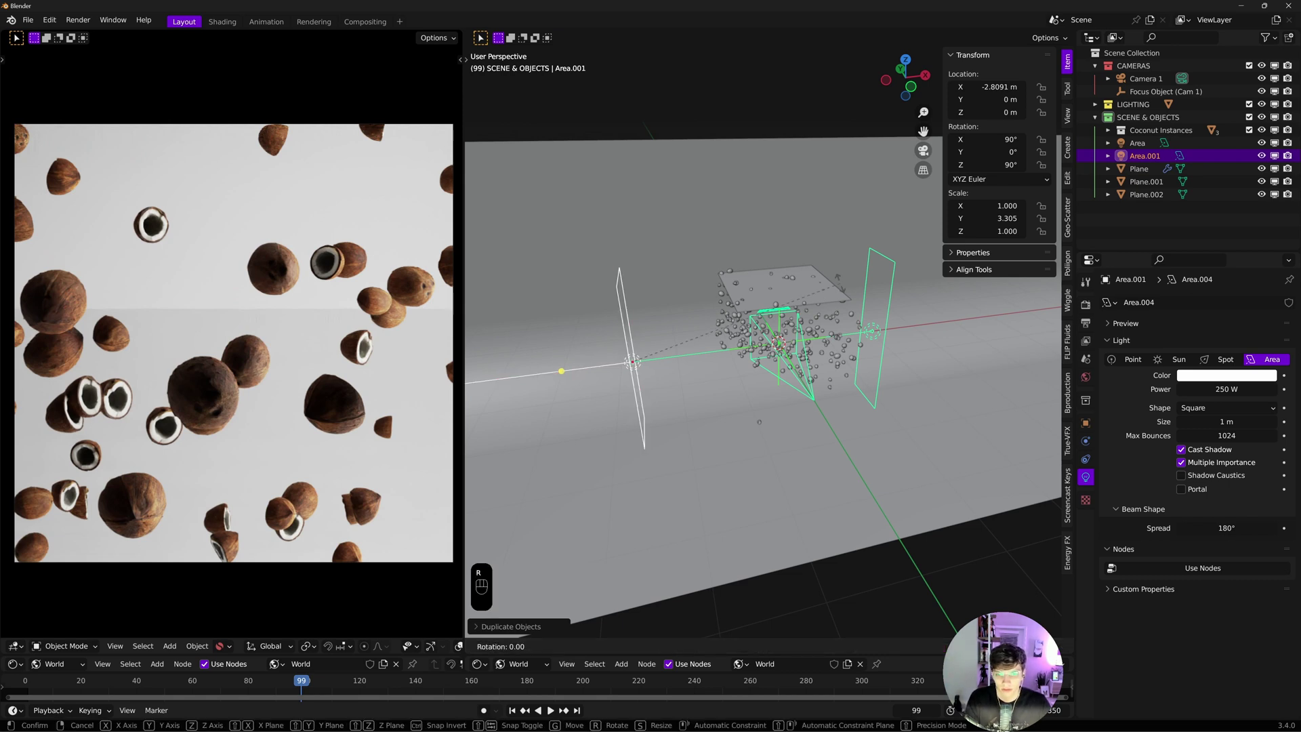
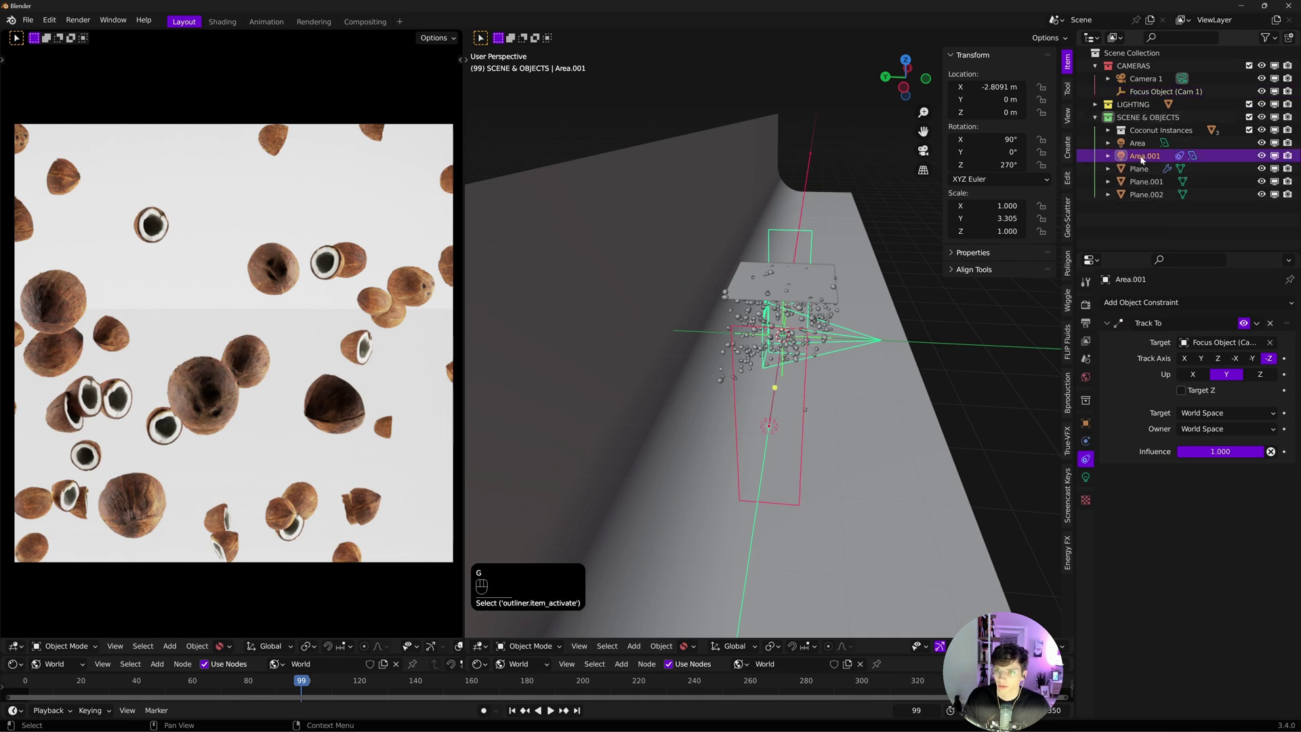
{"action": "key", "text": "g"}
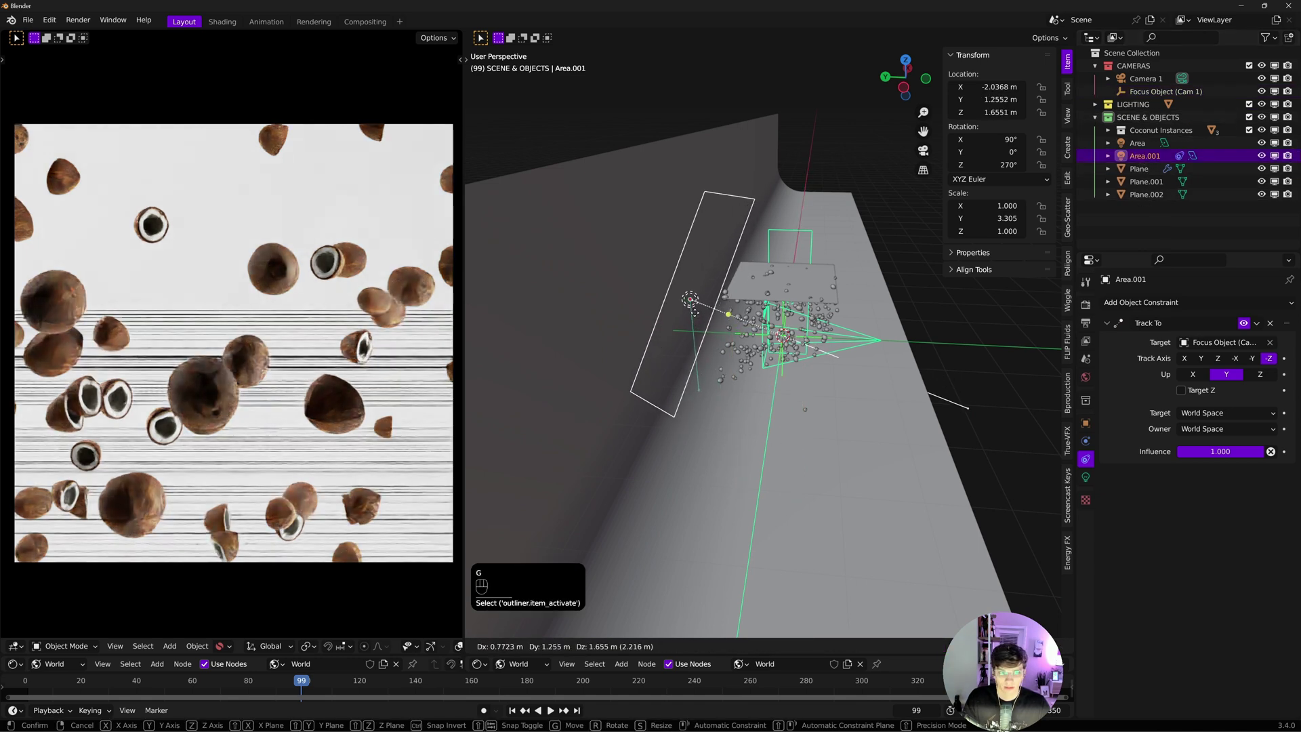
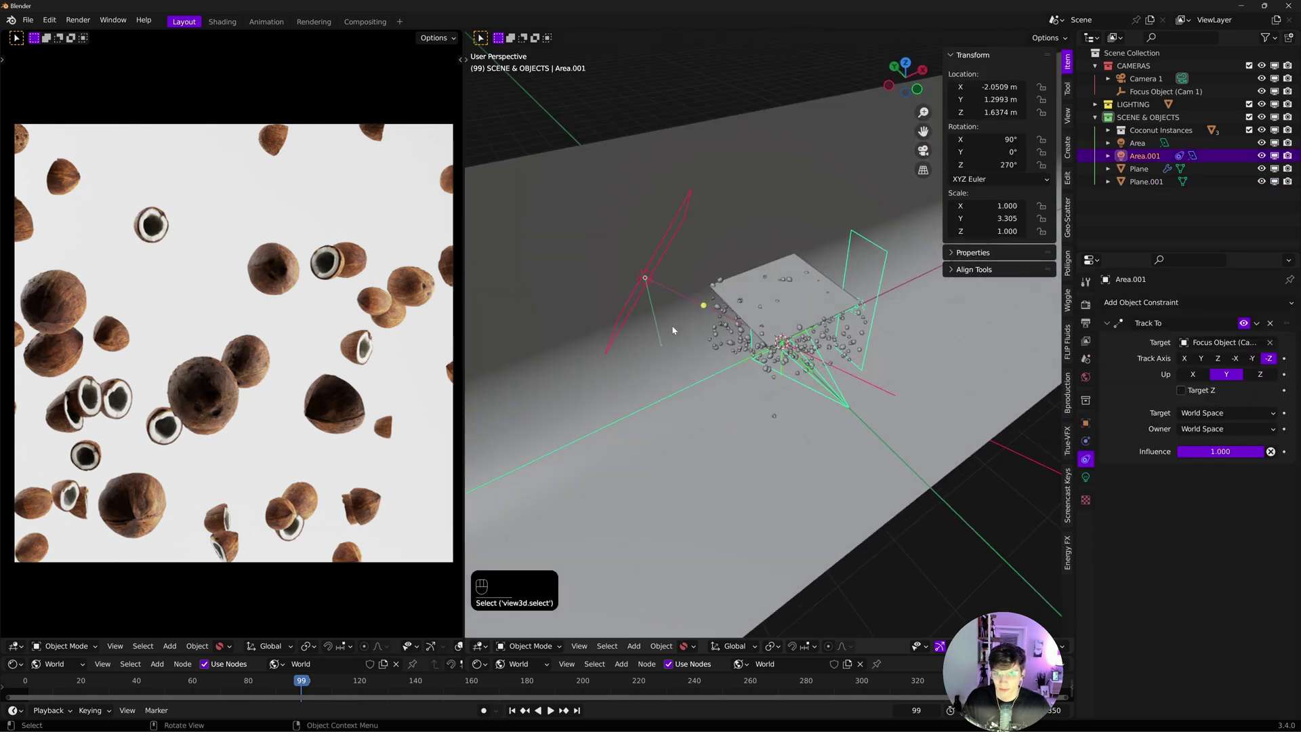
{"action": "key", "text": "shift+d"}
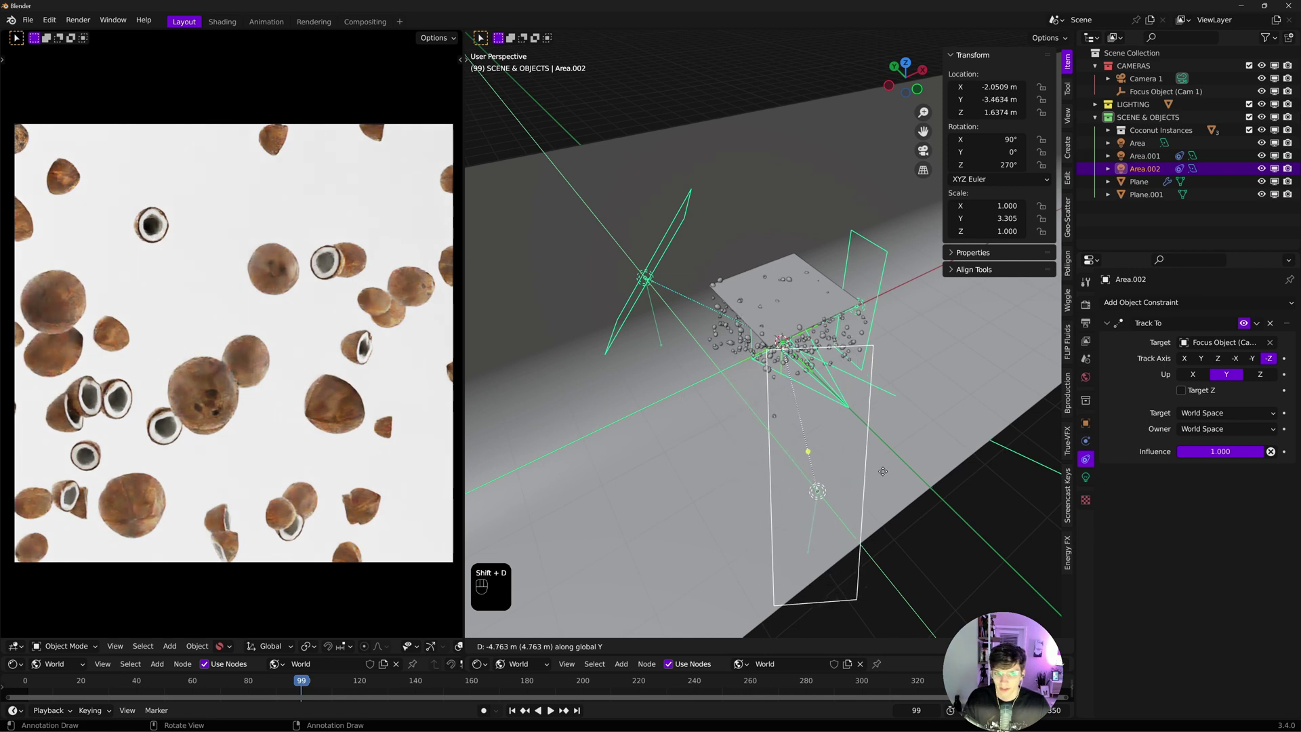
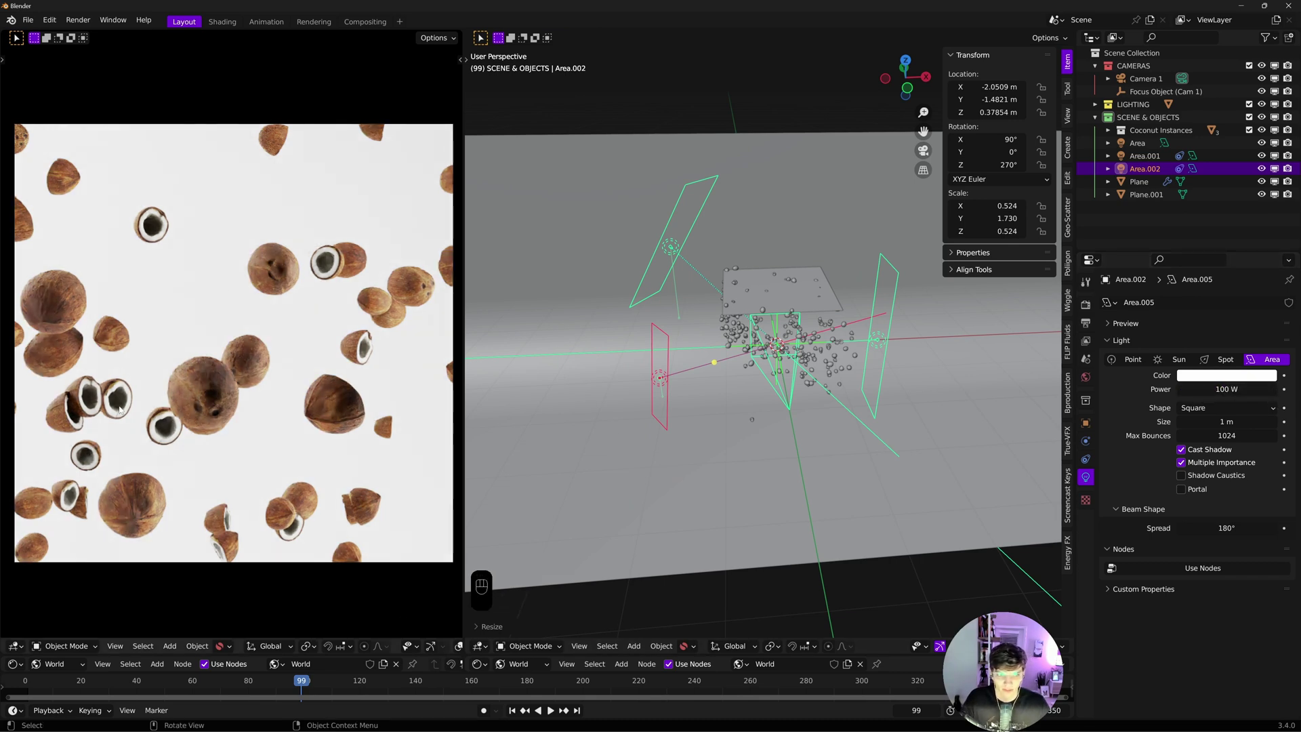
Set the third light's power to 50 W
{"action": "left_click_drag", "start_coordinate": [304, 685], "coordinate": [1265, 171]}
{"action": "left_click", "coordinate": [1265, 171]}
{"action": "left_click", "coordinate": [1266, 171]}
{"action": "double_click", "coordinate": [1265, 170]}
{"action": "left_click", "coordinate": [1266, 171]}
{"action": "left_click", "coordinate": [1265, 170]}
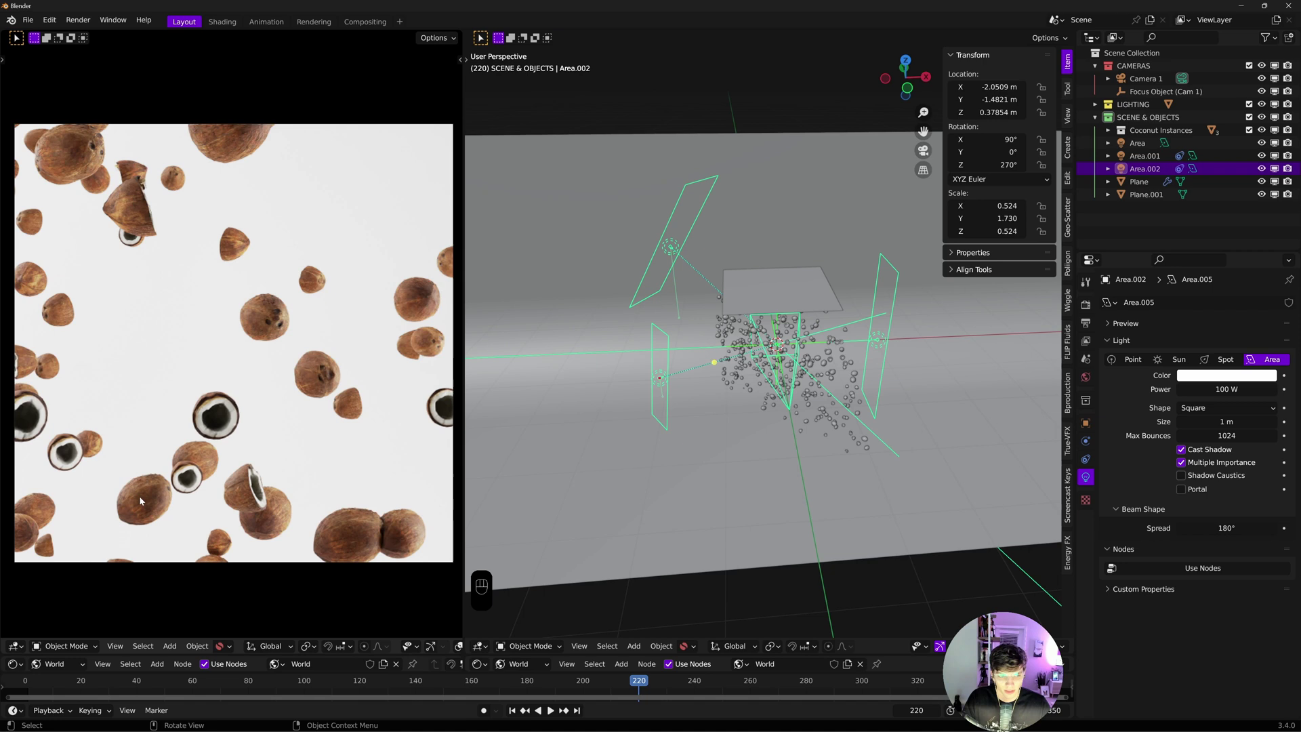
{"action": "left_click", "coordinate": [1268, 173]}
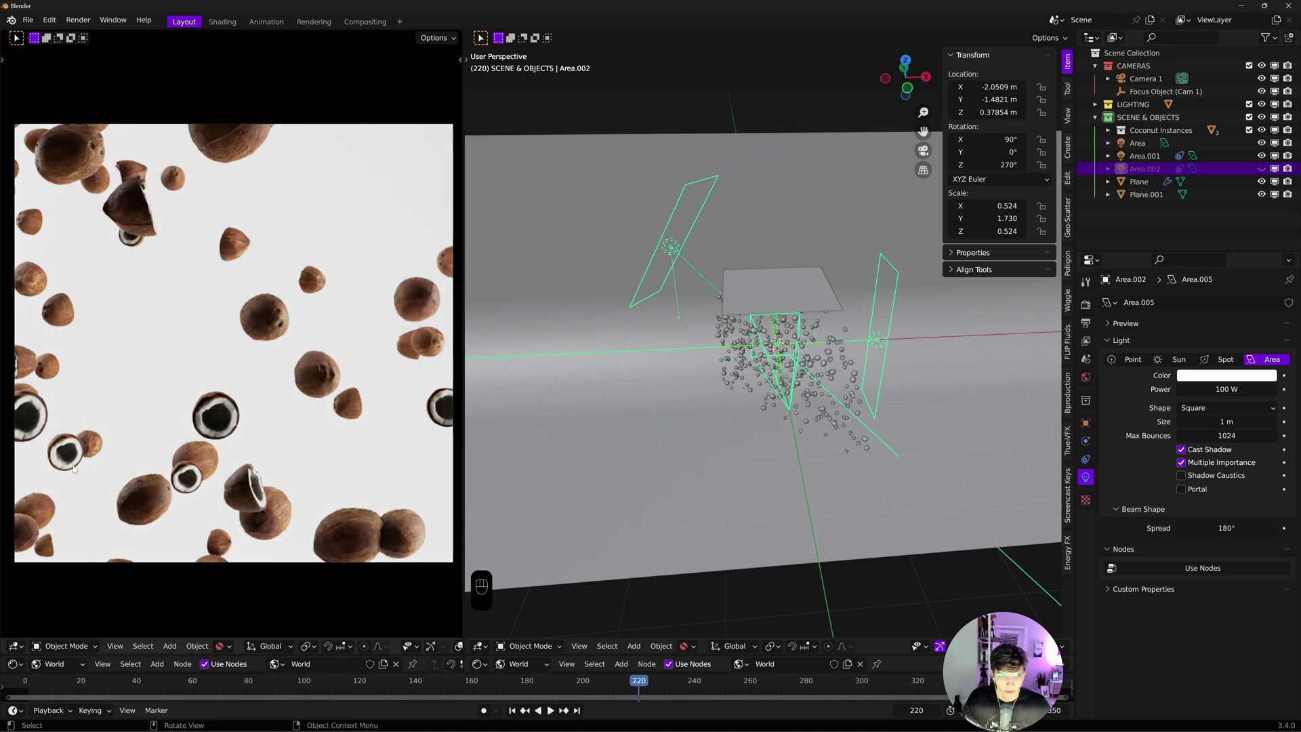
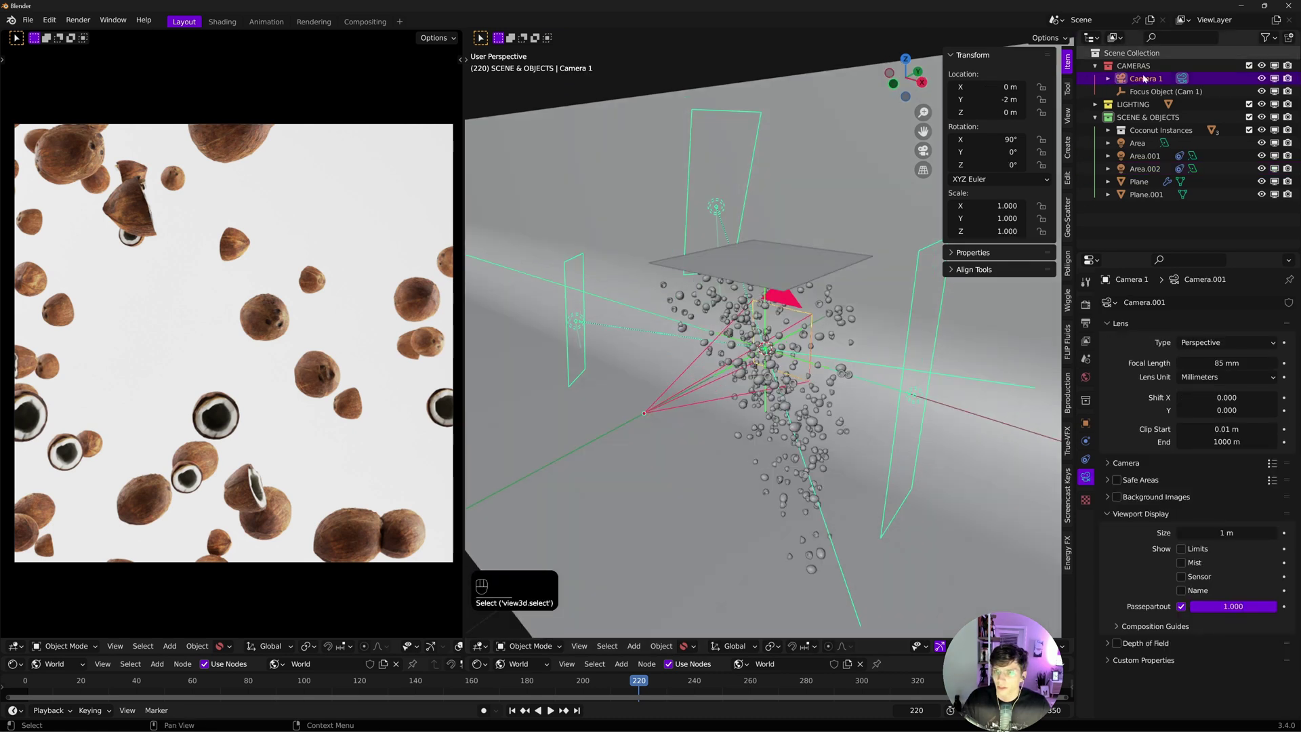
Enable Camera 1 depth of field on the focus object with f-stop 5.6 and scrub the animation
{"action": "left_click_drag", "start_coordinate": [1148, 91], "coordinate": [1108, 335]}
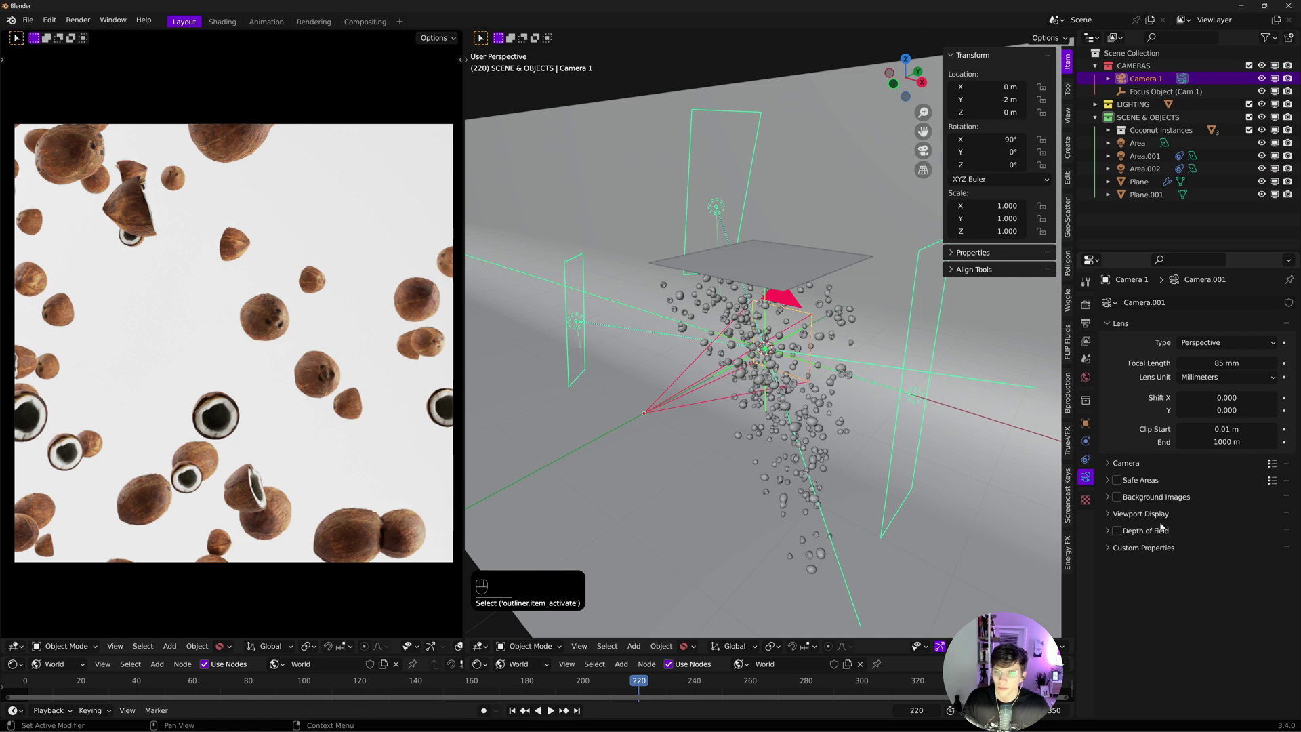
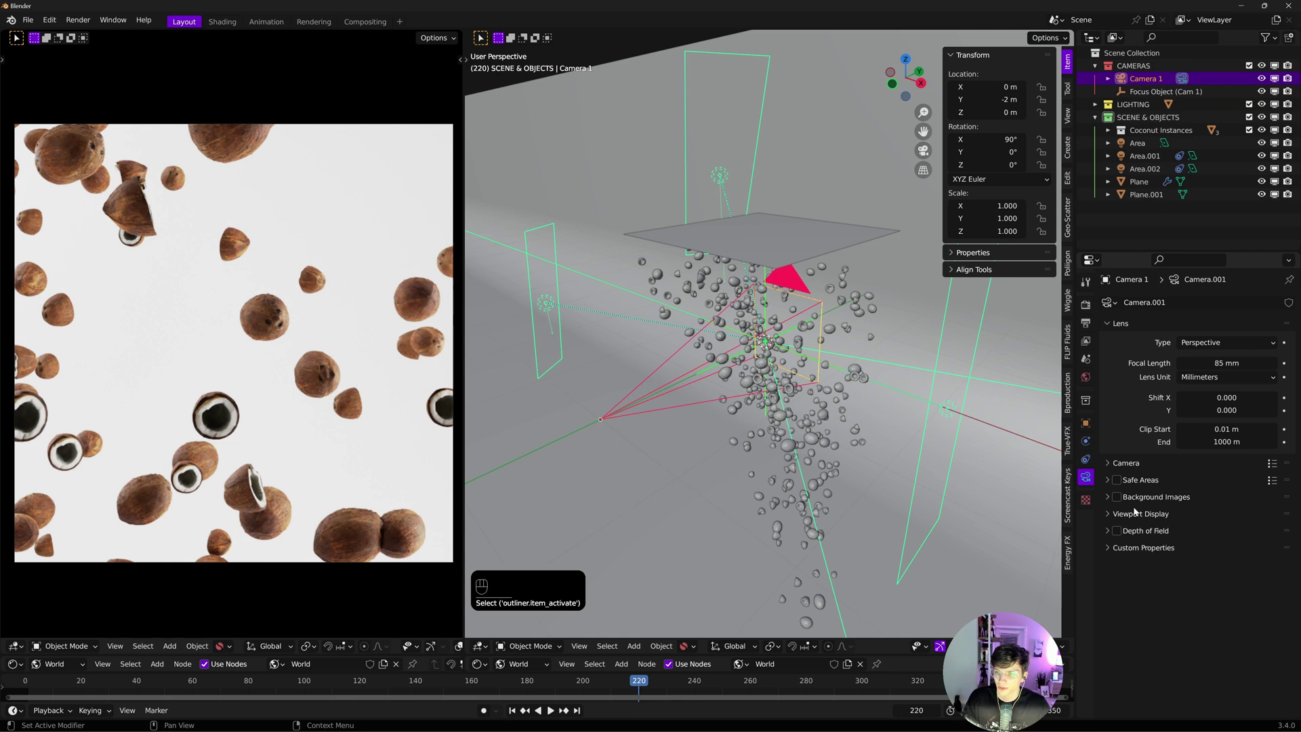
{"action": "double_click", "coordinate": [1120, 534]}
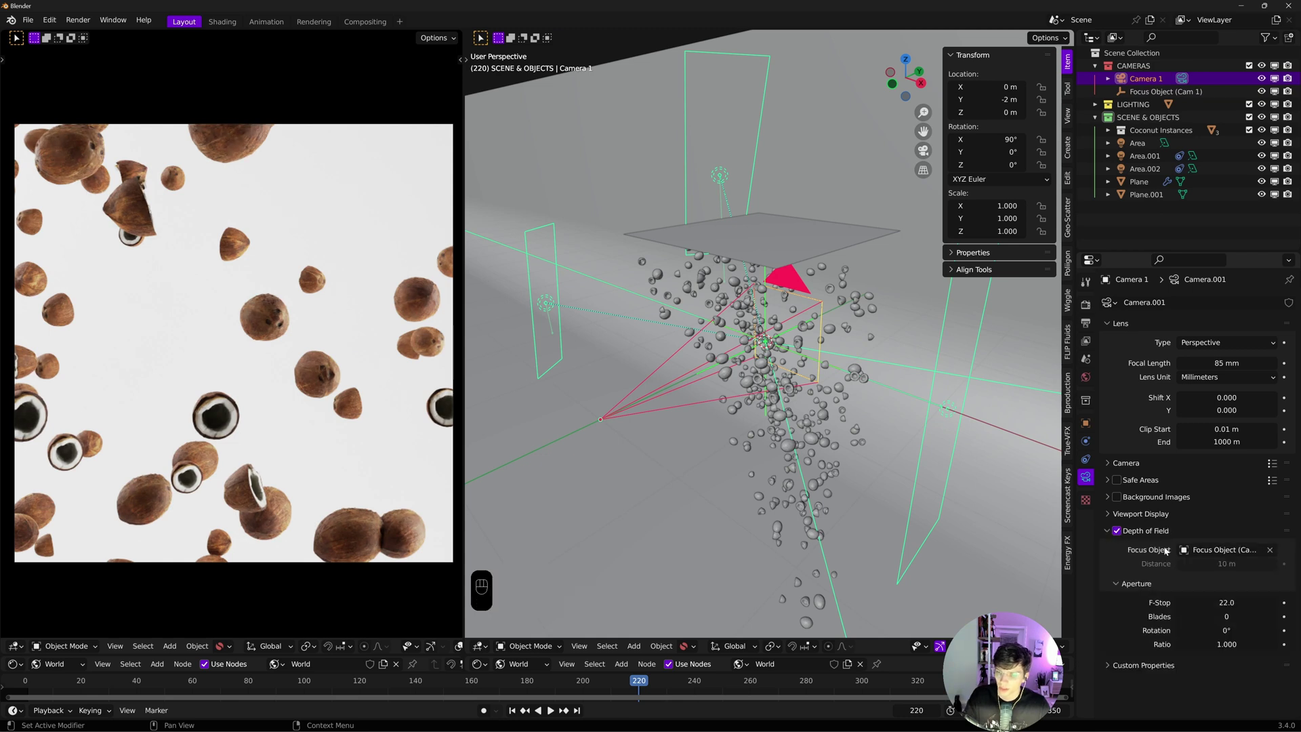
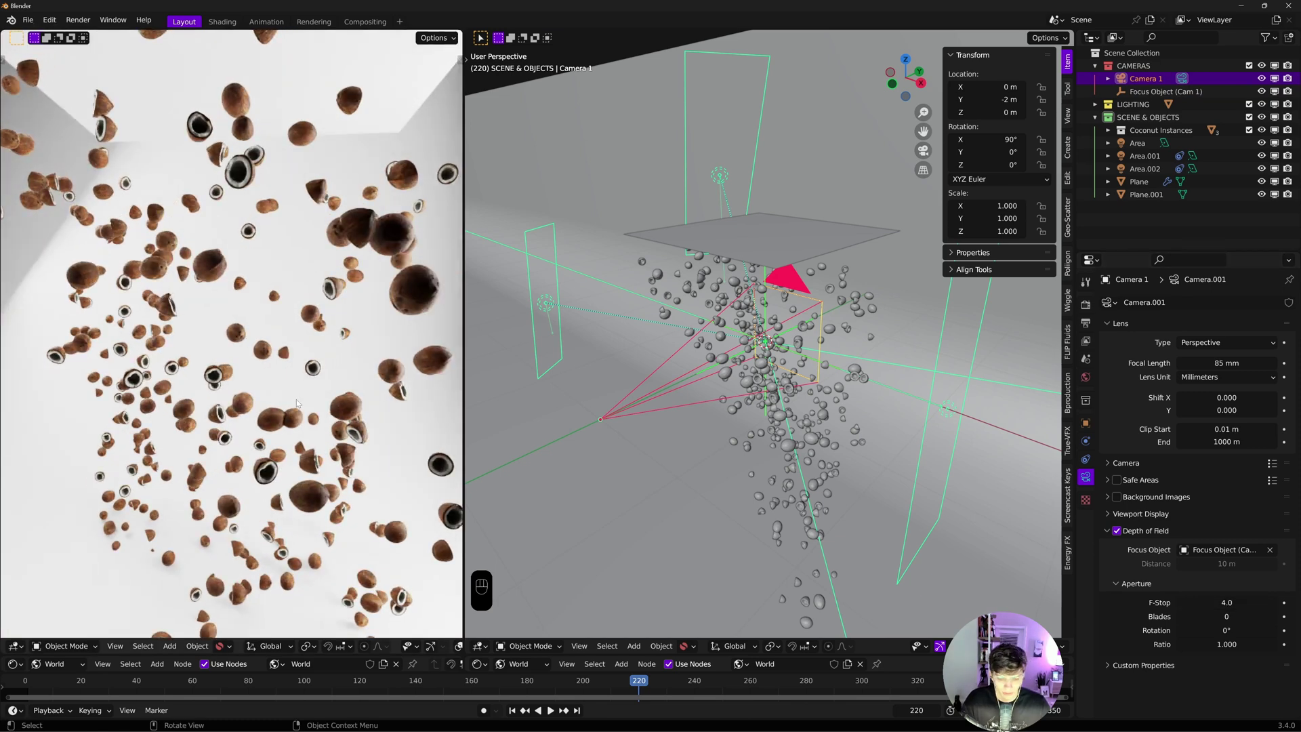
{"action": "key", "text": "KP_0"}
{"action": "left_click", "coordinate": [638, 683]}
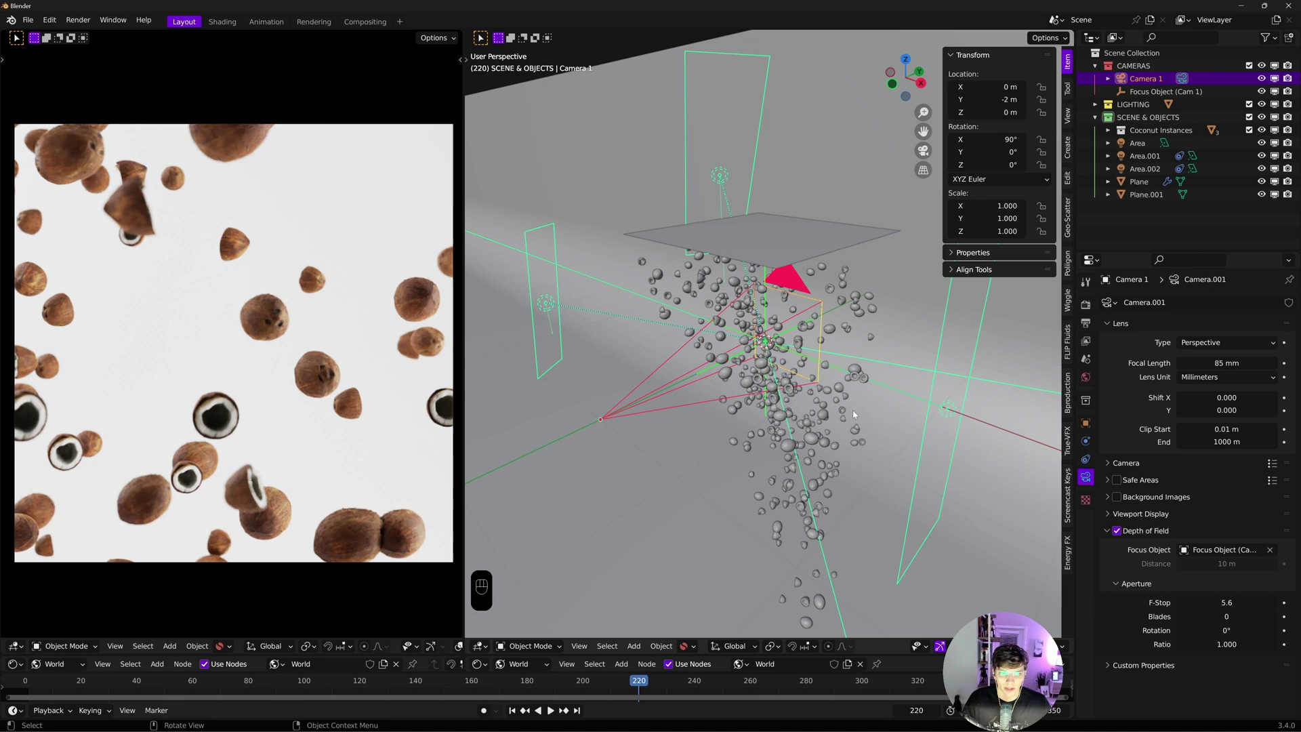
{"action": "left_click_drag", "start_coordinate": [634, 683], "coordinate": [306, 666]}
{"action": "key", "text": "ctrl+s"}
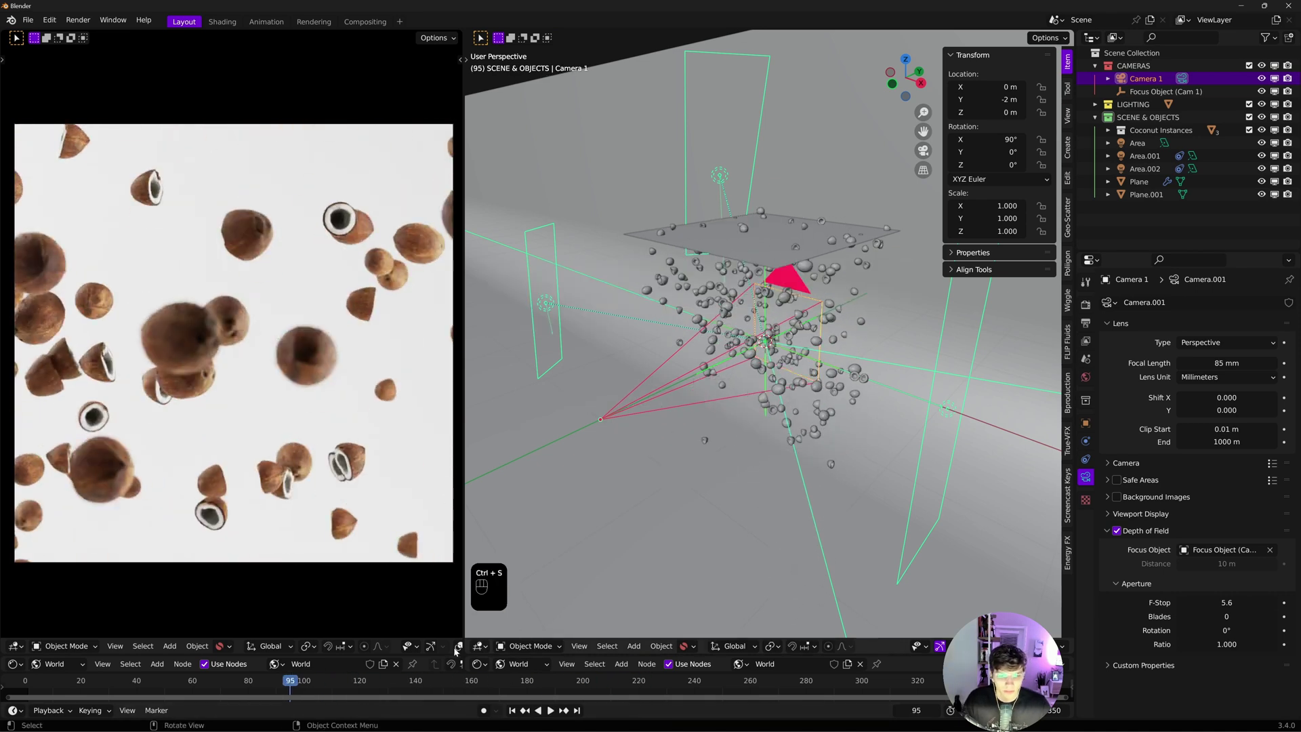
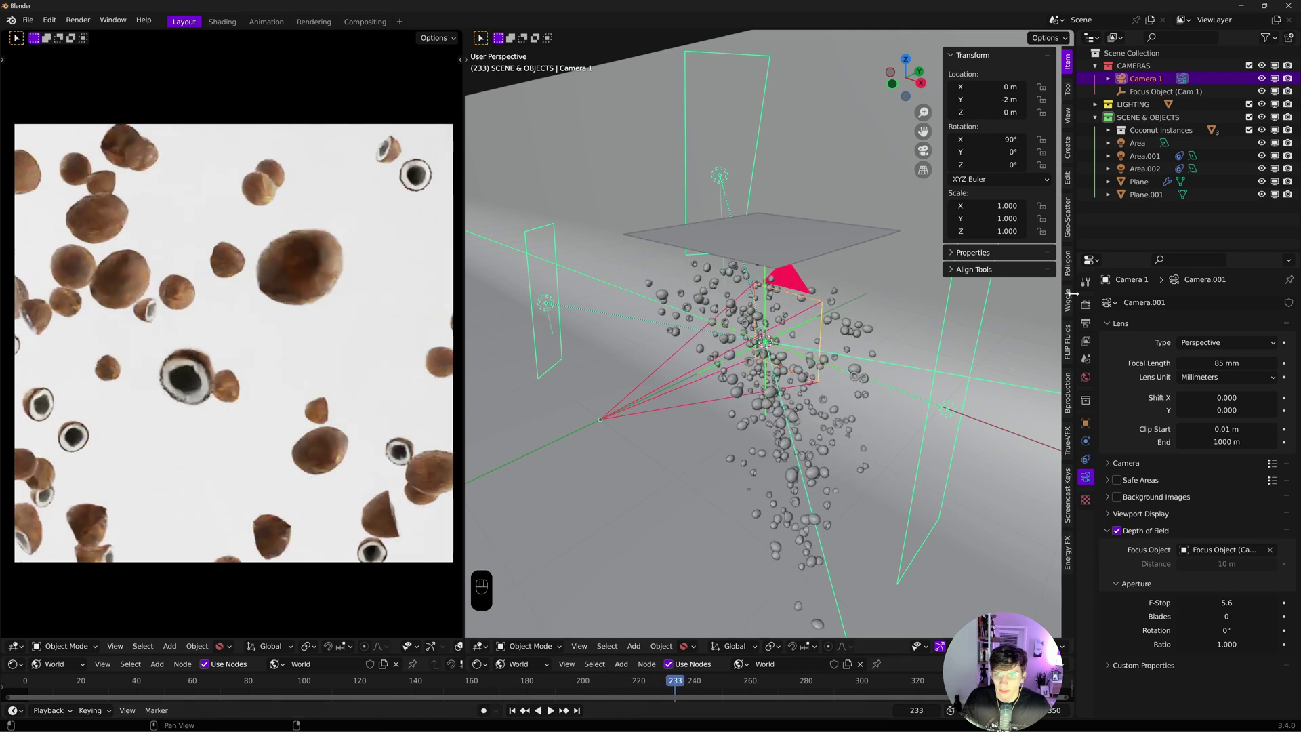
Expand the Cycles Sampling settings in Render Properties and enable render denoising
{"action": "left_click", "coordinate": [1092, 325]}
{"action": "left_click", "coordinate": [1085, 310]}
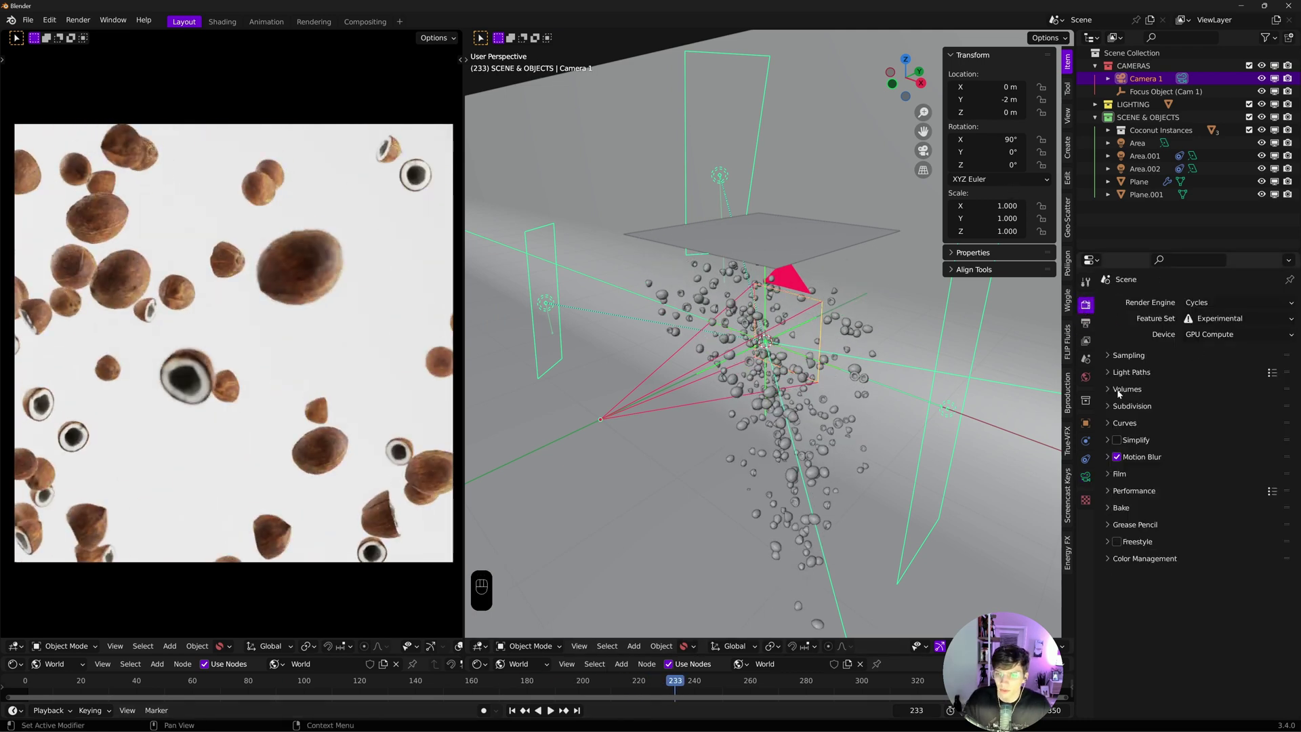
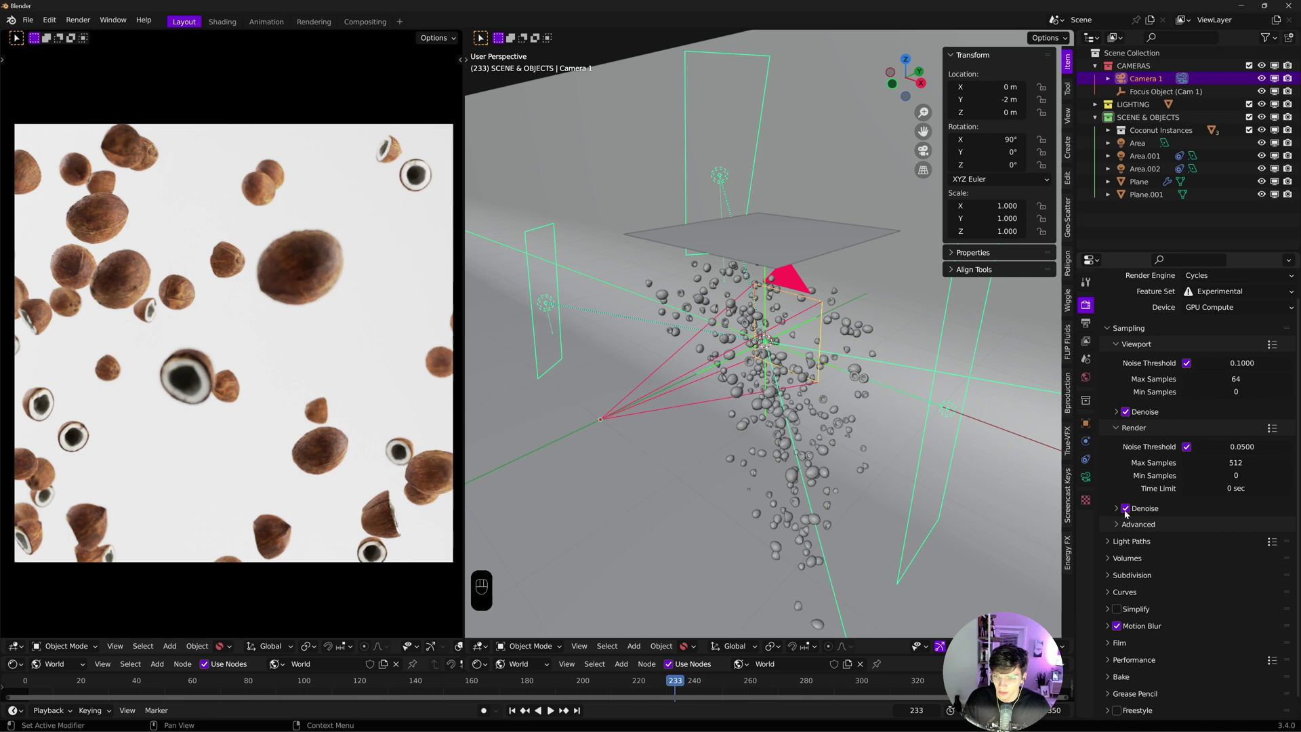
{"action": "left_click", "coordinate": [1119, 512]}
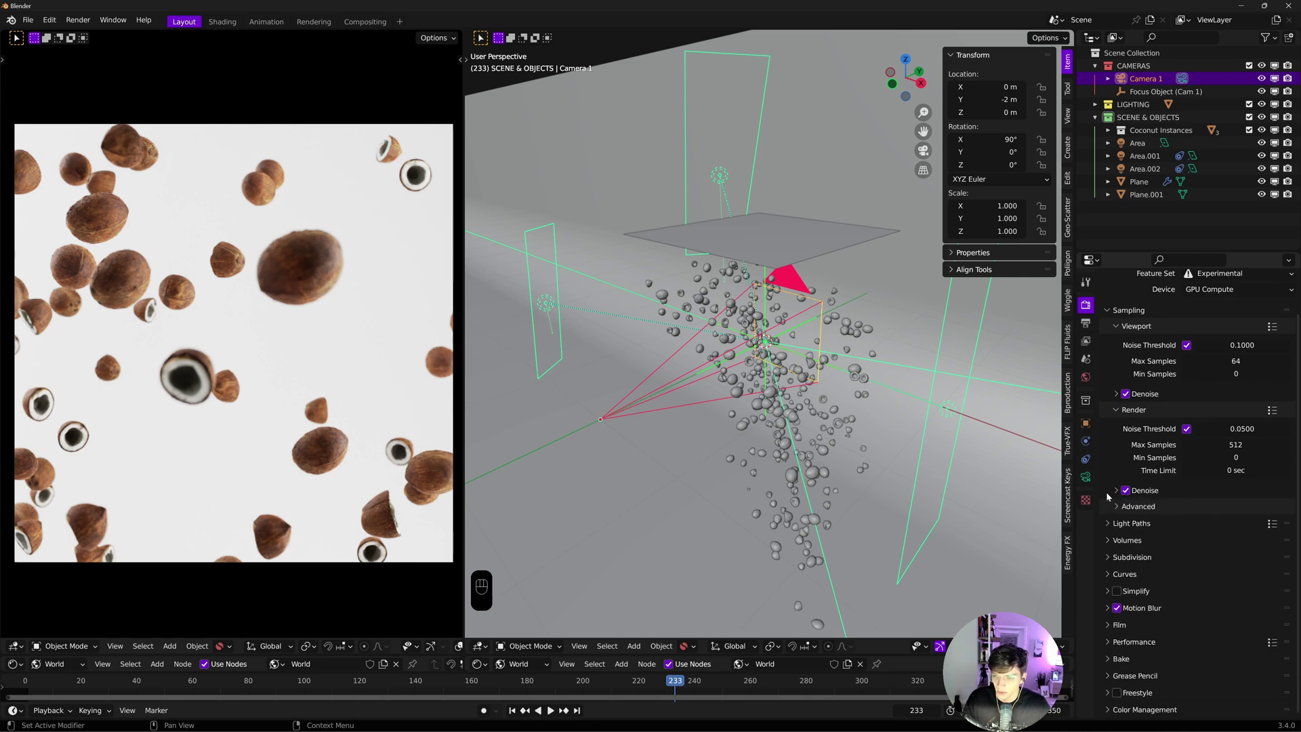